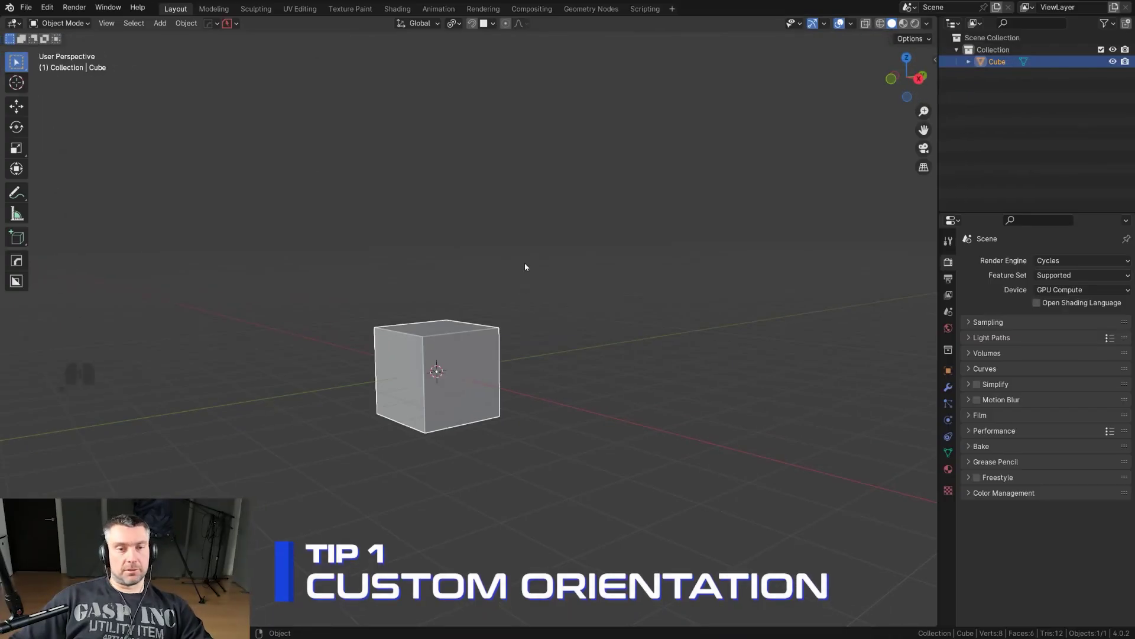
Rotate the default cube with R so it sits at a tilted angle.
left_click_drag(517, 268, 499, 270)
middle_click(482, 265)
middle_click(487, 267)
key("r")
key("r")
left_click(637, 390)
left_click_drag(512, 335, 473, 337)
middle_click(470, 339)
middle_click(500, 329)
middle_click(513, 304)
Try moving the tilted cube along global Z, then cancel so it stays in place.
key("g")
key("z")
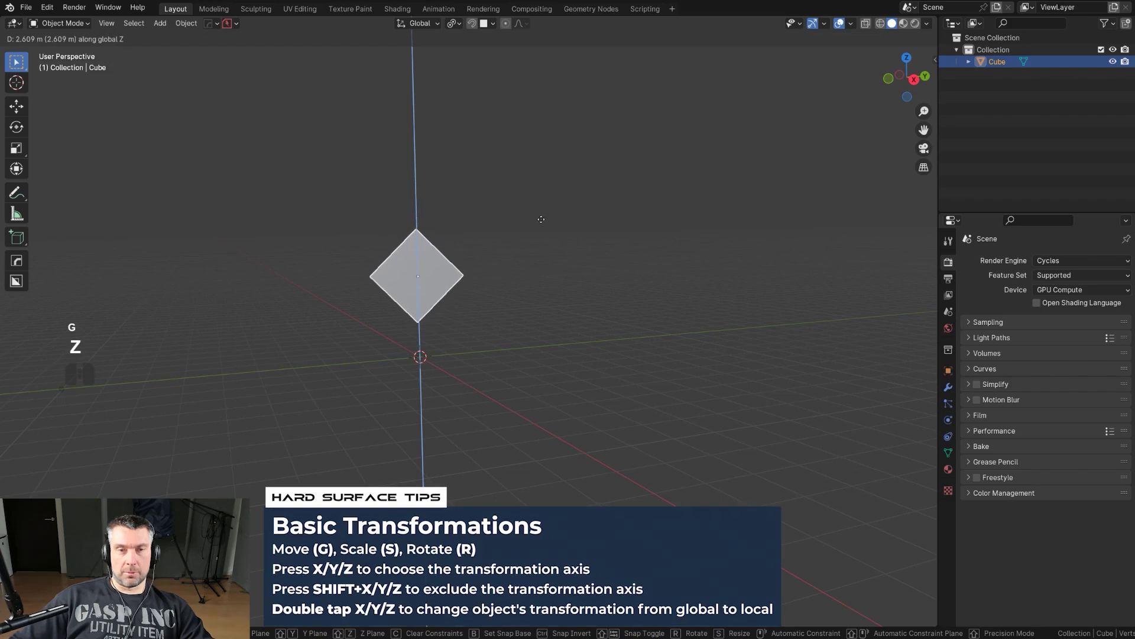
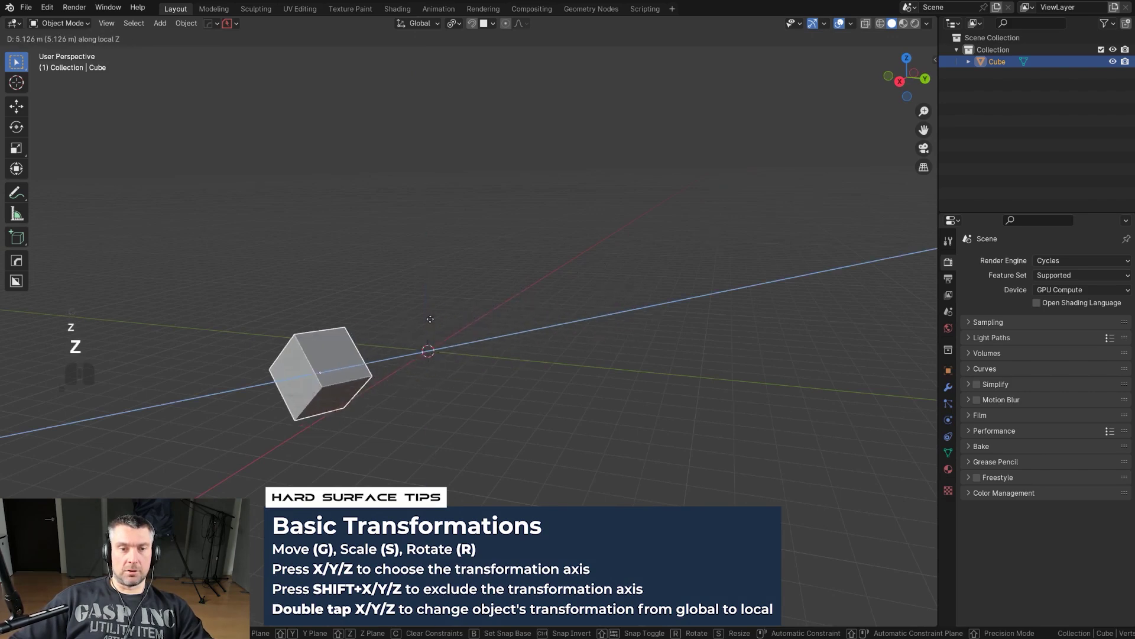
right_click(555, 277)
left_click_drag(518, 290, 180, 297)
middle_click(461, 313)
middle_click(417, 305)
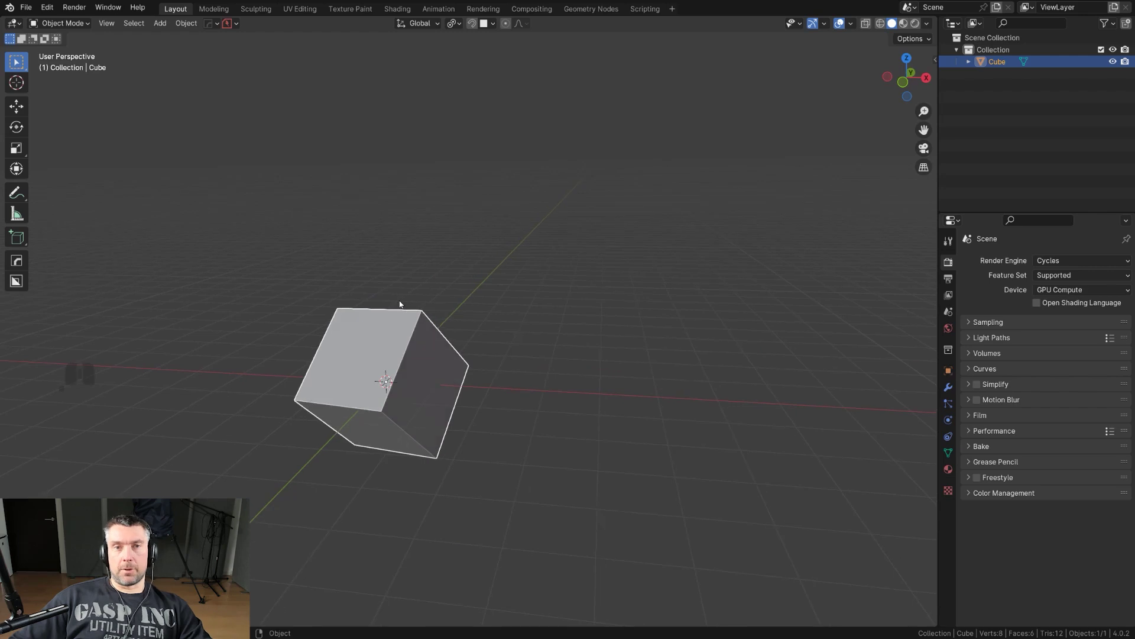
Apply the cube's rotation so the sidebar shows zero rotation while it stays tilted.
key("ctrl+a")
left_click(492, 288)
left_click_drag(469, 305, 427, 309)
key("n")
left_click(936, 71)
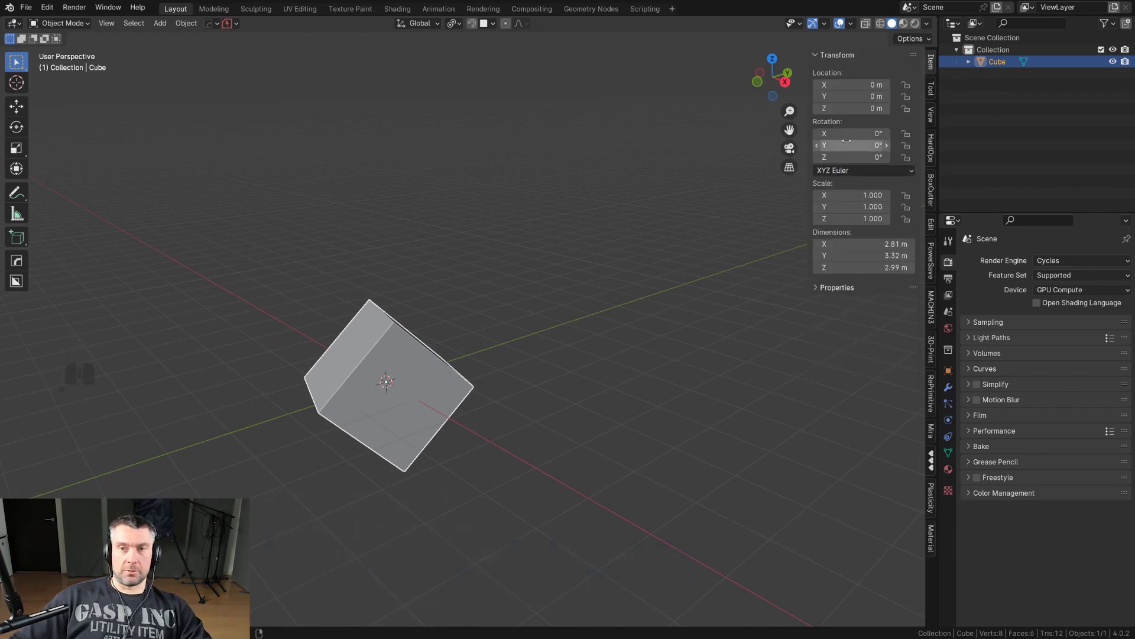
middle_click(538, 342)
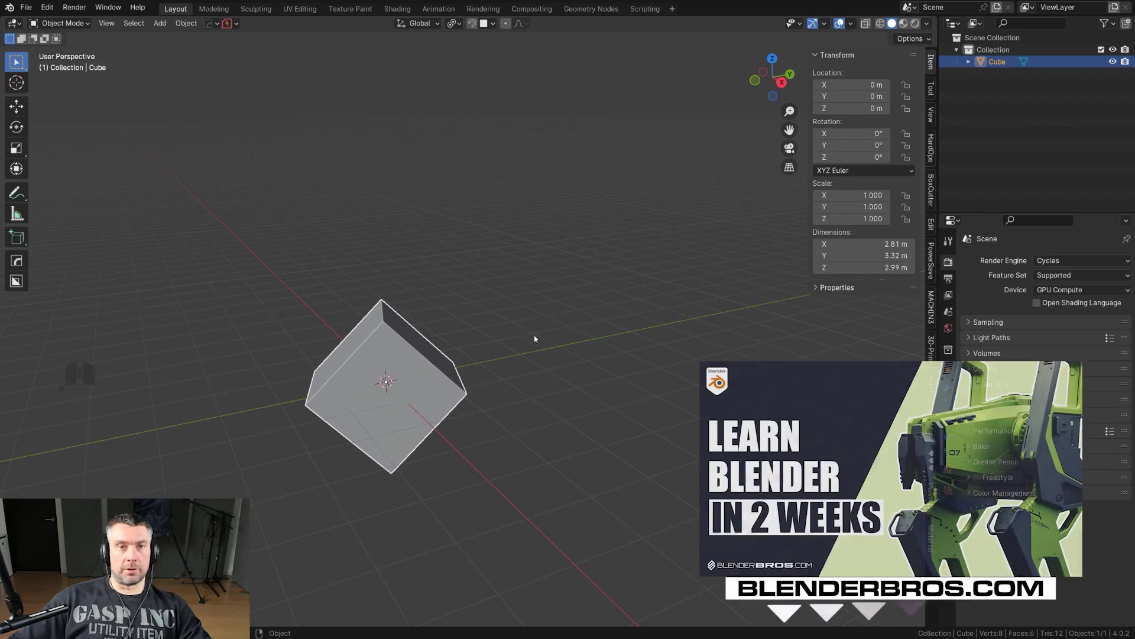
middle_click(534, 328)
Test moving the cube along global and local Z axes, then leave it at the origin.
key("g")
key("z")
key("z")
key("z")
key("g")
key("z")
key("z")
key("z")
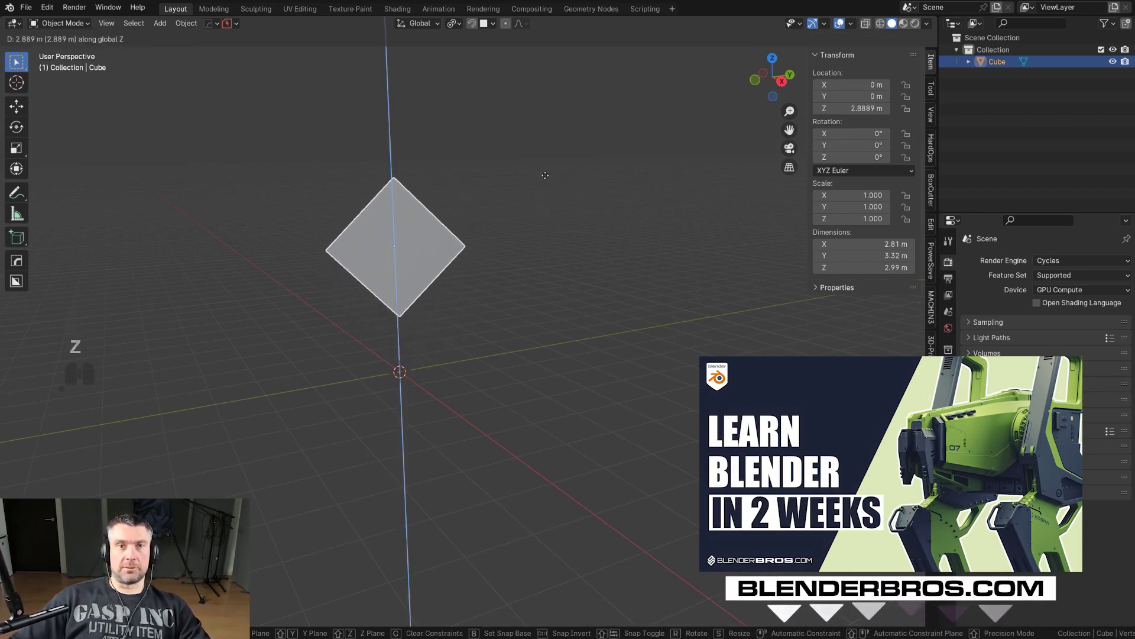
left_click_drag(527, 237, 485, 239)
middle_click(518, 258)
middle_click(461, 258)
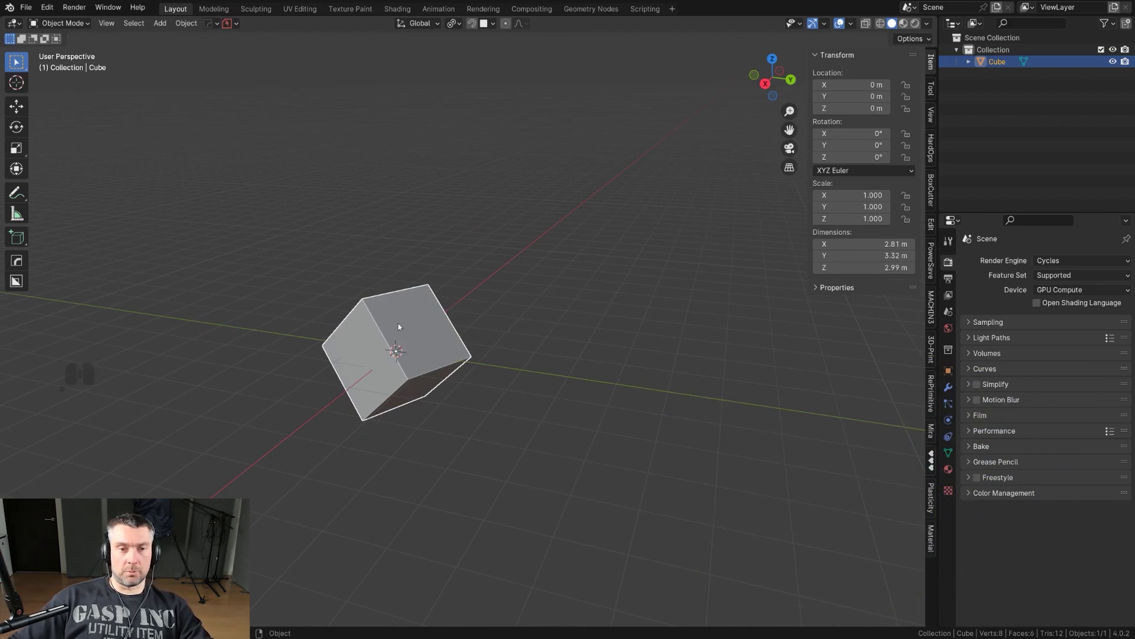
Orbit and zoom the view to inspect the tilted cube.
left_click_drag(421, 326, 464, 319)
left_click_drag(410, 316, 401, 317)
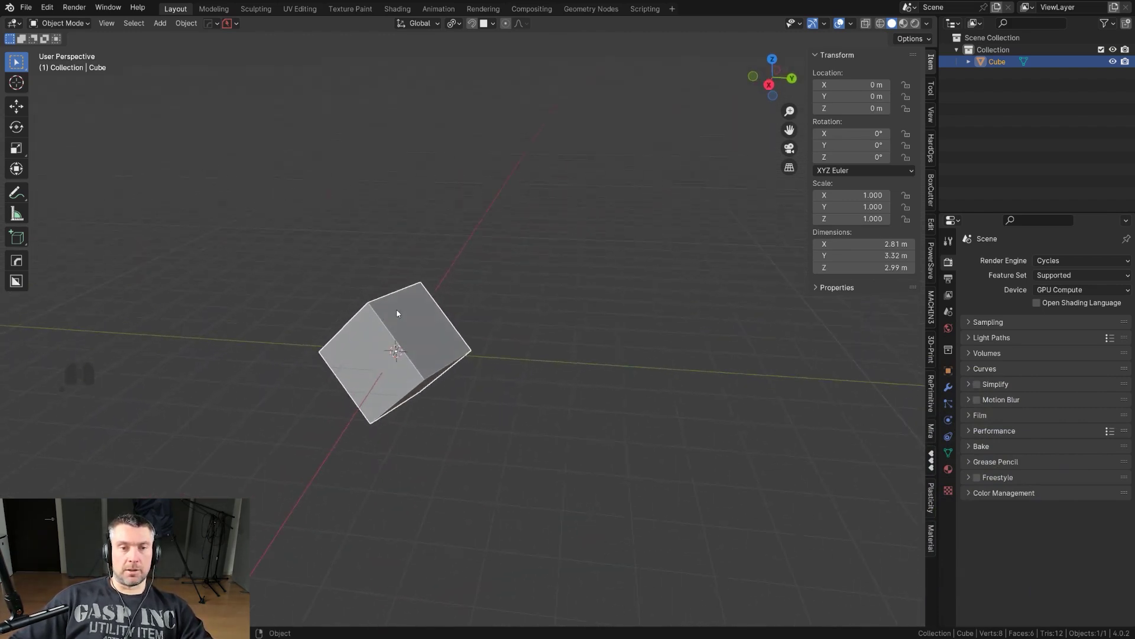
scroll("up", 3)
left_click_drag(422, 316, 443, 321)
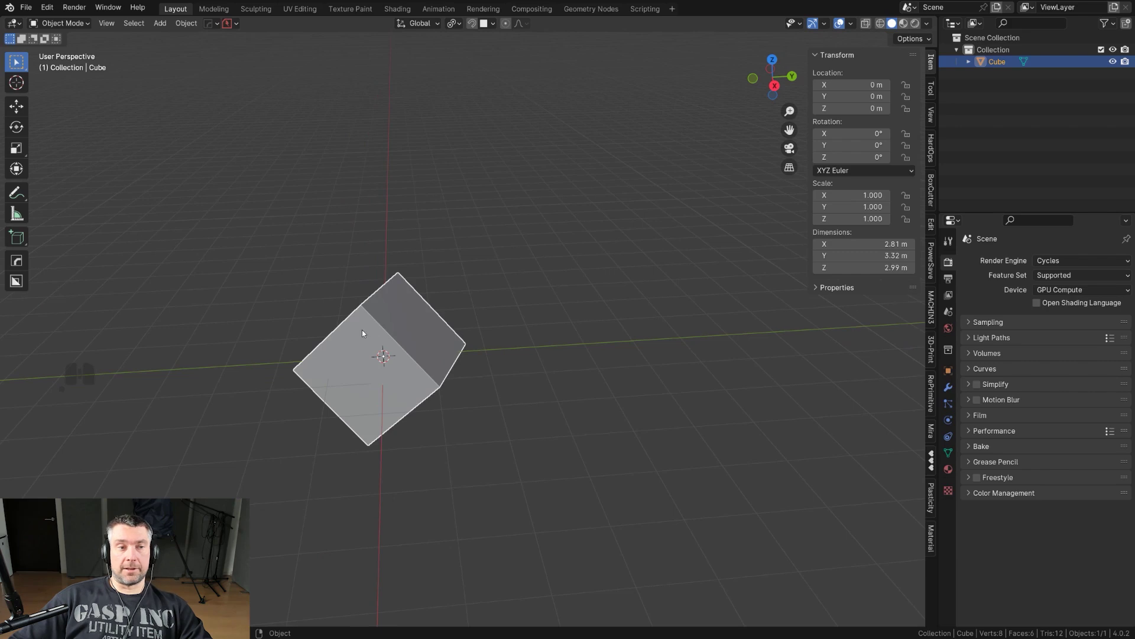
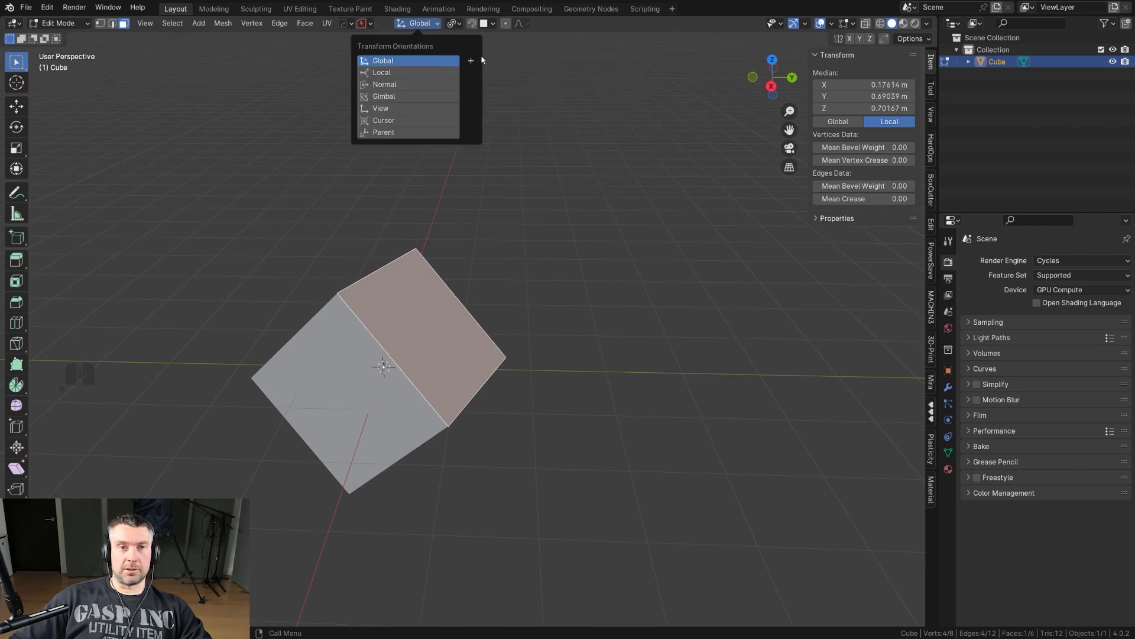
Add a custom transform orientation named Face from the cube's selected face.
left_click(477, 61)
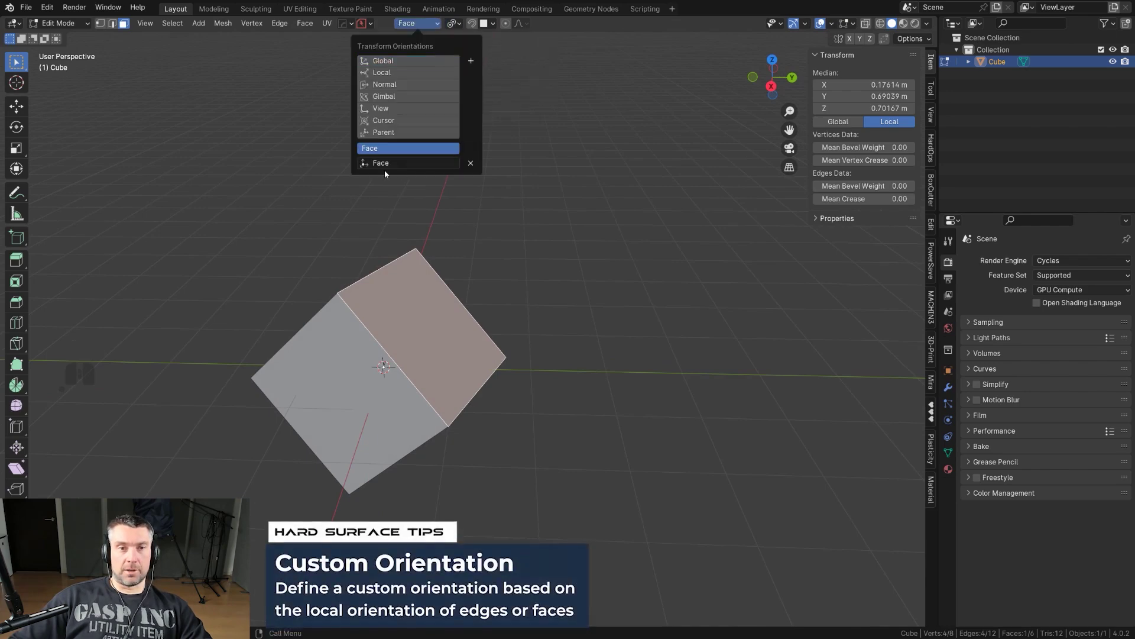
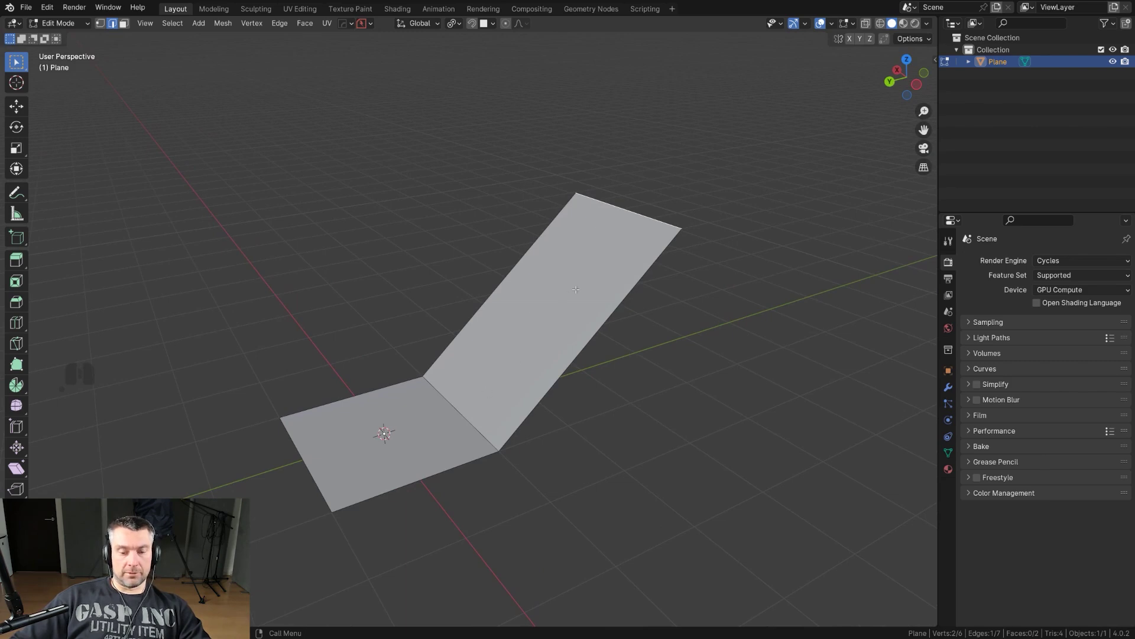
Edge-slide the plane's far edge toward the fold to shorten the upper face.
key("g")
key("g")
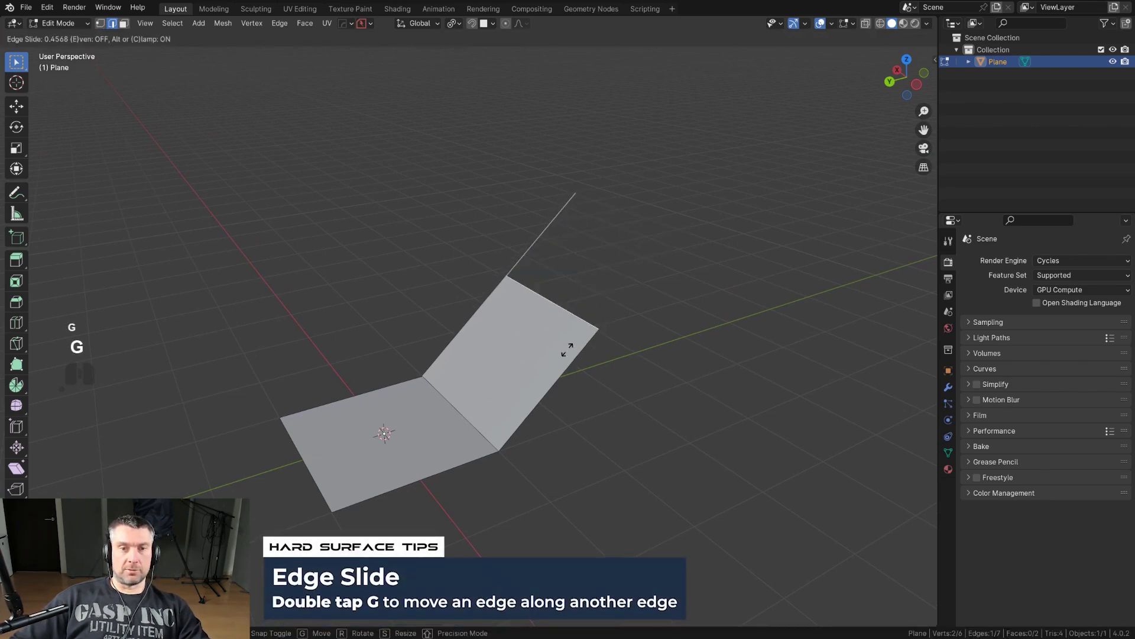
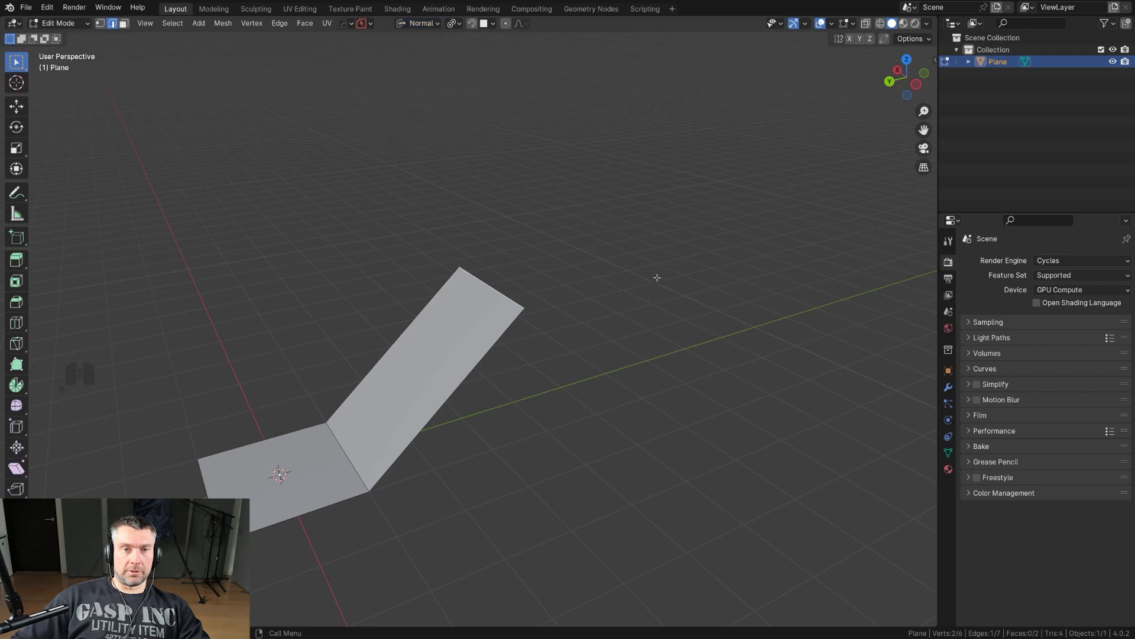
key("g")
key("z")
key("g")
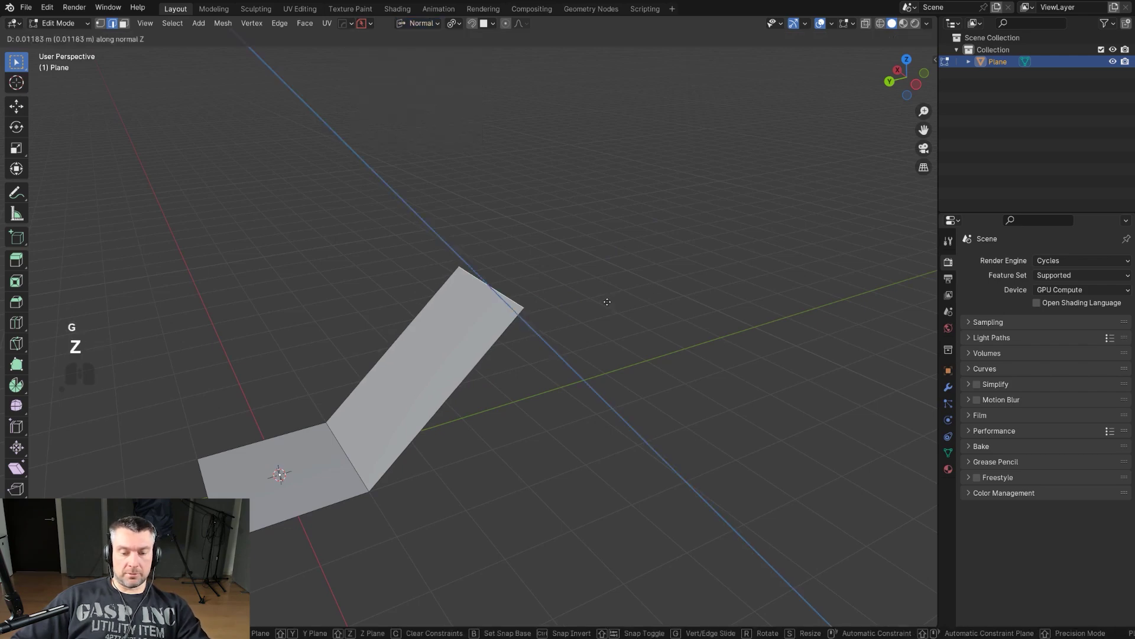
key("y")
key("x")
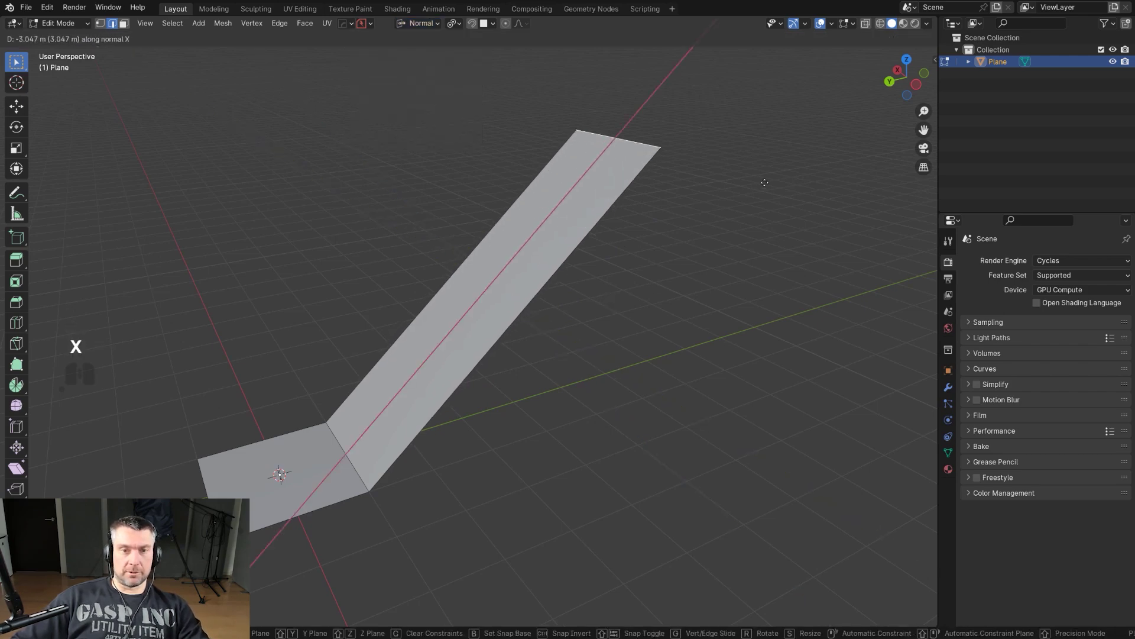
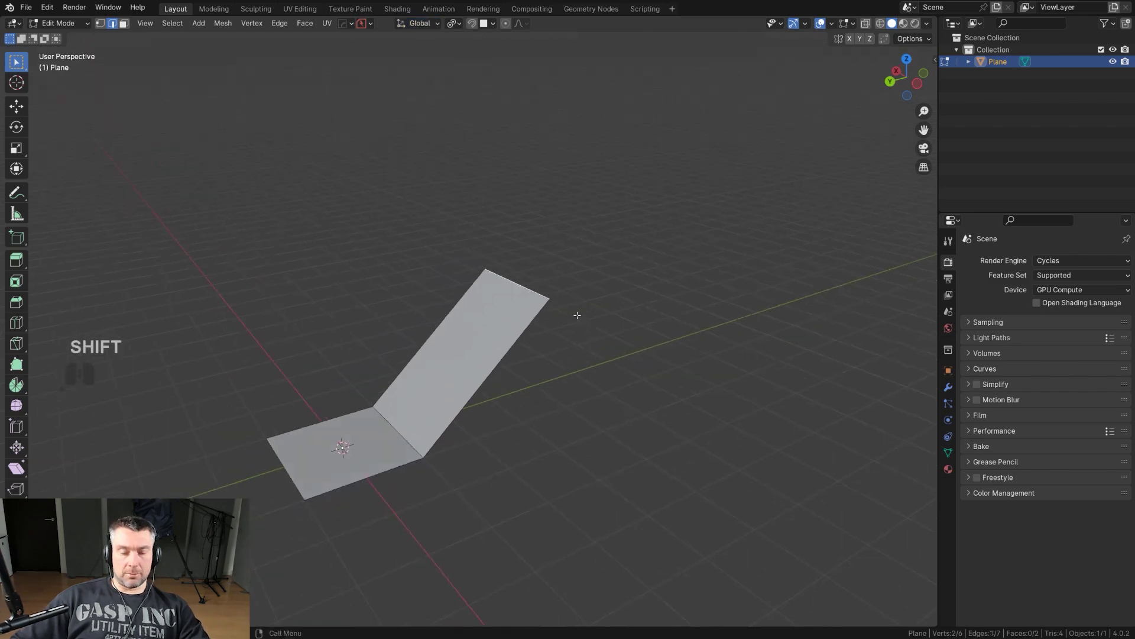
Edge-slide the far edge with clamping off so it extends past the mesh boundary.
key("g")
key("g")
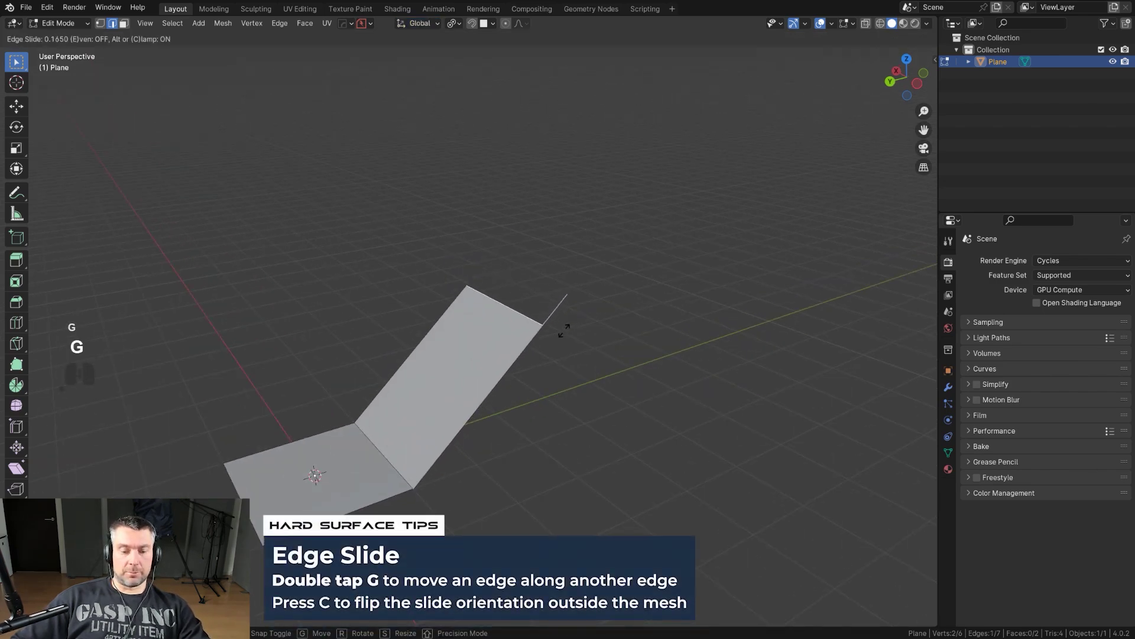
key("c")
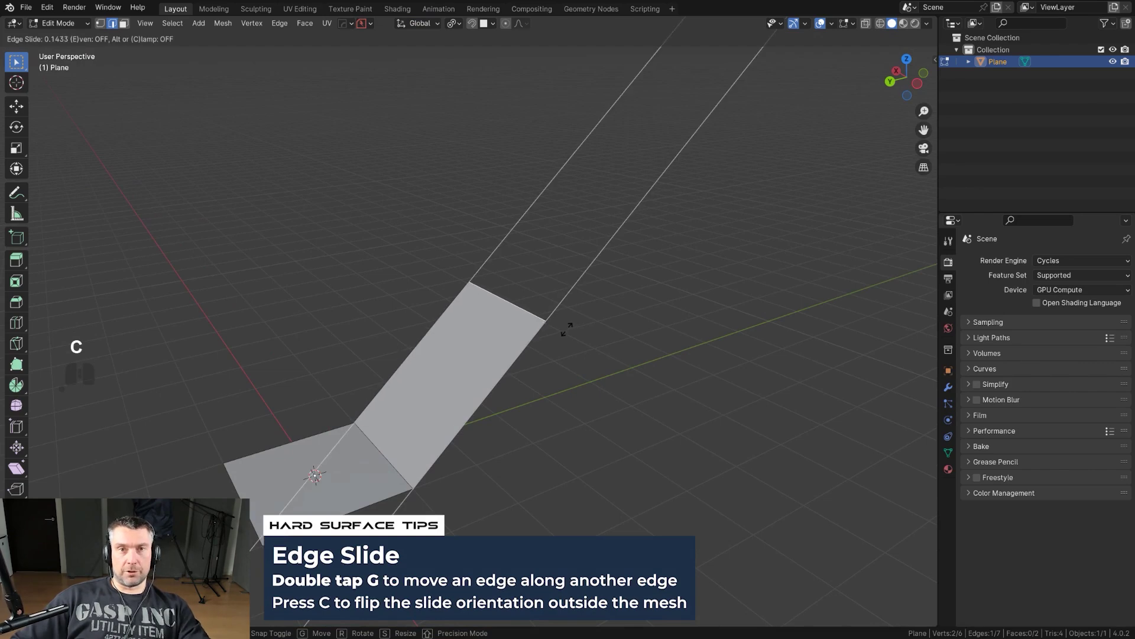
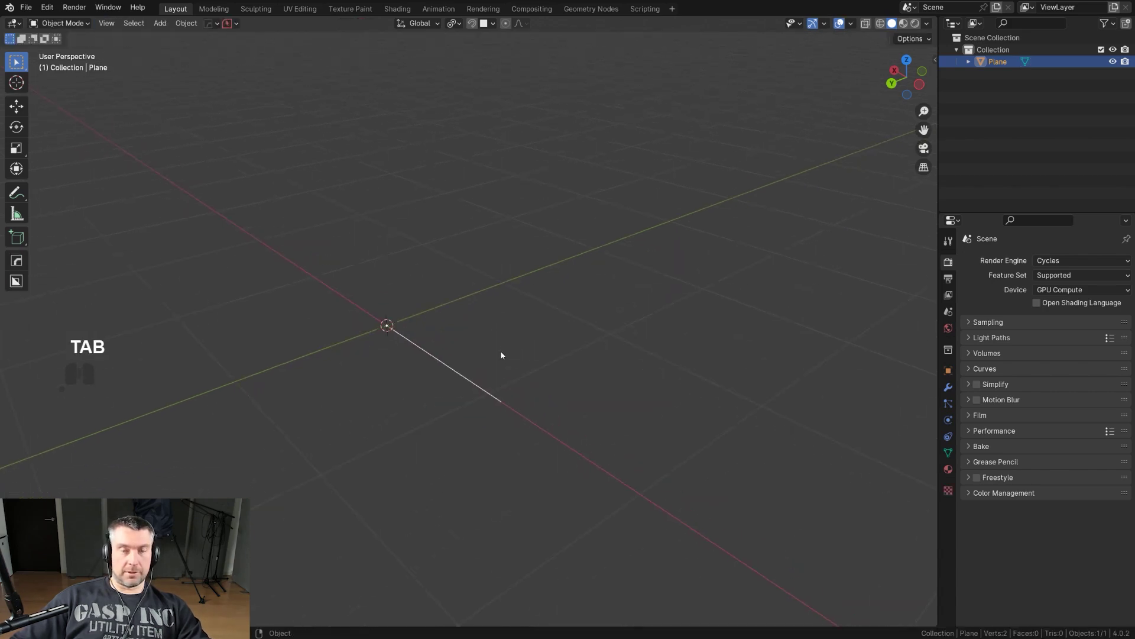
Rip and extend the selected vertex into a new edge along global Y.
middle_click(470, 327)
left_click_drag(453, 366, 494, 369)
middle_click(470, 352)
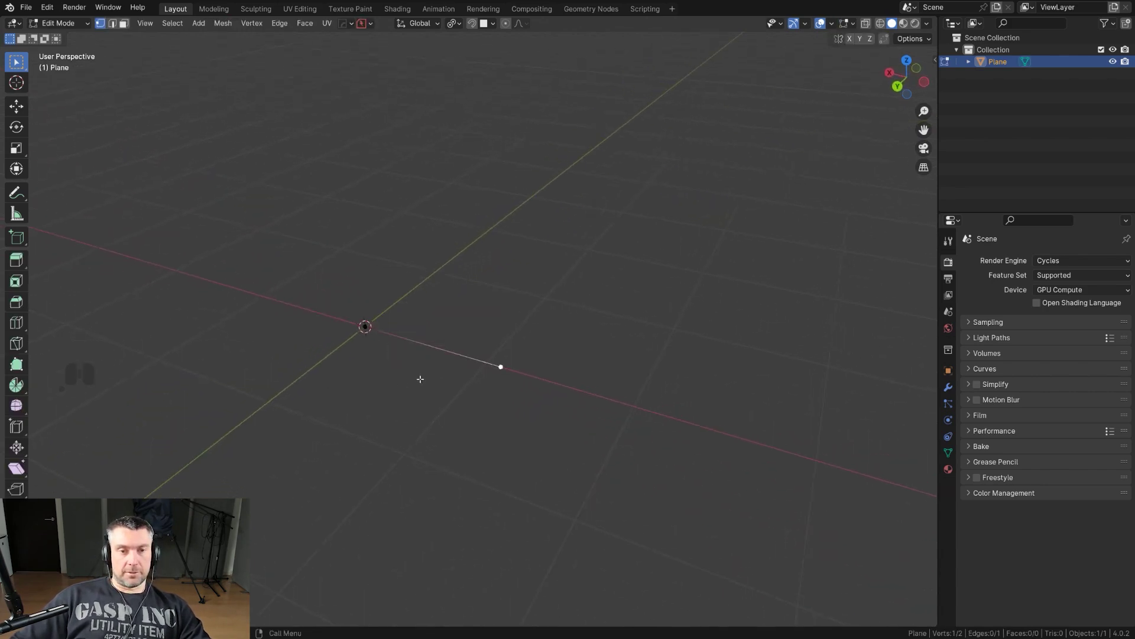
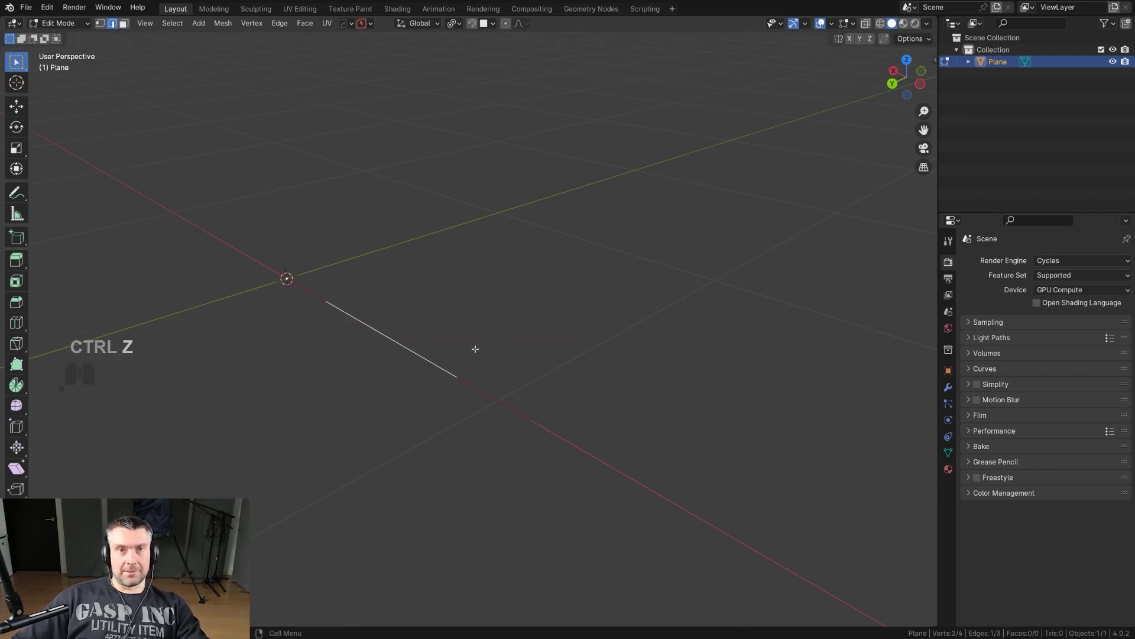
key("alt+d")
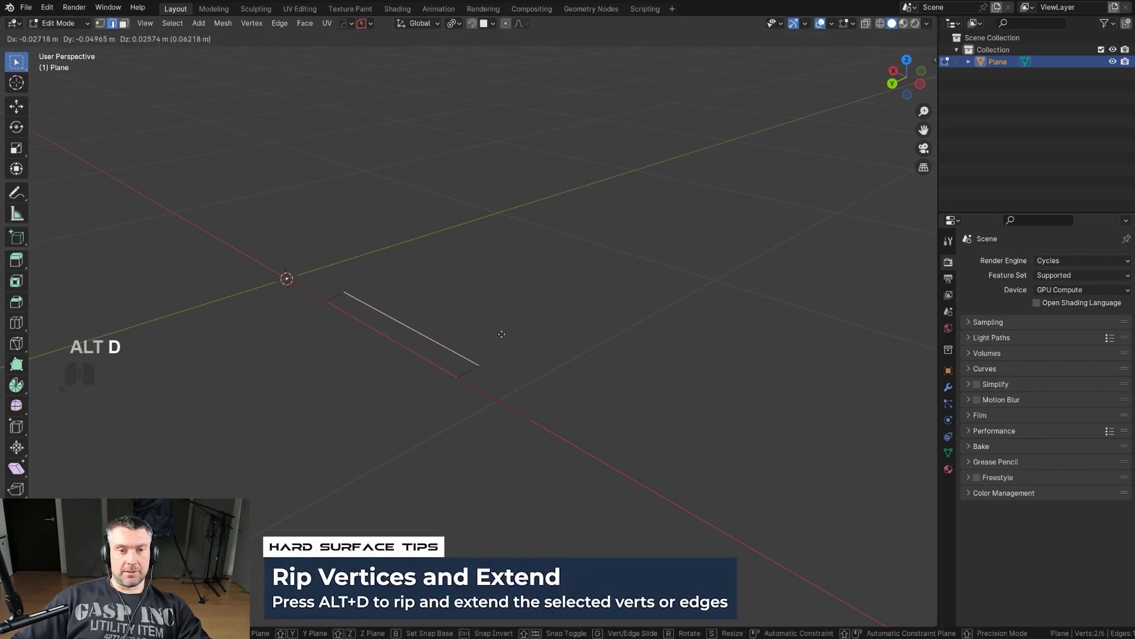
key("y")
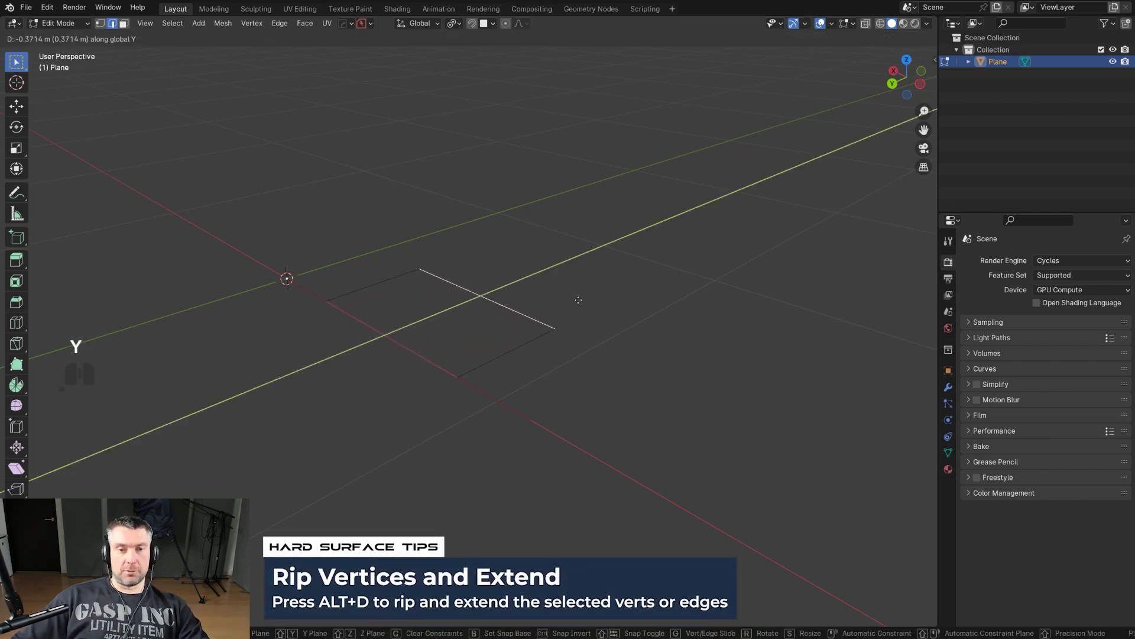
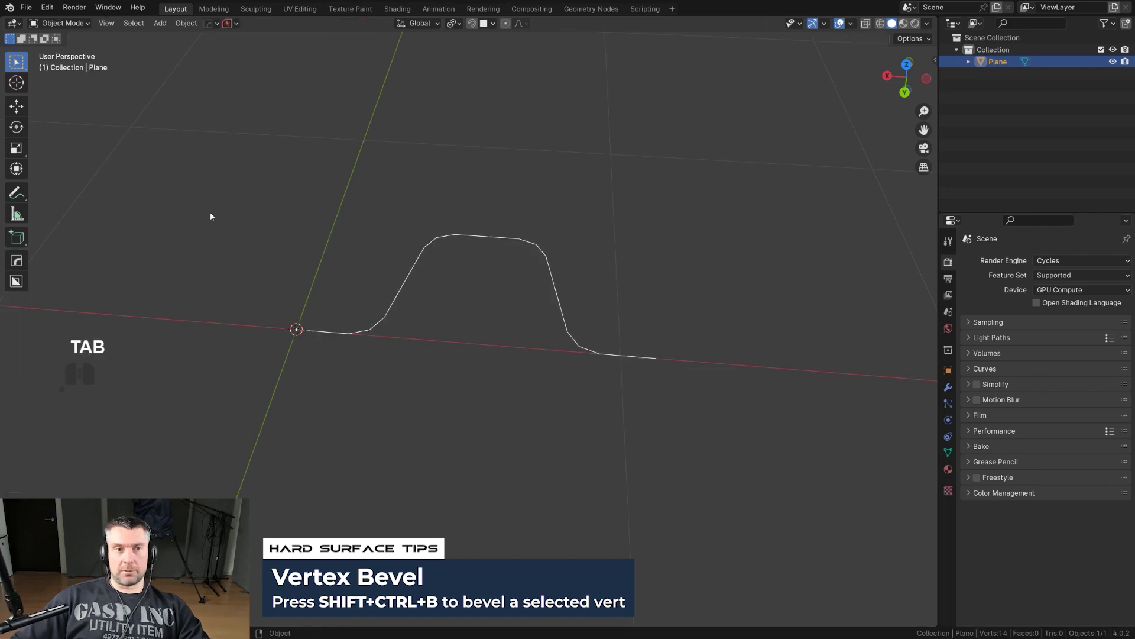
Extract the stepped line as a new curve, Plane_Curve, via HardOps MeshTools Curve/Extract.
key("q")
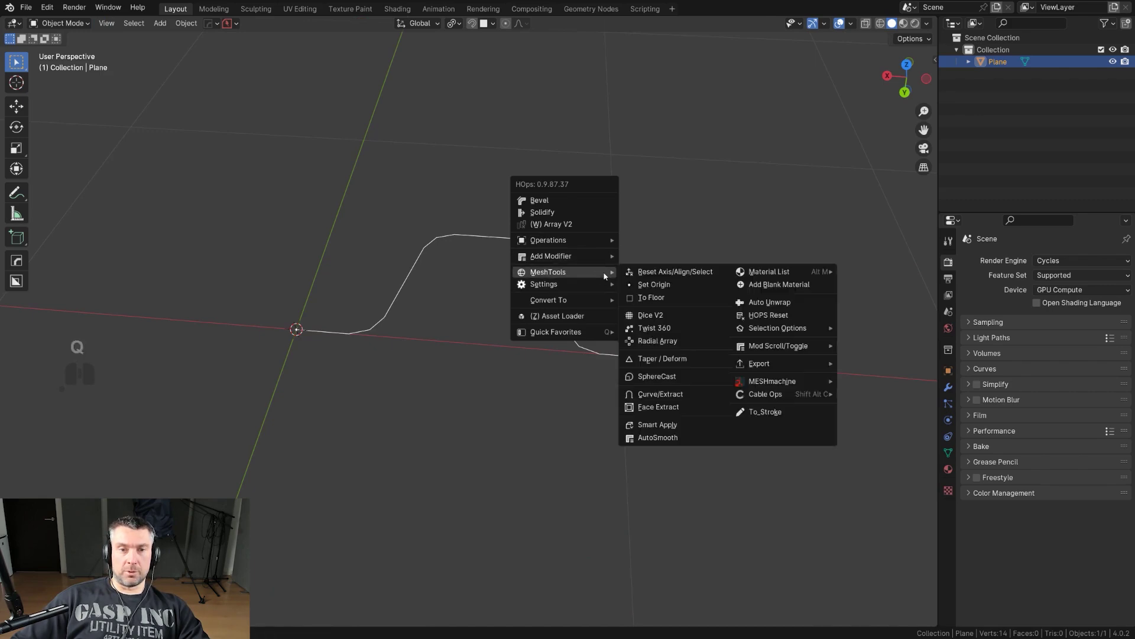
left_click(684, 392)
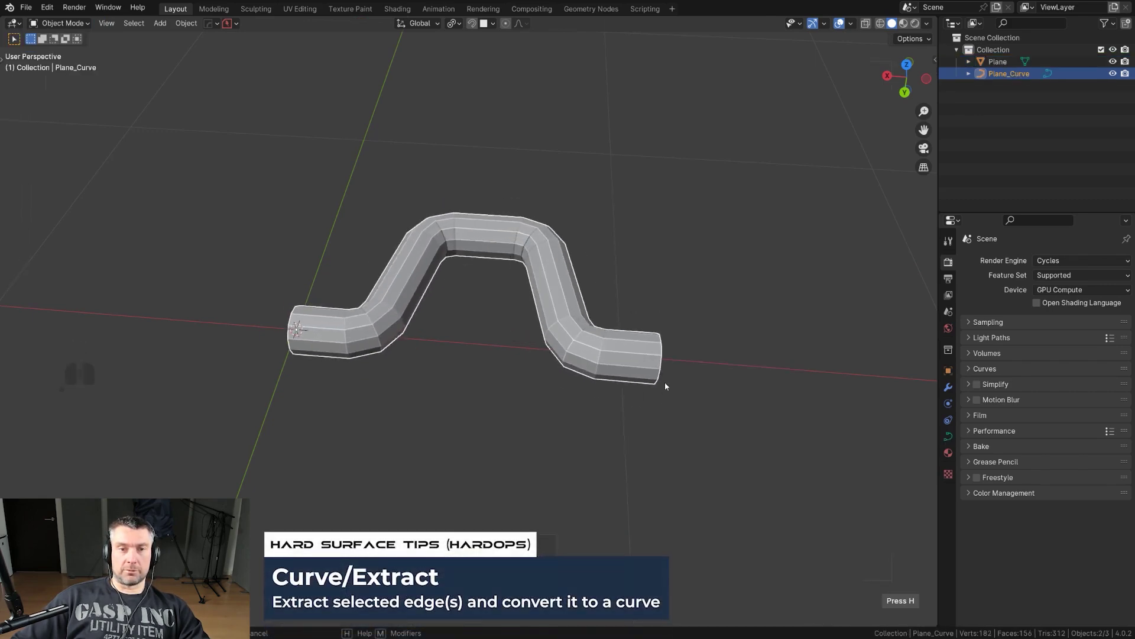
right_click(668, 383)
middle_click(541, 265)
middle_click(515, 260)
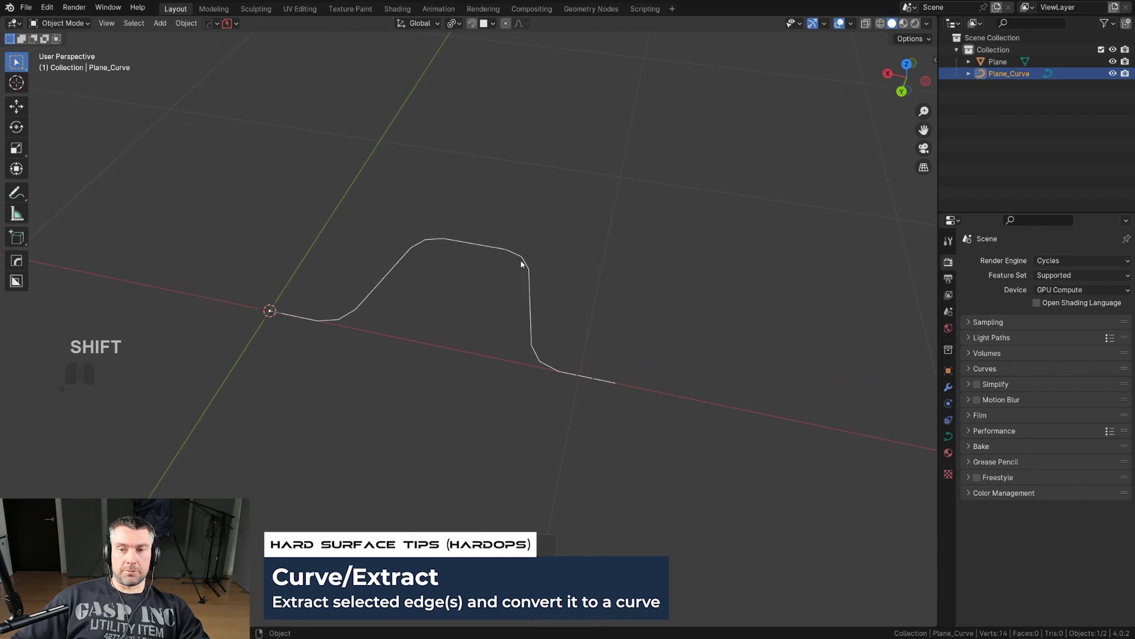
Show the new curve's shape settings in the Object Data properties.
left_click(184, 27)
left_click(334, 372)
left_click(956, 437)
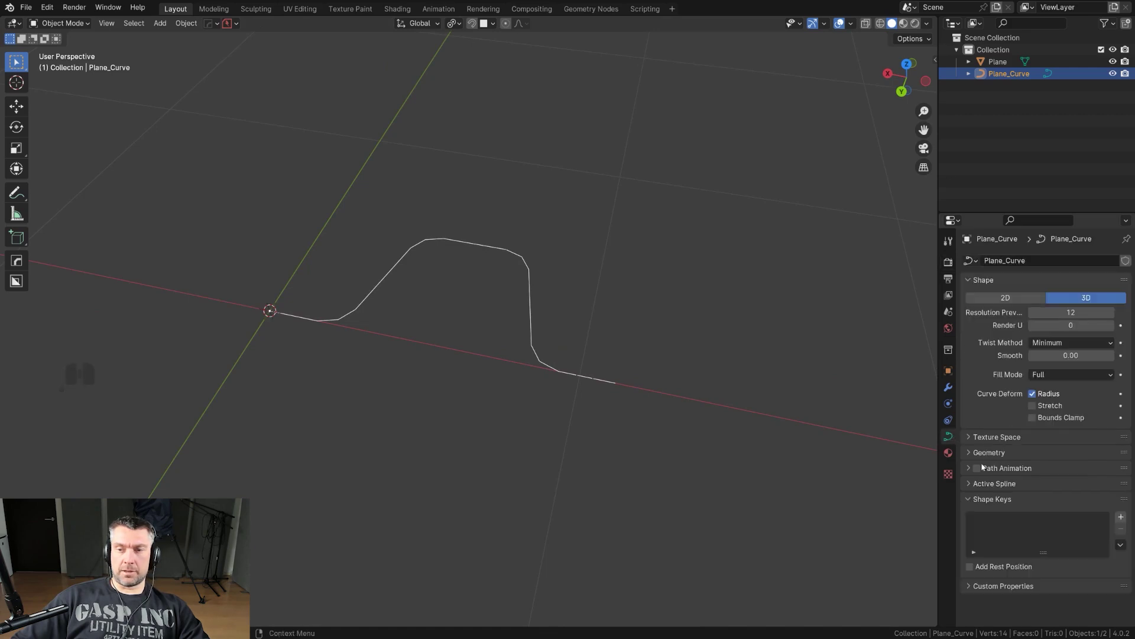
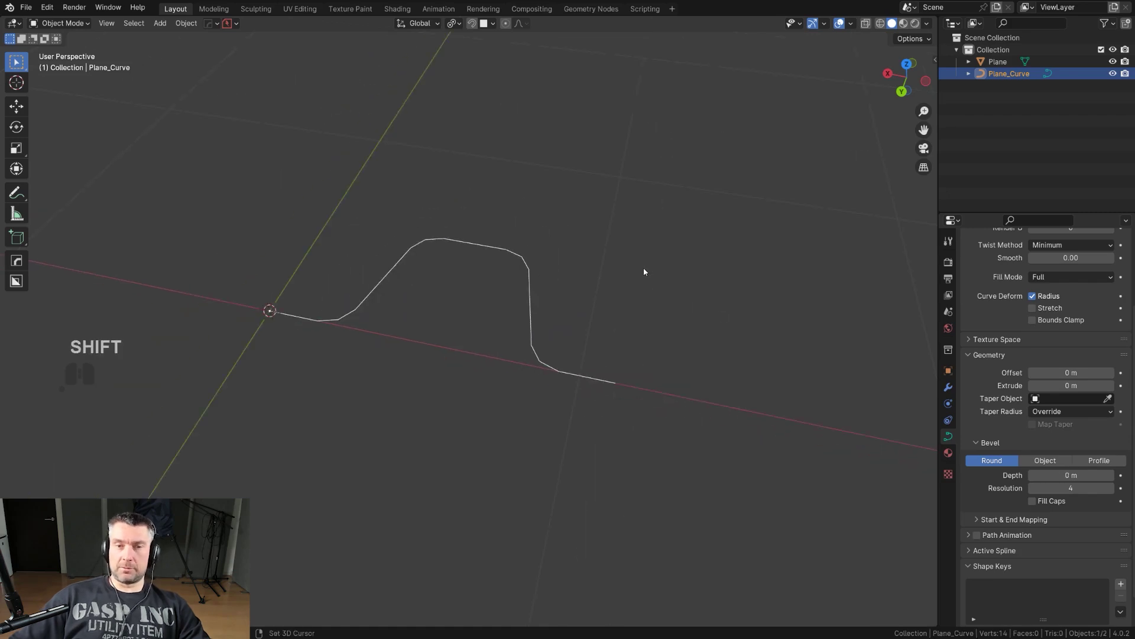
Select the curve and plane and delete them, leaving the scene empty.
left_click_drag(615, 256, 569, 237)
left_click_drag(564, 237, 593, 264)
middle_click(568, 254)
left_click(525, 305)
left_click(532, 298)
key("x")
left_click(534, 299)
left_click_drag(487, 265, 466, 247)
Add a new cube to the empty scene from the Shift+A mesh list.
left_click_drag(457, 254, 583, 264)
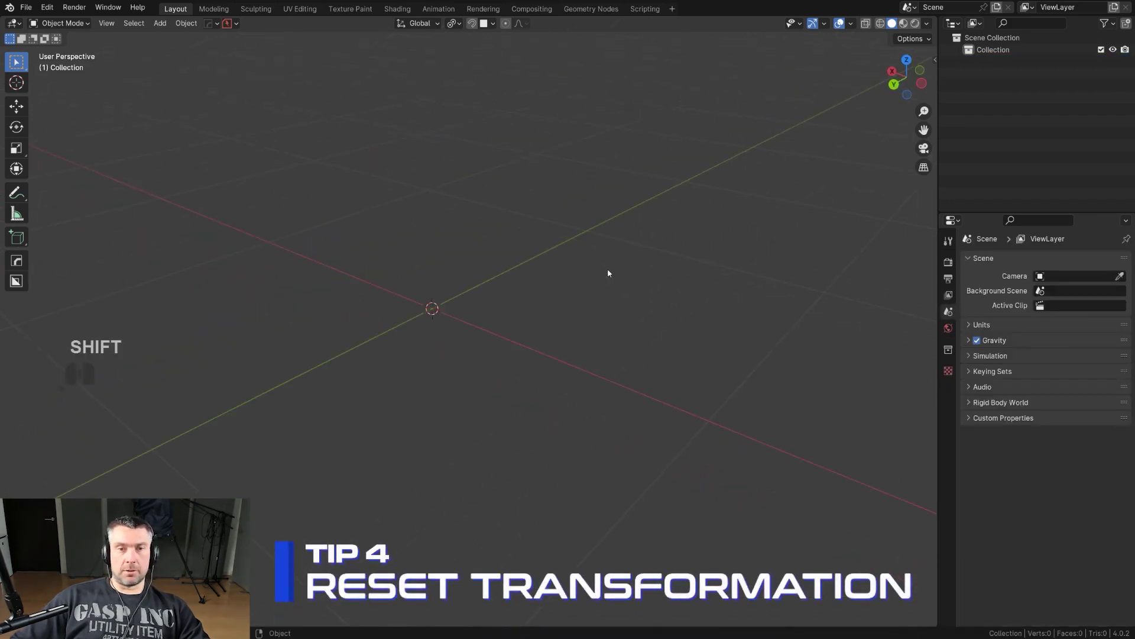
left_click_drag(536, 300, 510, 307)
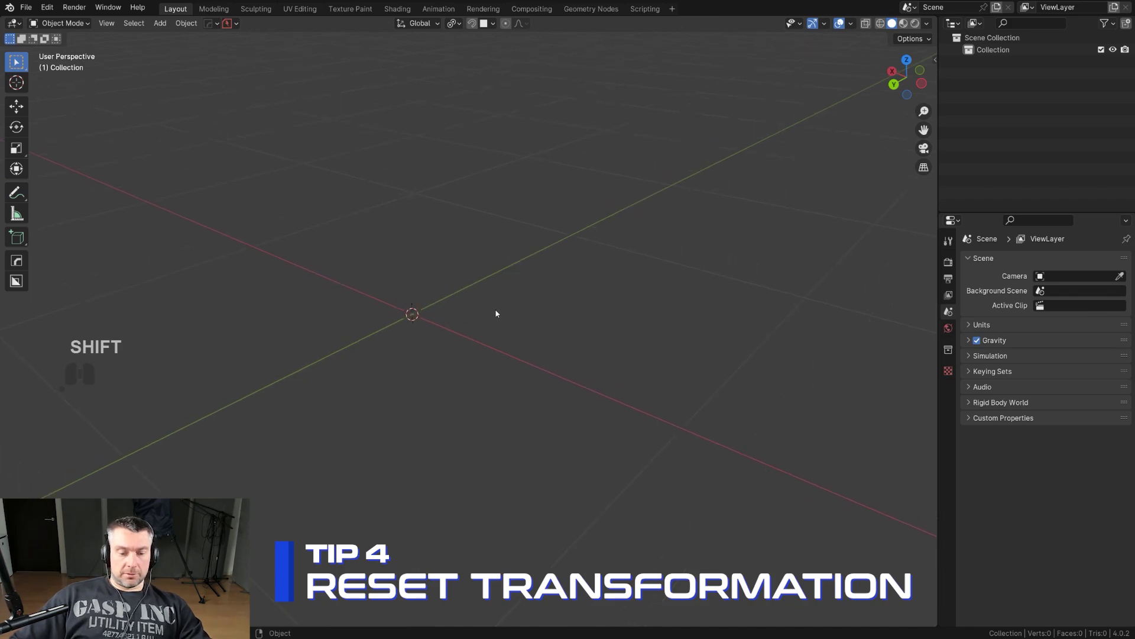
key("shift+a")
left_click(559, 353)
middle_click(547, 349)
middle_click(538, 346)
middle_click(538, 343)
left_click_drag(545, 335, 507, 336)
Move the cube off the origin, tilt it and scale it up.
key("g")
left_click(678, 266)
middle_click(622, 298)
key("r")
scroll("up", 3)
left_click(631, 368)
key("s")
key("a")
left_click(818, 385)
left_click_drag(619, 326, 598, 348)
left_click_drag(592, 340, 630, 332)
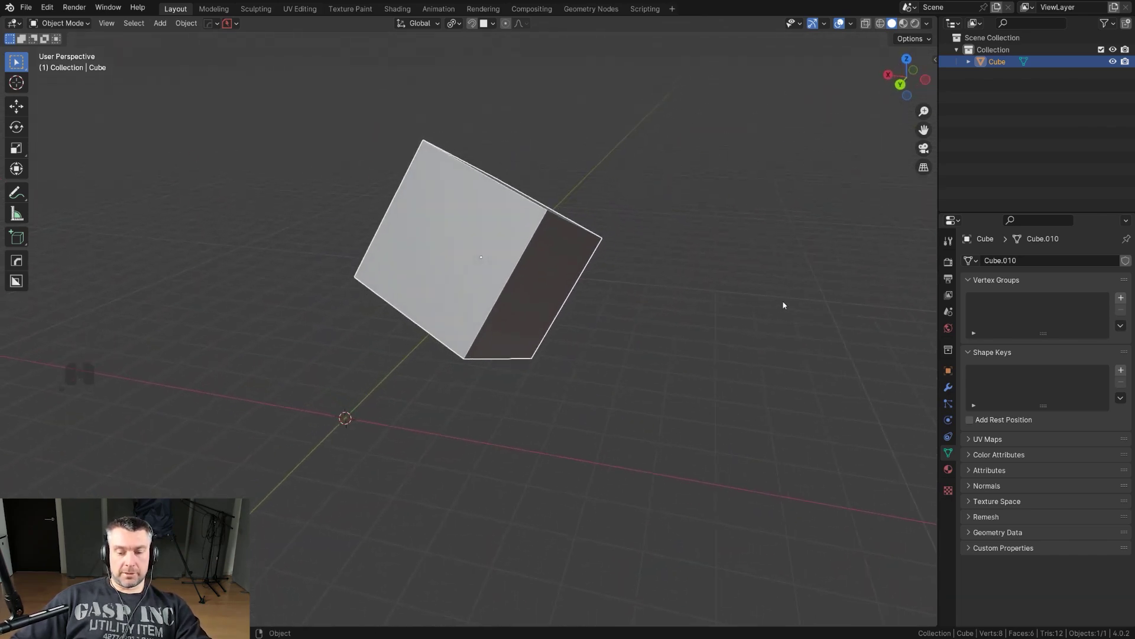
Clear the cube's location, rotation and scale with Alt+G, Alt+R, Alt+S, leaving a 2 m cube at the origin.
key("n")
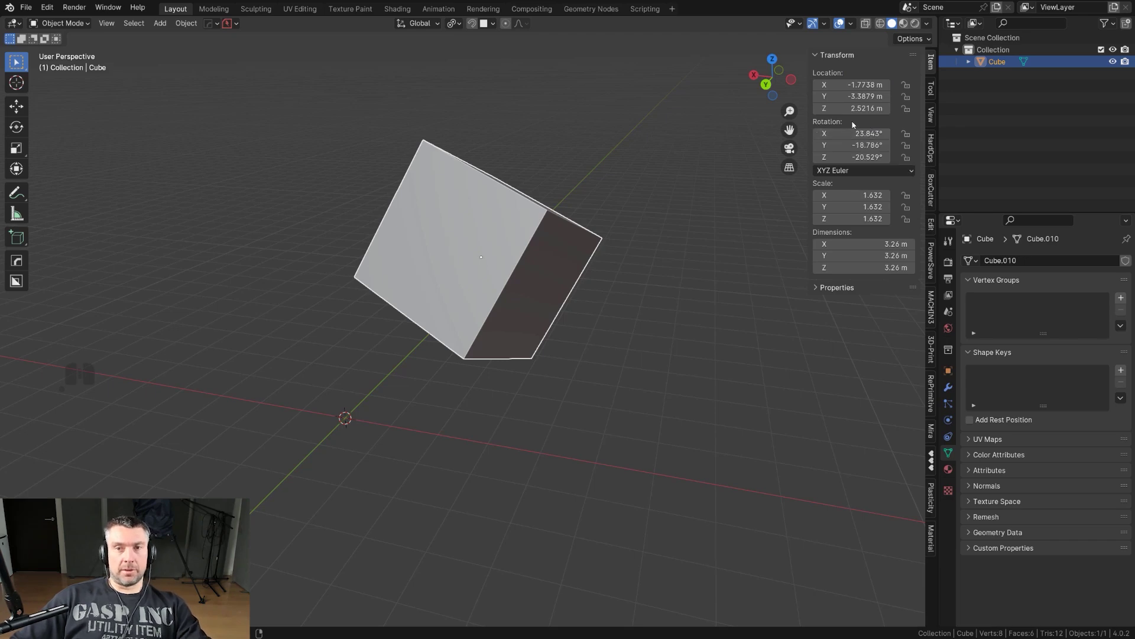
right_click(616, 198)
left_click(553, 228)
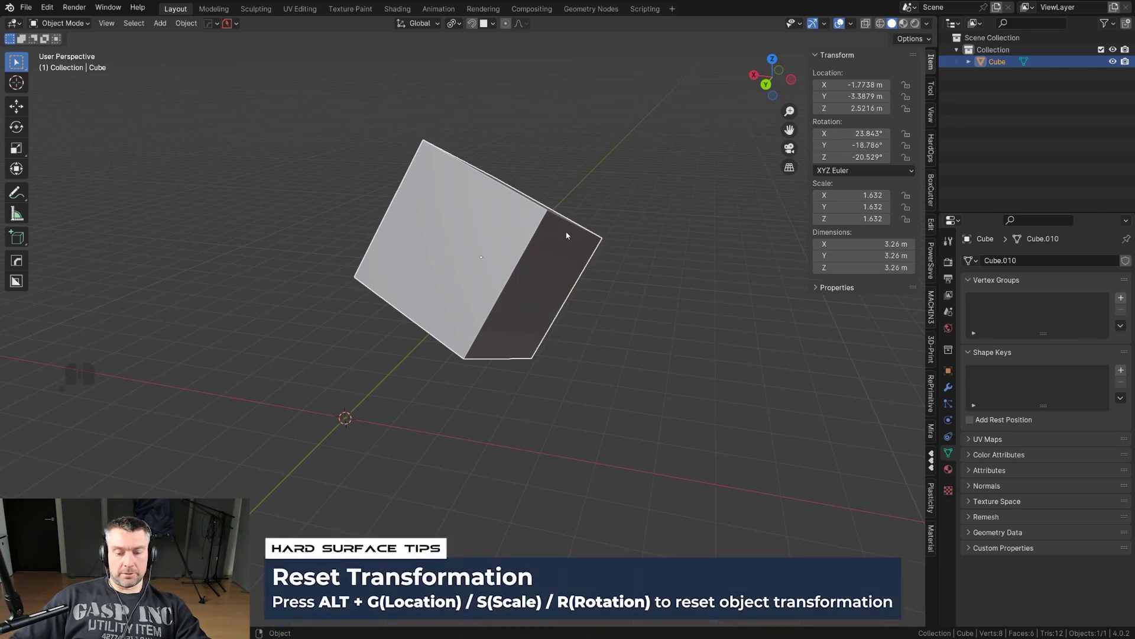
key("alt+r")
key("alt+g")
key("alt+s")
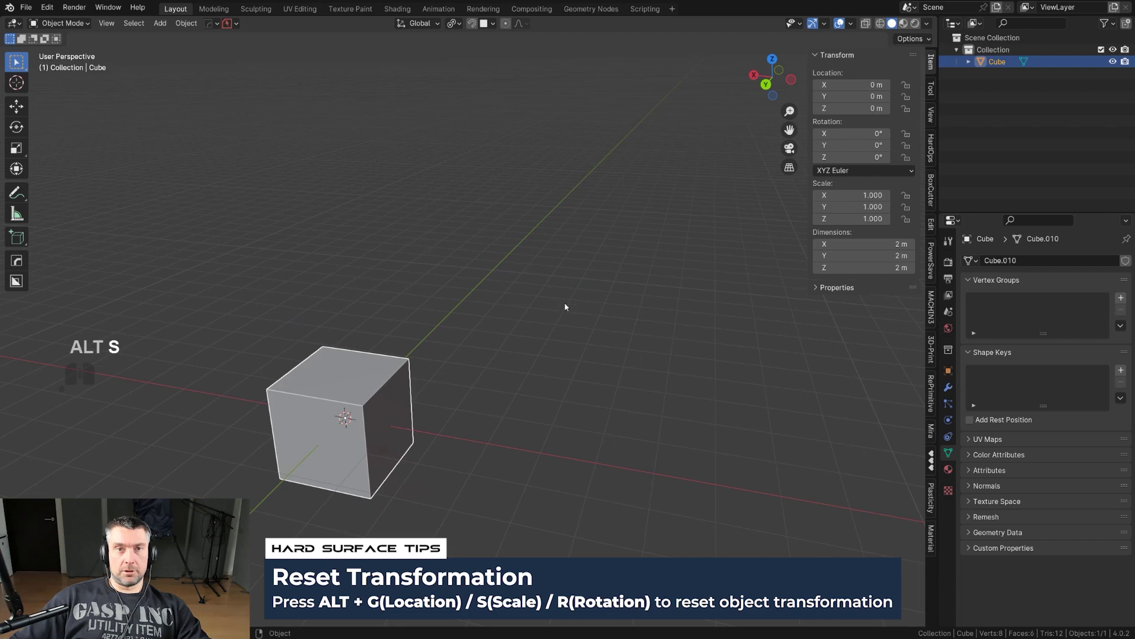
left_click_drag(549, 307, 514, 302)
left_click_drag(470, 306, 482, 257)
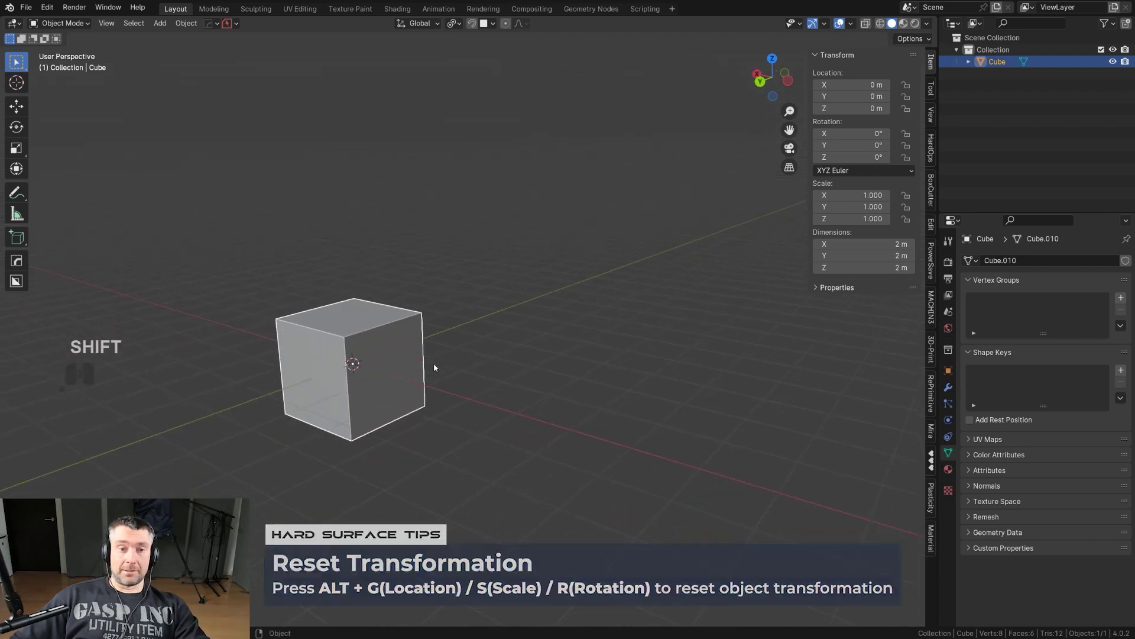
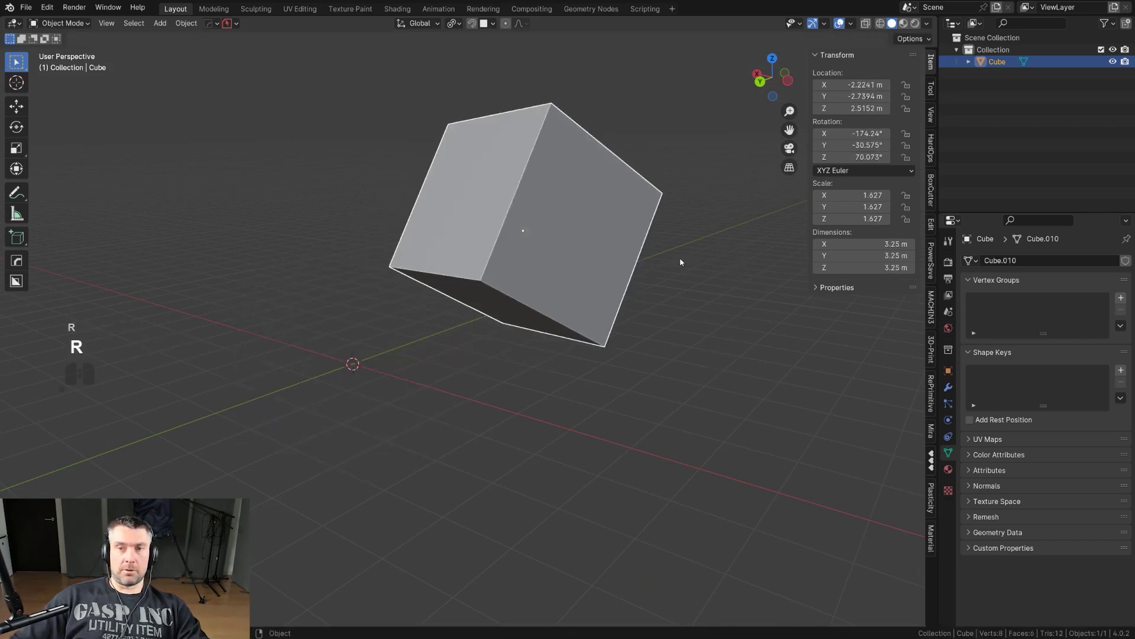
Tilt the cube arbitrarily, then apply Rotation & Scale so rotation reads 0 and scale 1.
left_click_drag(658, 268, 627, 279)
key("ctrl+a")
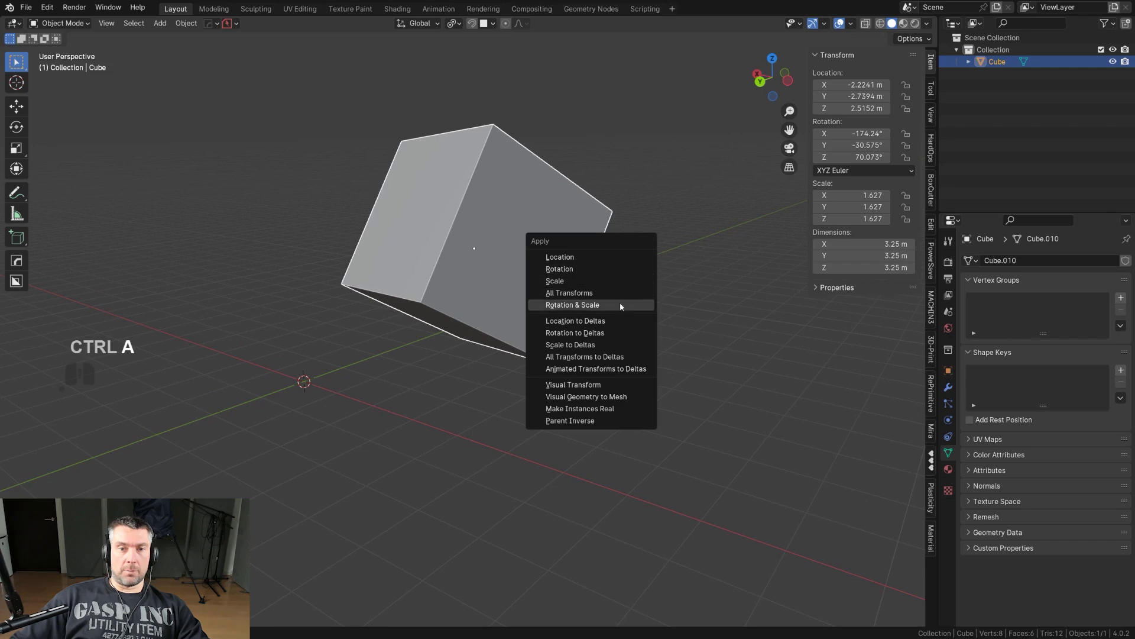
left_click(624, 296)
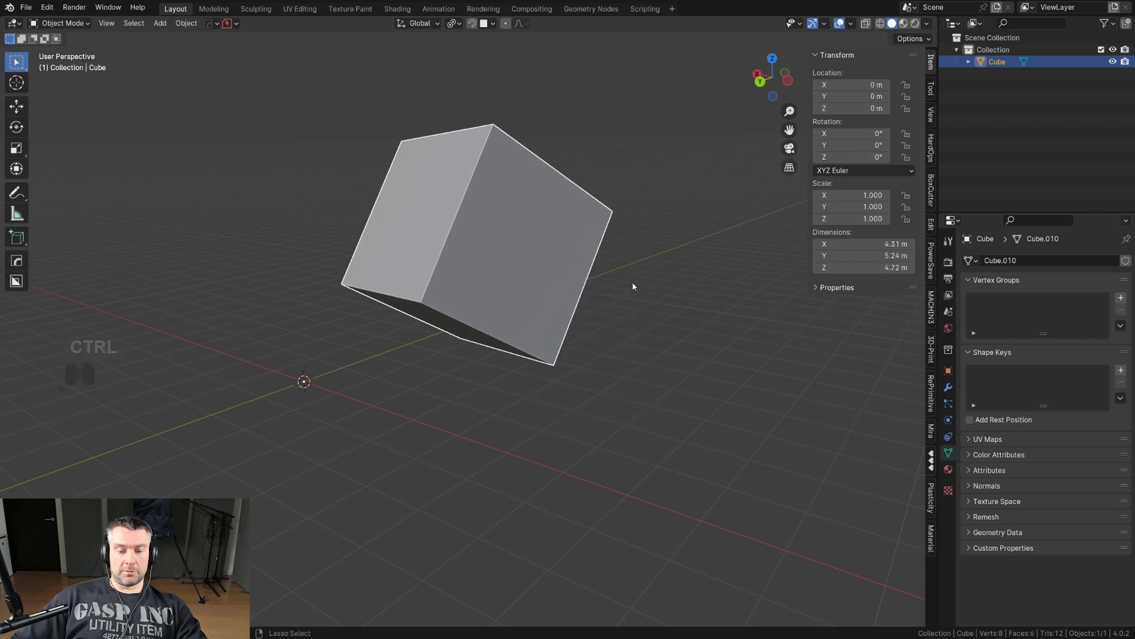
key("alt+t")
key("alt+r")
key("alt+r")
key("alt+r")
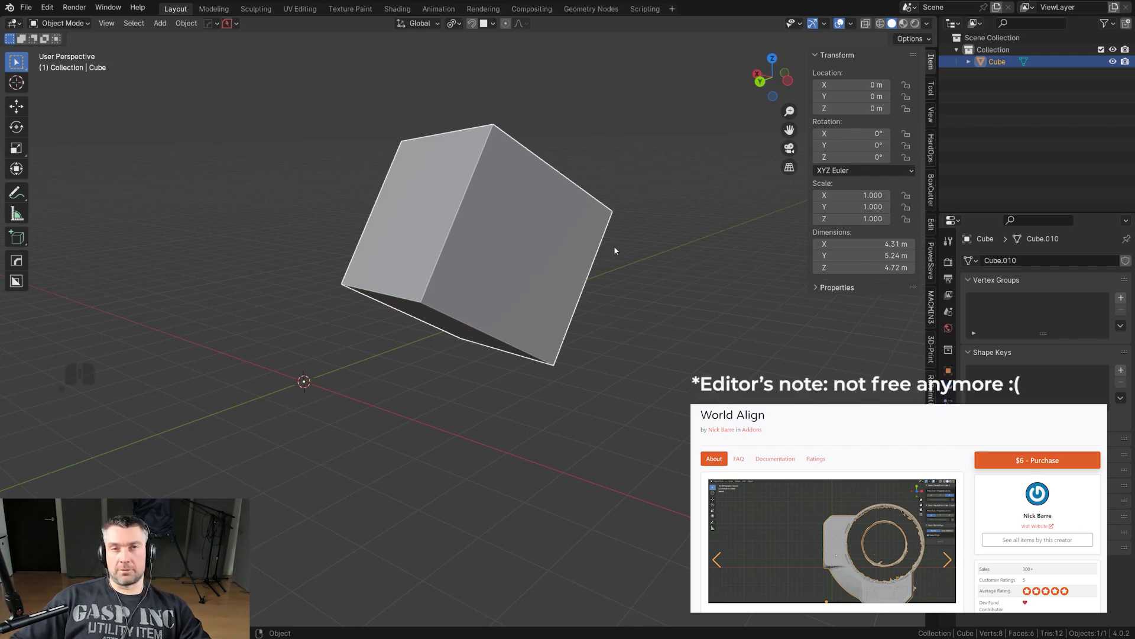
Orbit around the cube to inspect it, then delete it from the scene.
left_click_drag(576, 220, 542, 222)
left_click_drag(538, 221, 534, 237)
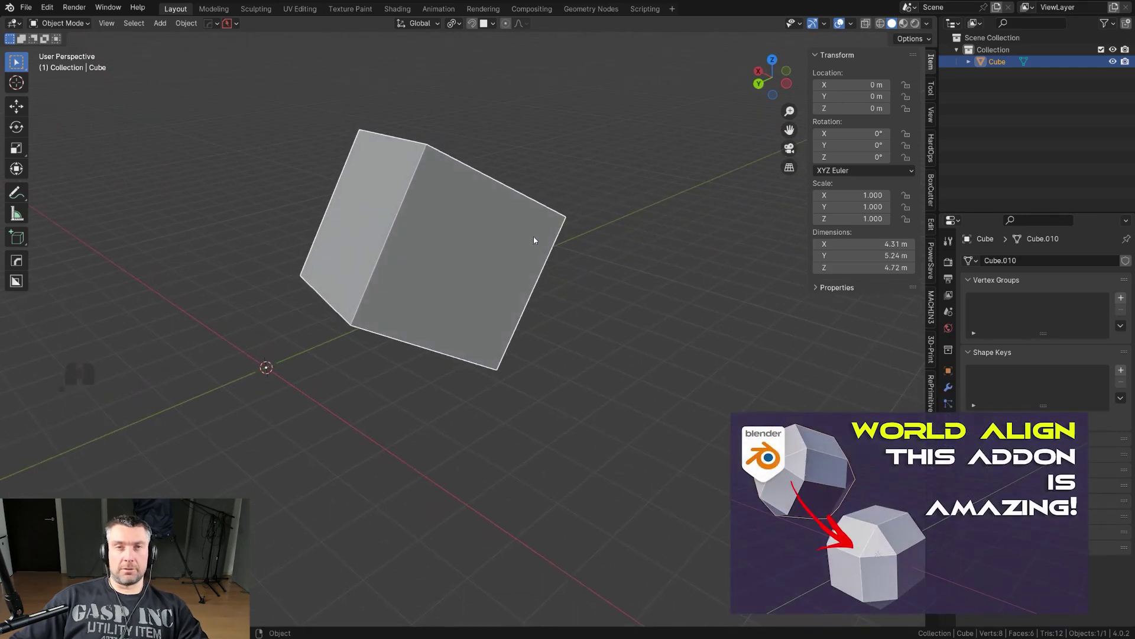
left_click_drag(476, 243, 492, 275)
left_click_drag(511, 266, 465, 228)
left_click_drag(515, 249, 572, 270)
key("shift+x")
Bring up the Add menu's mesh list to start adding a cube and ground plane.
middle_click(560, 301)
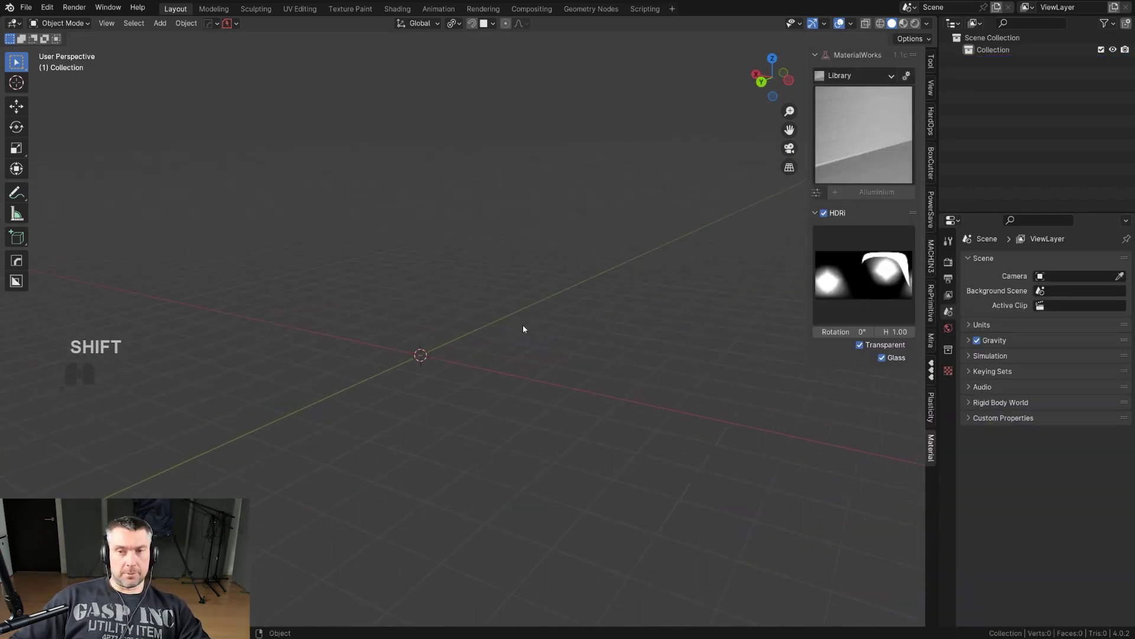
key("shift+a")
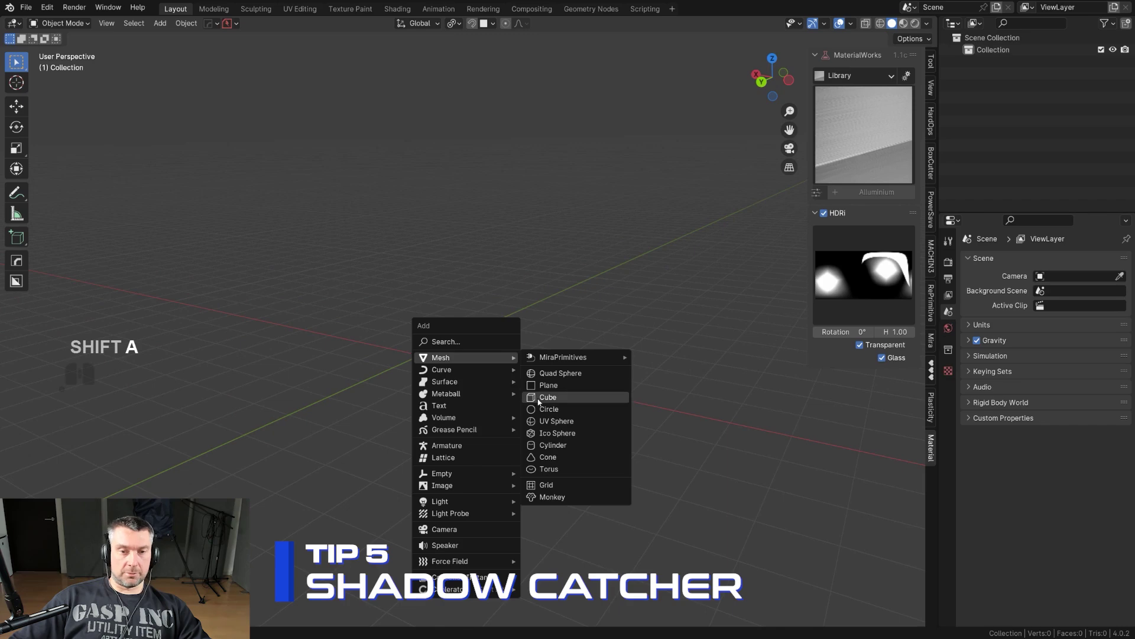
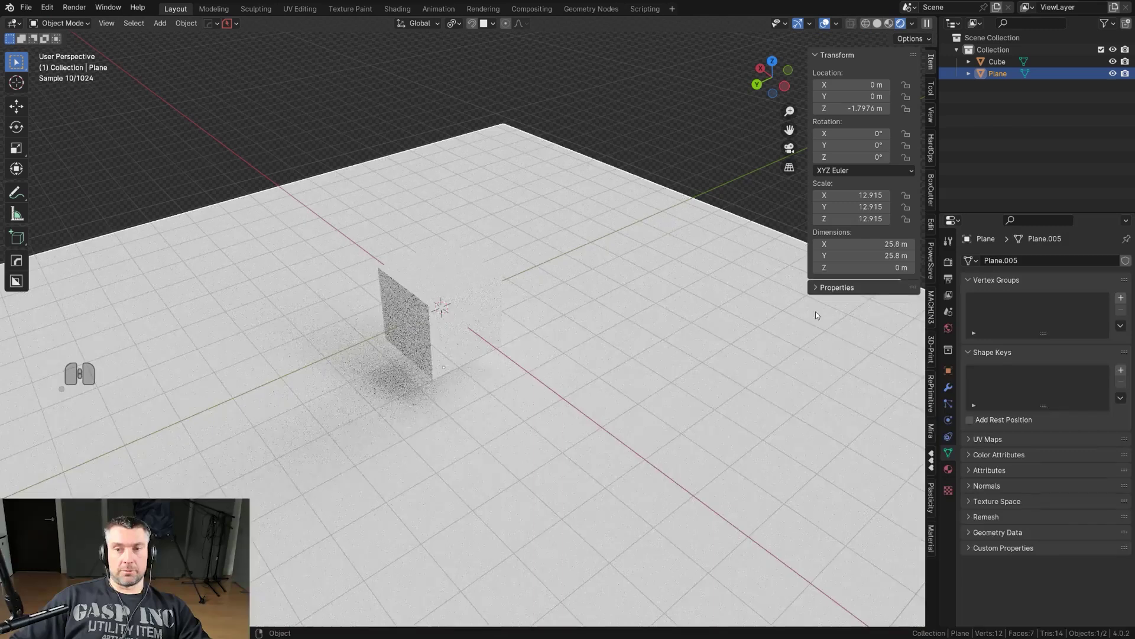
Apply Shiny Plastic from the MaterialWorks library's Plastic category to the ground plane.
left_click(937, 540)
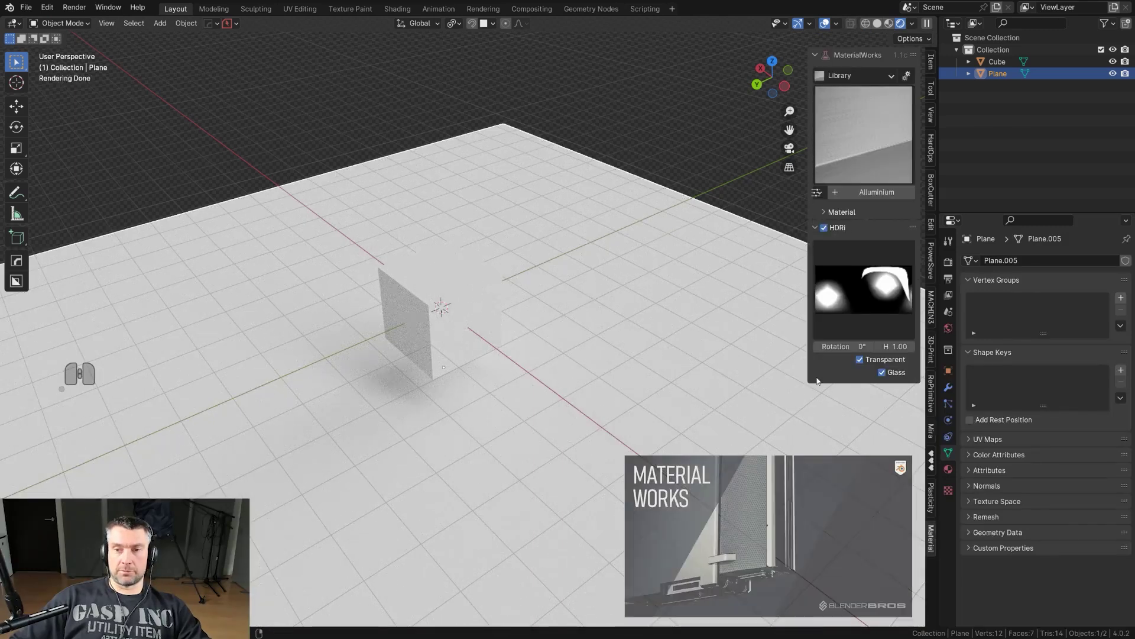
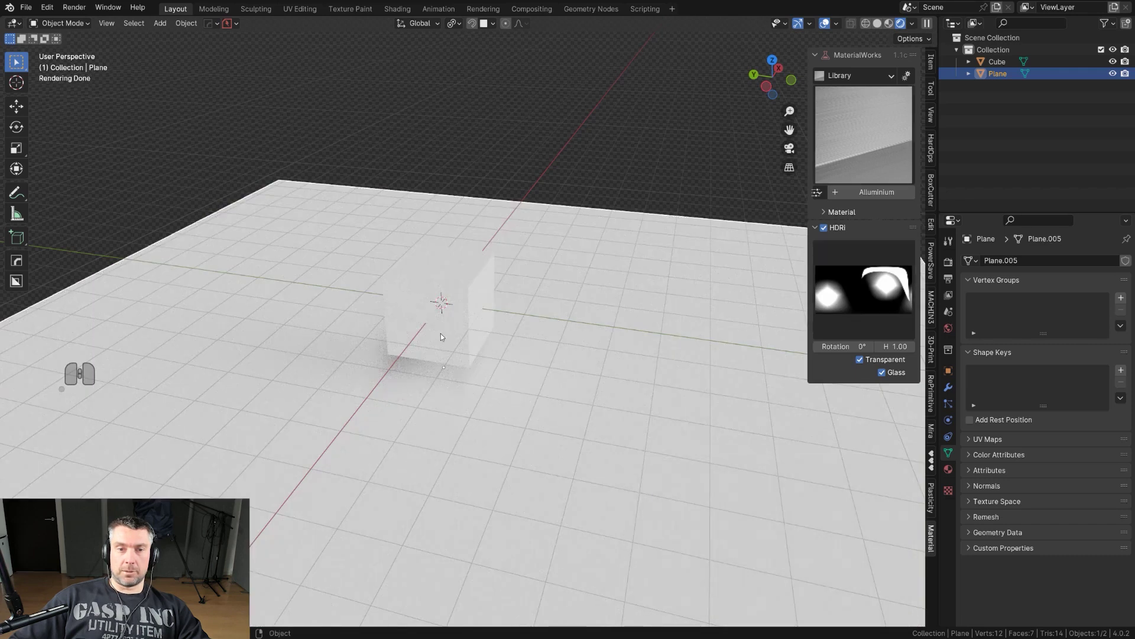
left_click(440, 327)
left_click(862, 136)
left_click(597, 325)
left_click(623, 363)
left_click(865, 131)
left_click(877, 233)
middle_click(881, 228)
middle_click(566, 307)
middle_click(533, 295)
Create a camera from the current view with Make Active and look through it.
key("Page_Down")
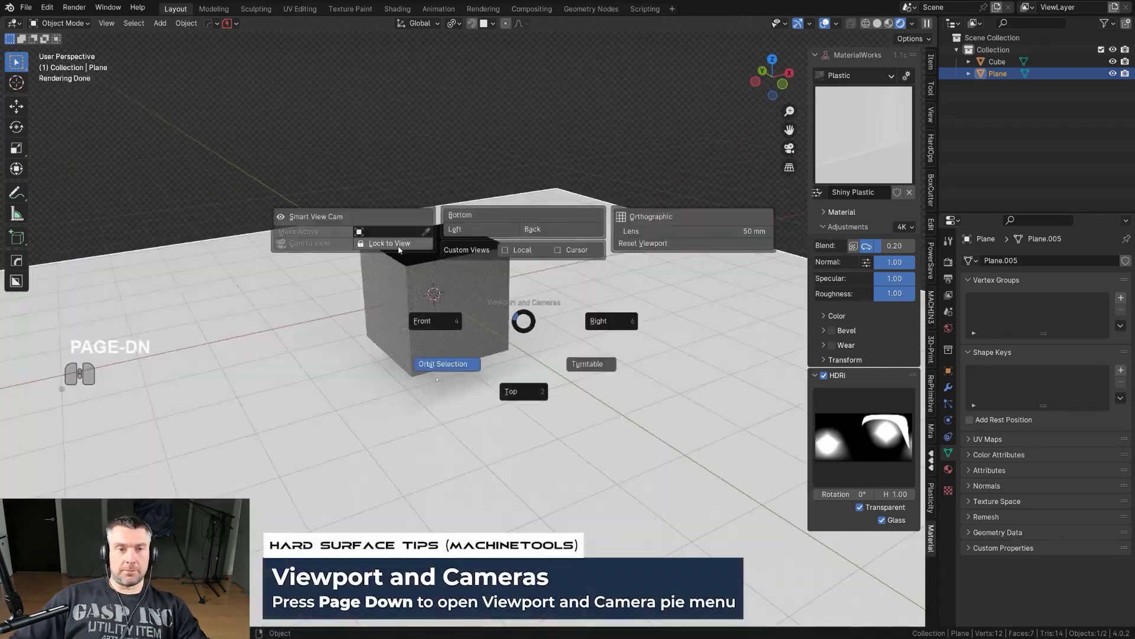
left_click(392, 215)
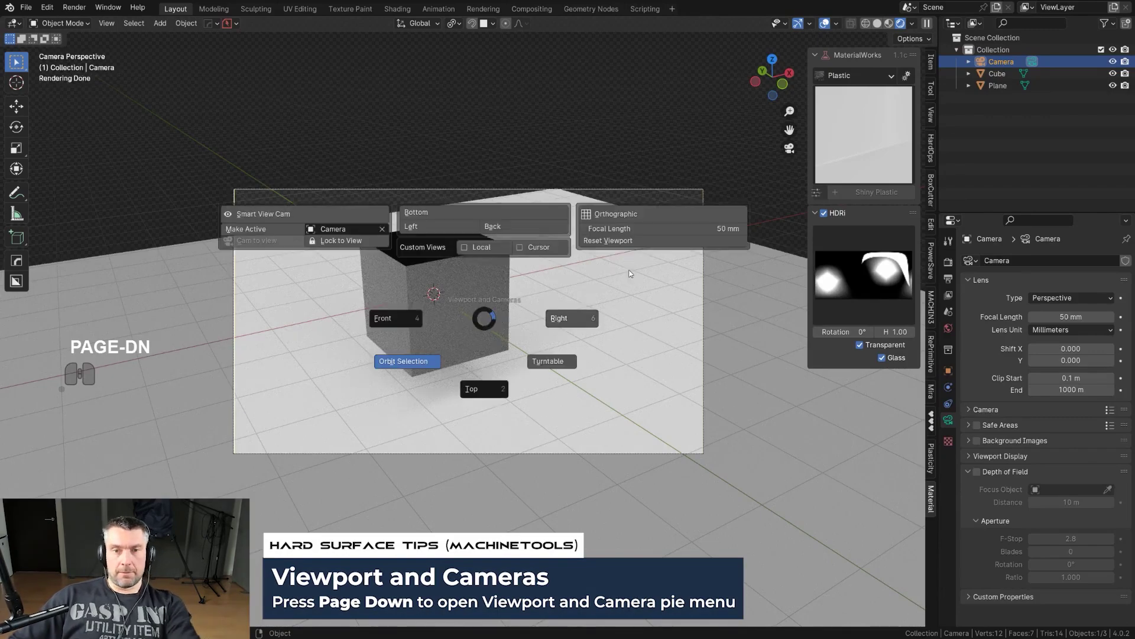
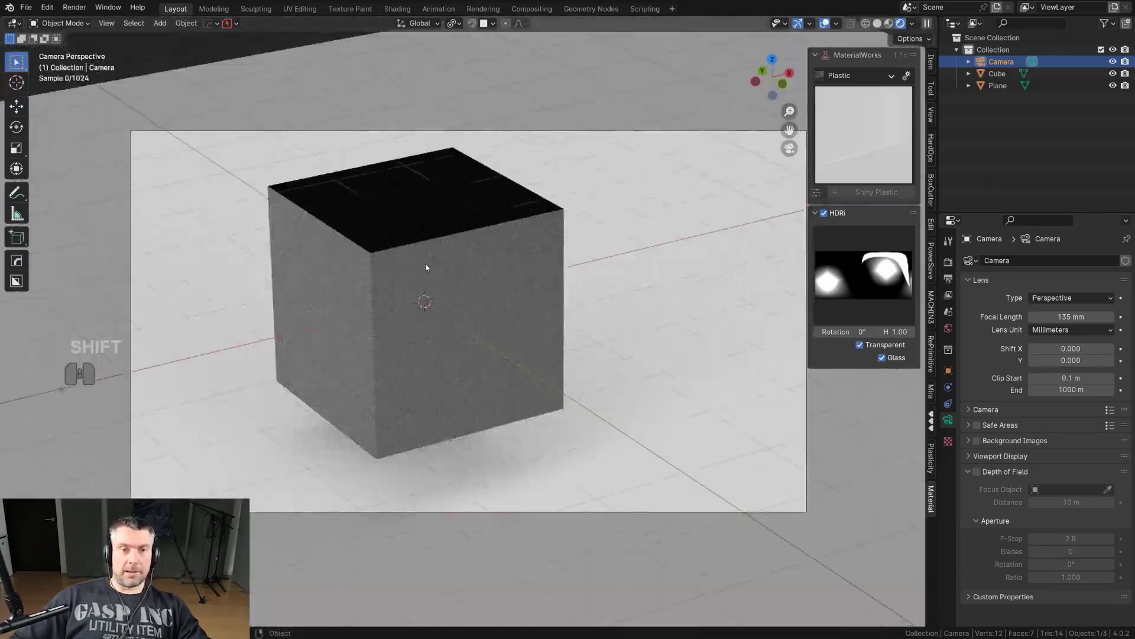
middle_click(428, 266)
key("Page_Down")
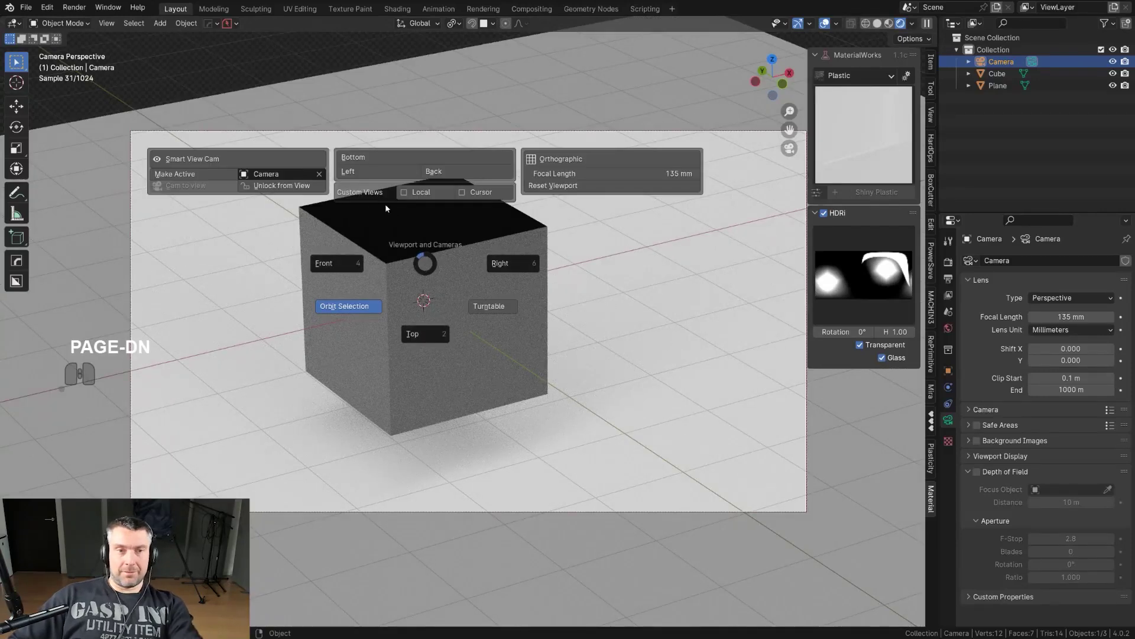
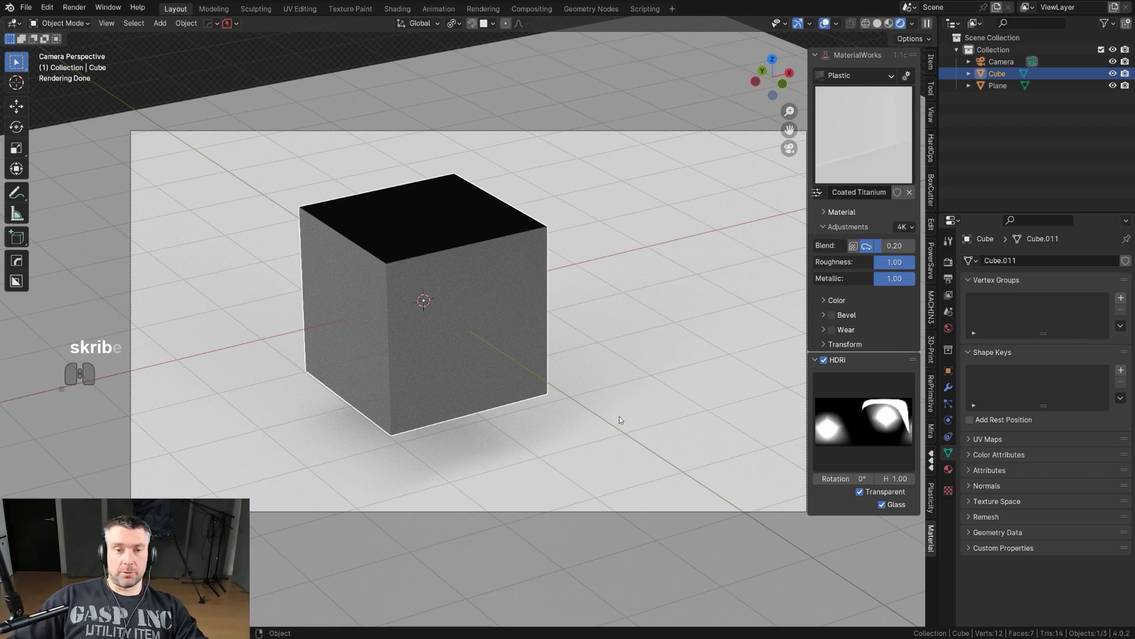
Lower the cube onto the plane and switch to a different studio HDRI lighting environment.
left_click(629, 389)
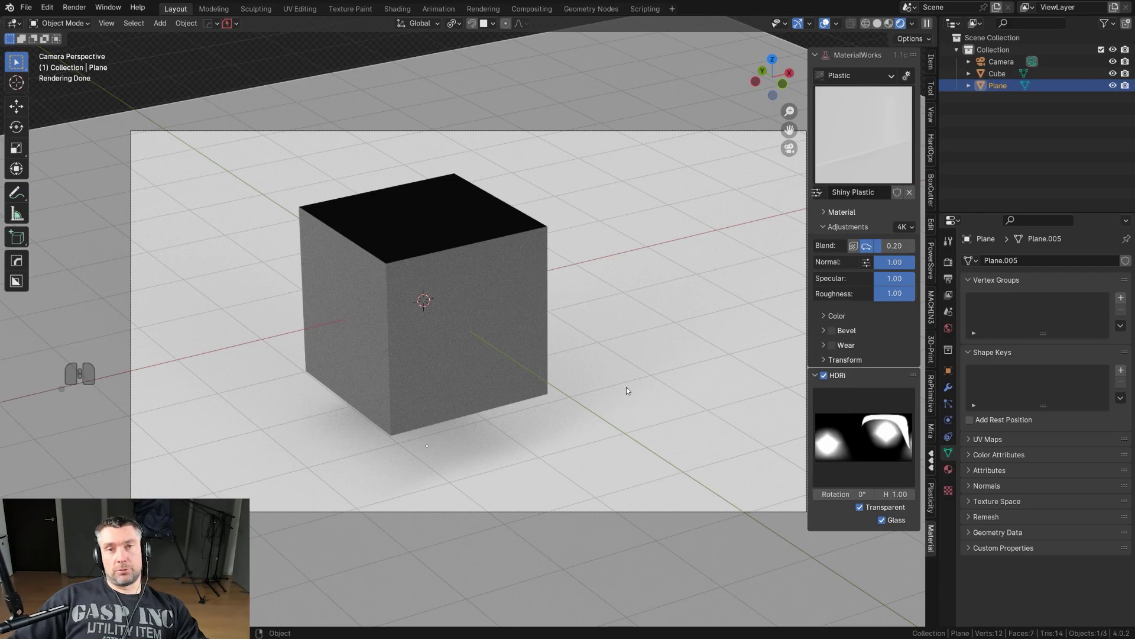
left_click(483, 323)
key("g")
key("z")
left_click(487, 346)
left_click(886, 423)
left_click(792, 527)
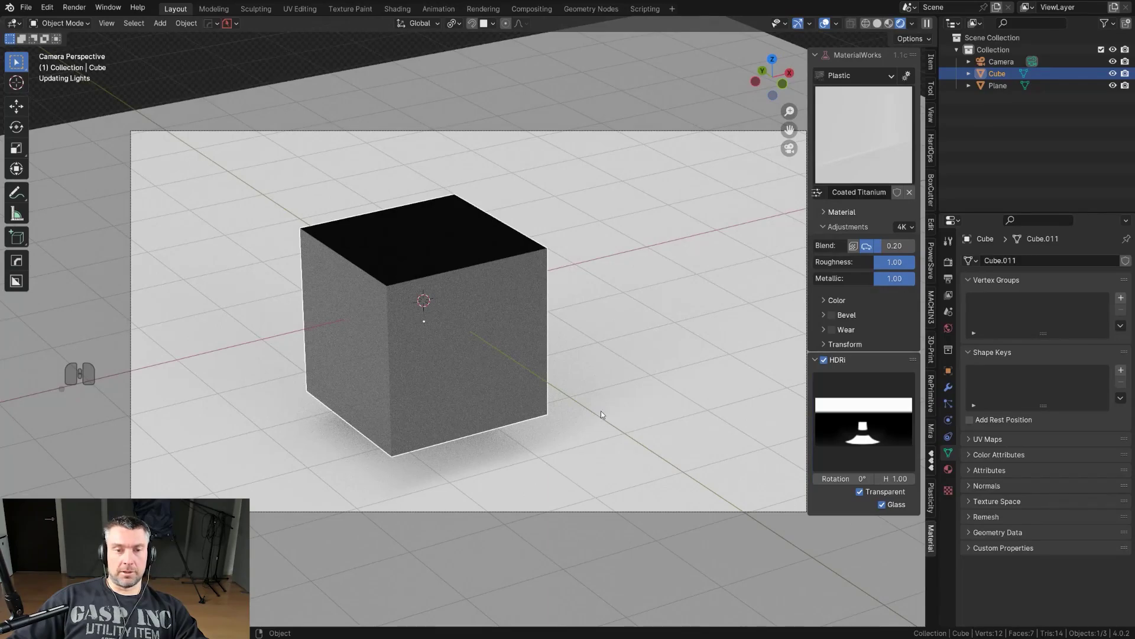
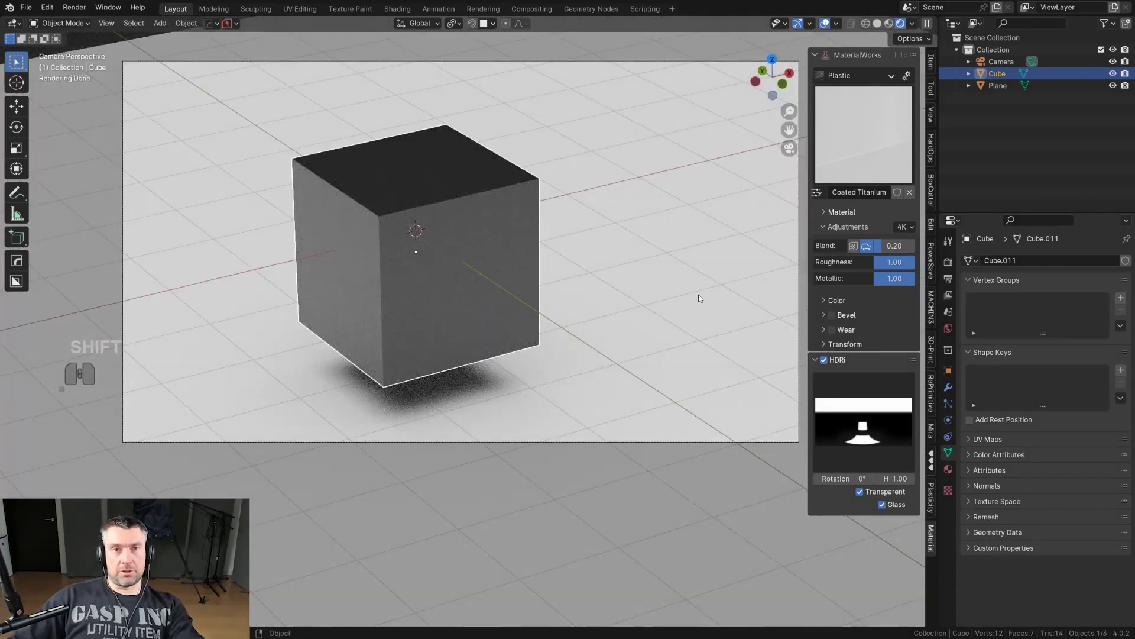
Make the ground plane a Shadow Catcher in its Object Properties Visibility settings.
left_click(672, 277)
left_click(955, 375)
left_click(971, 542)
left_click_drag(1044, 517, 1037, 507)
left_click(1037, 508)
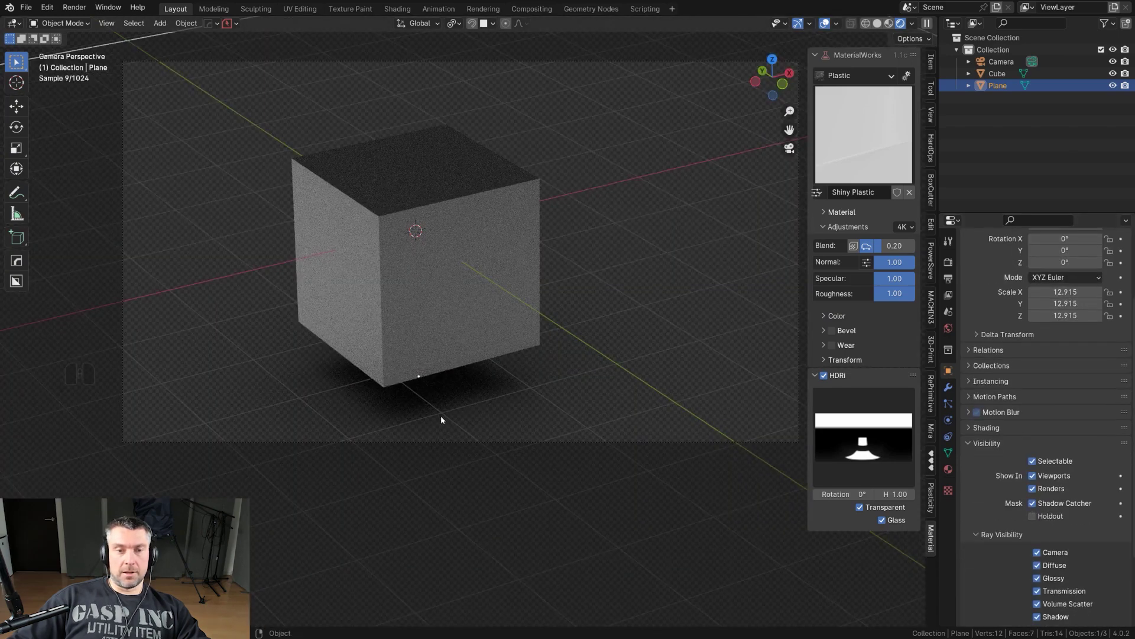
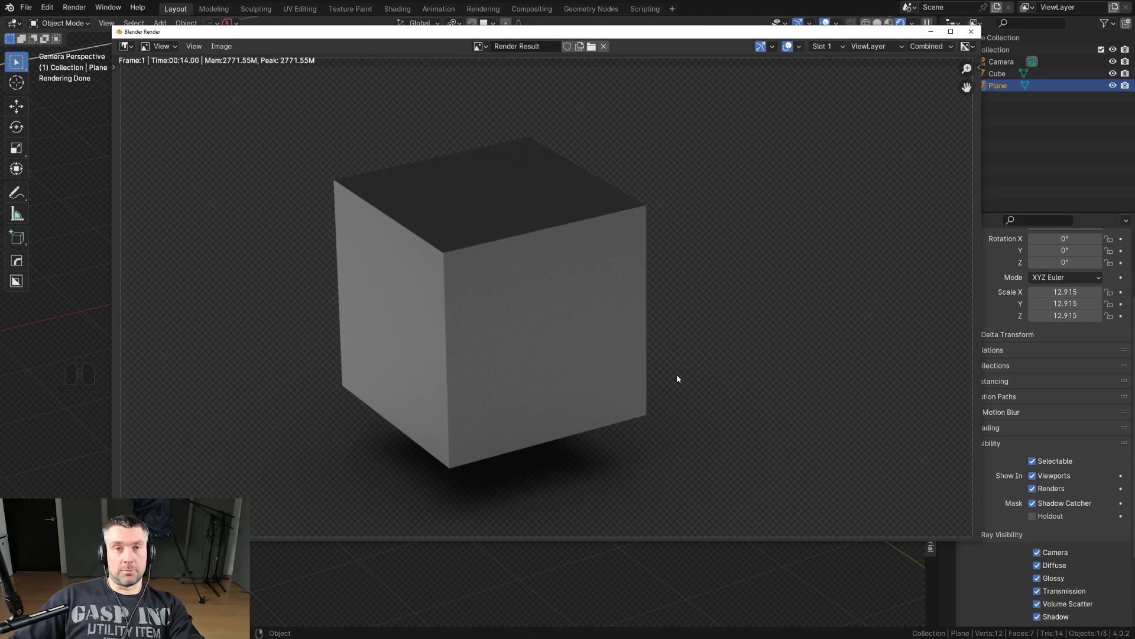
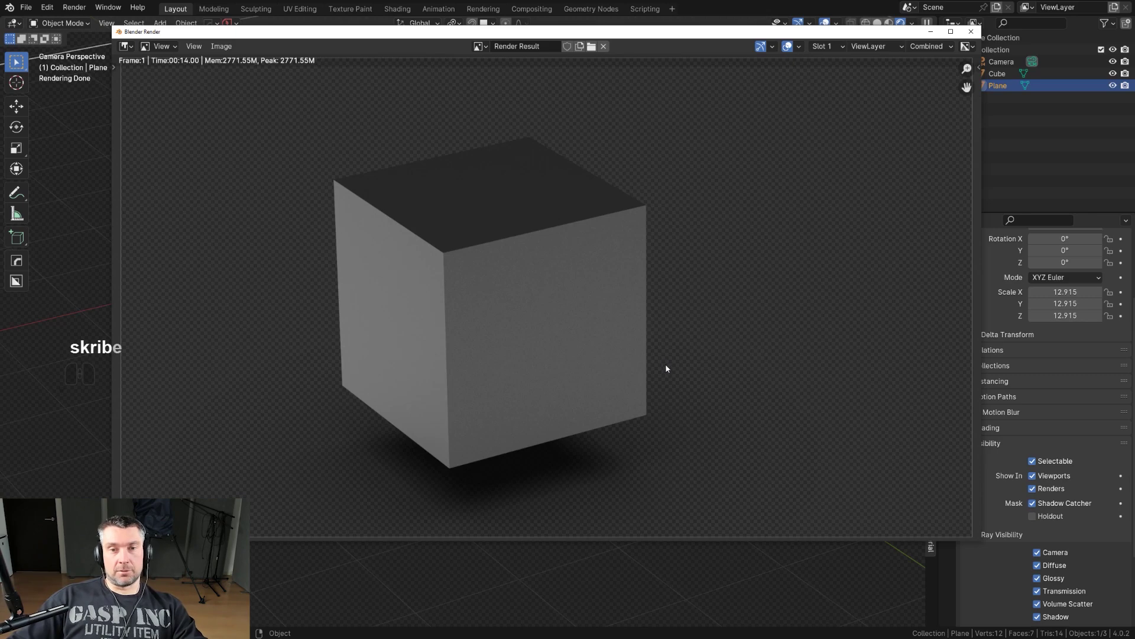
Review the rendered cube and its shadow over transparency, then leave the render.
middle_click(577, 334)
middle_click(536, 337)
Rotate the cube to a tilted angle and move it aside.
middle_click(520, 347)
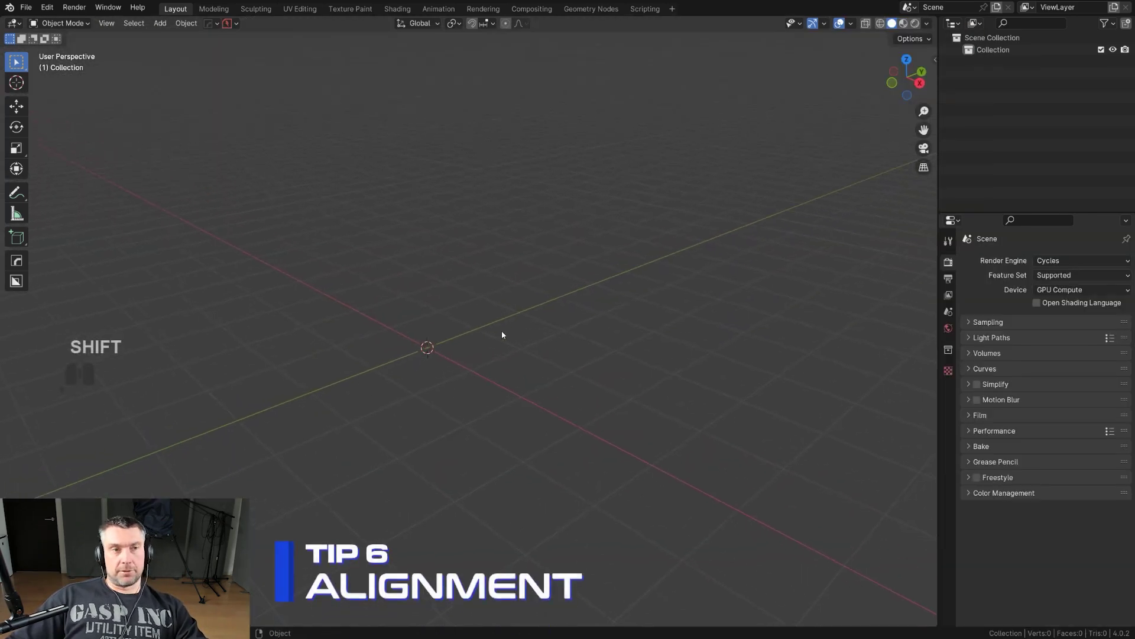
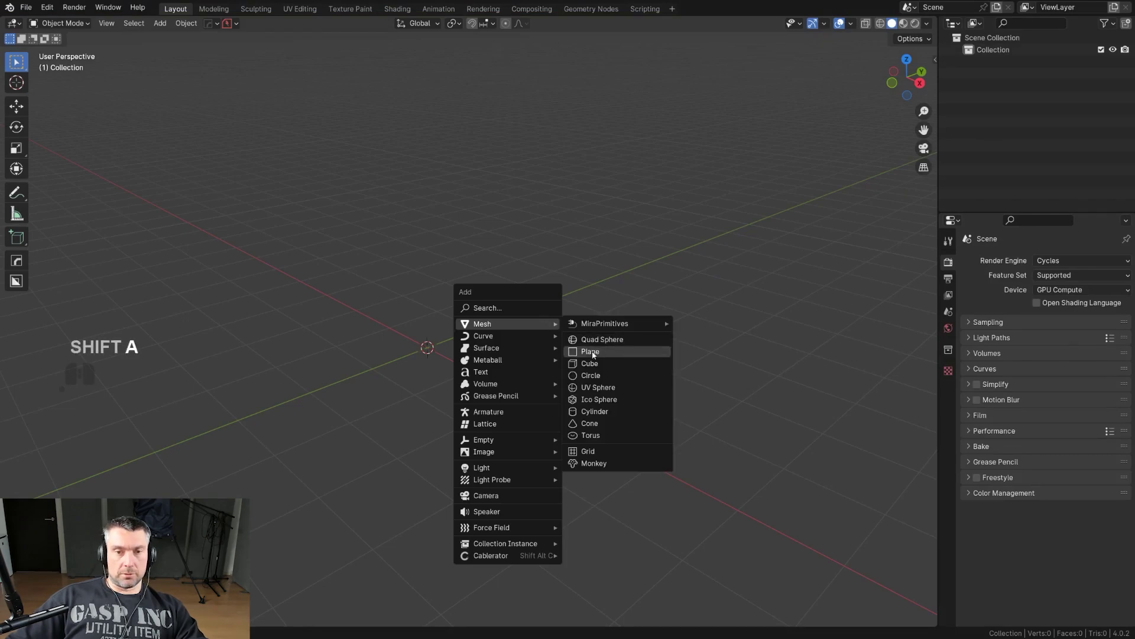
left_click(603, 367)
left_click_drag(519, 357, 495, 355)
key("r")
key("r")
left_click(615, 453)
key("g")
left_click(775, 261)
middle_click(640, 317)
Add a cylinder beside the tilted cube.
key("shift+a")
left_click(555, 456)
middle_click(547, 373)
left_click_drag(538, 377, 505, 359)
left_click_drag(704, 222, 675, 213)
middle_click(655, 239)
key("n")
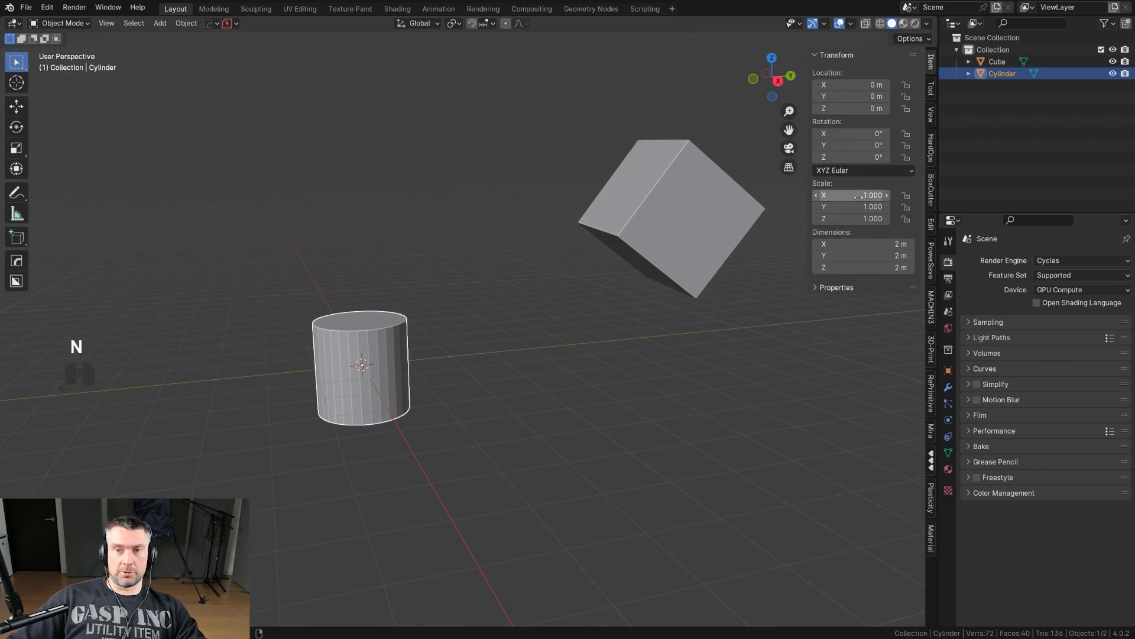
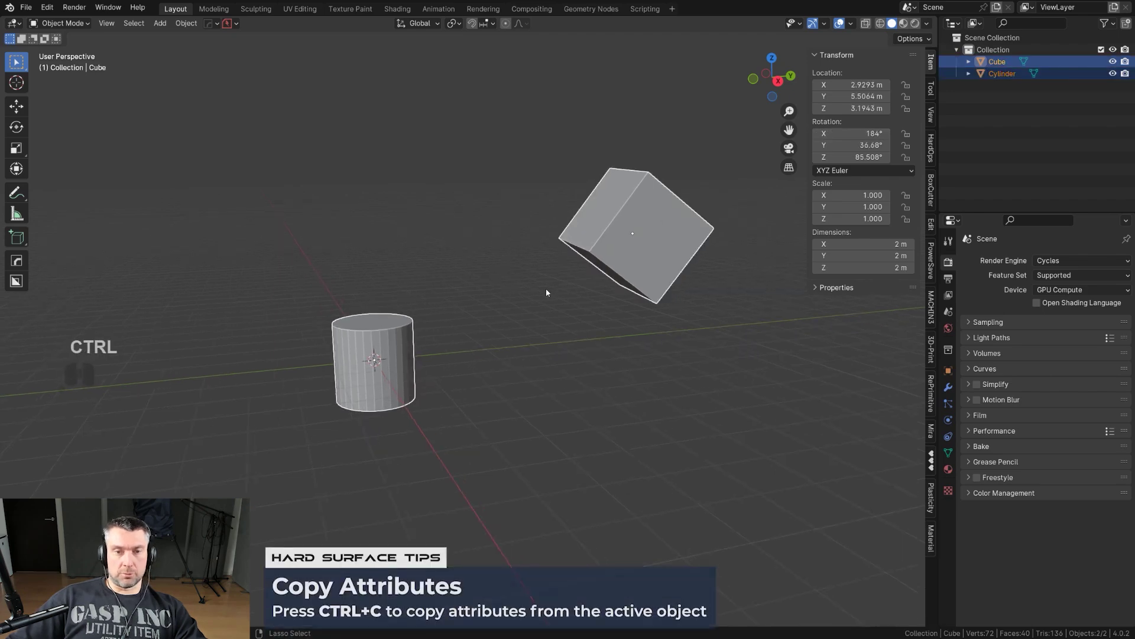
Copy the tilted cube's rotation onto the cylinder with Copy Attributes > Copy Rotation.
key("ctrl+c")
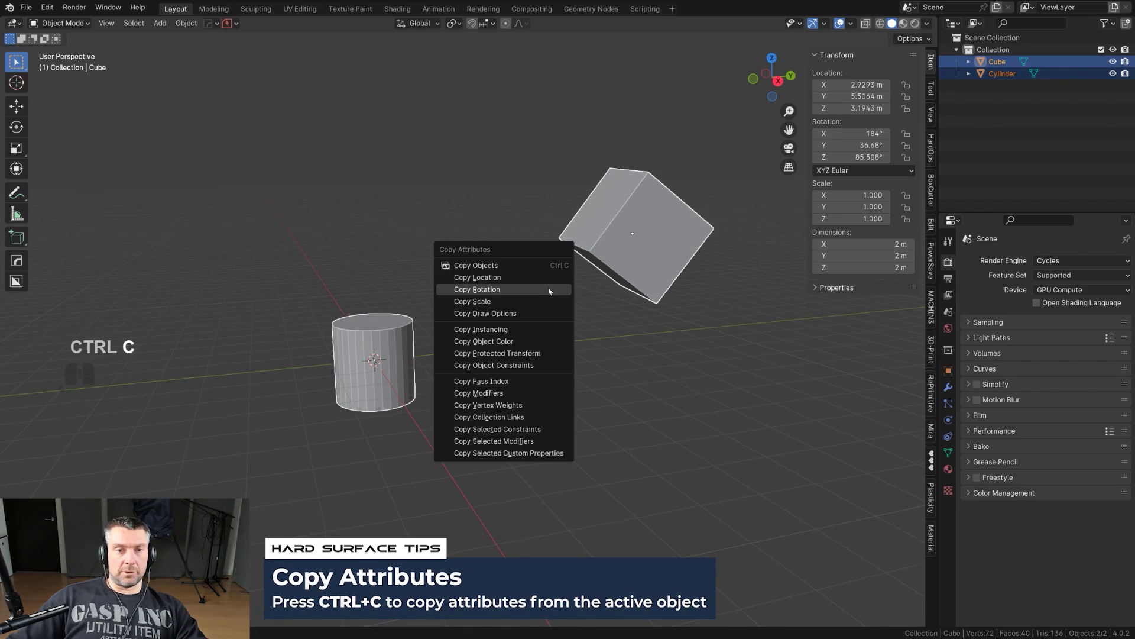
left_click(553, 290)
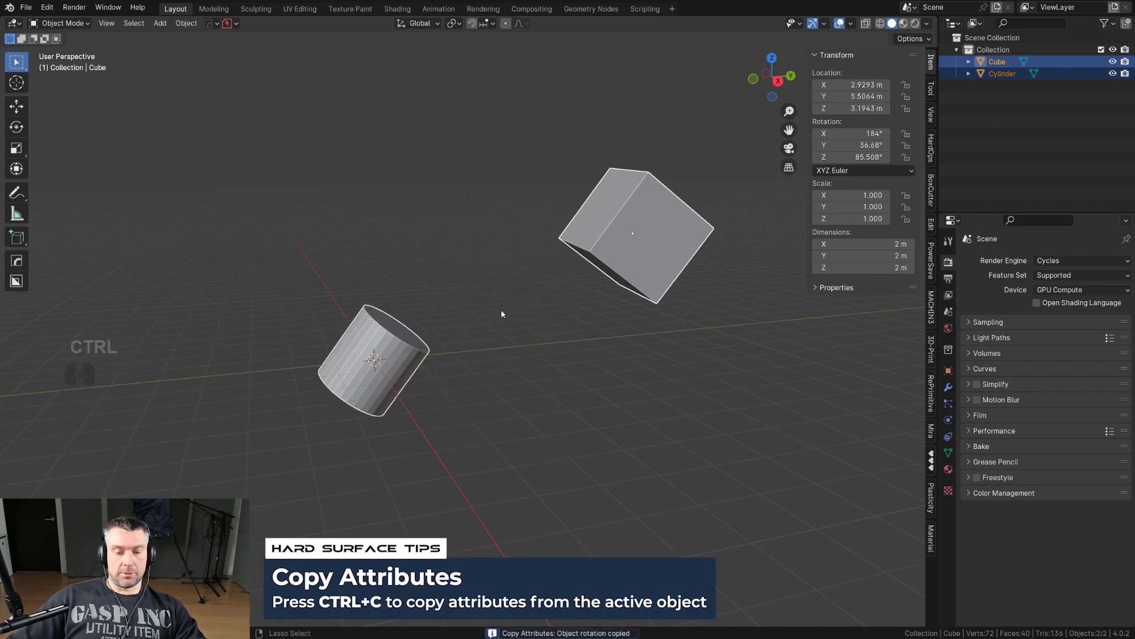
key("ctrl+c")
left_click(502, 302)
Delete the objects and add a fresh default cube at the origin.
key("x")
left_click_drag(513, 304, 529, 305)
key("shift+a")
left_click(549, 352)
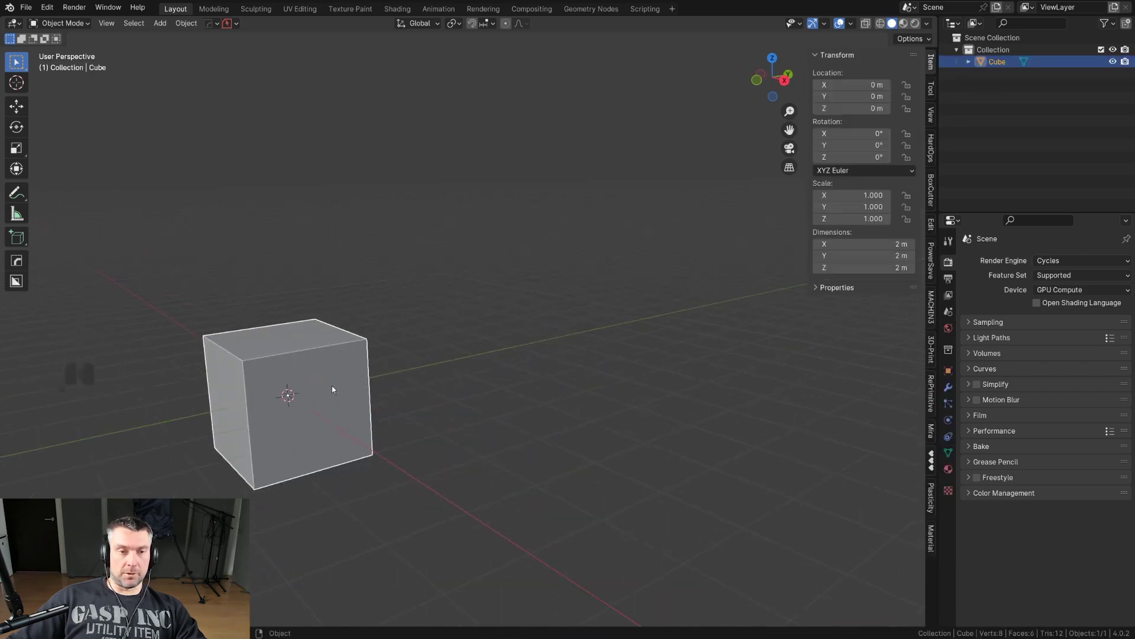
Give the cube a 30° HardOps bevel and a weighted normal modifier.
left_click_drag(359, 388, 396, 380)
key("q")
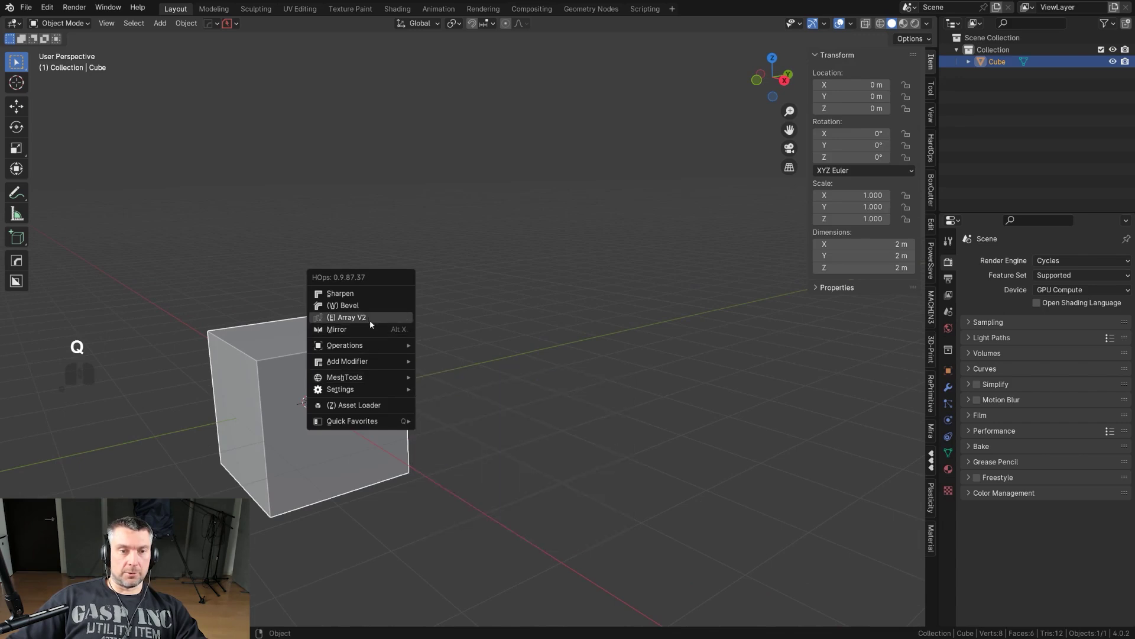
left_click(367, 310)
left_click(361, 308)
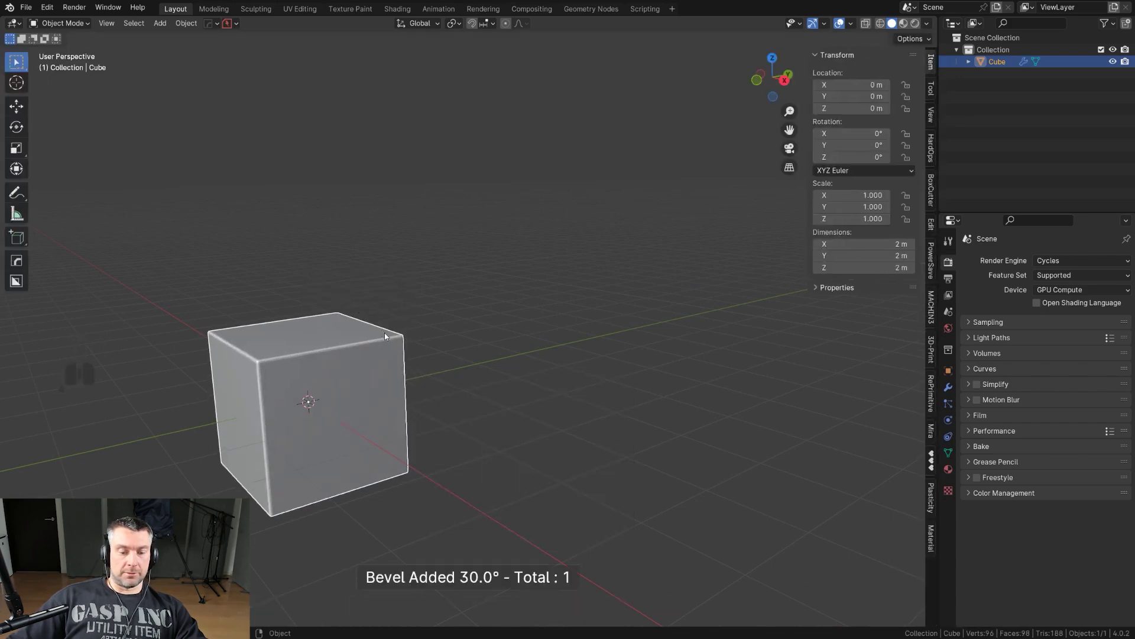
key("q")
key("alt+q")
left_click(385, 326)
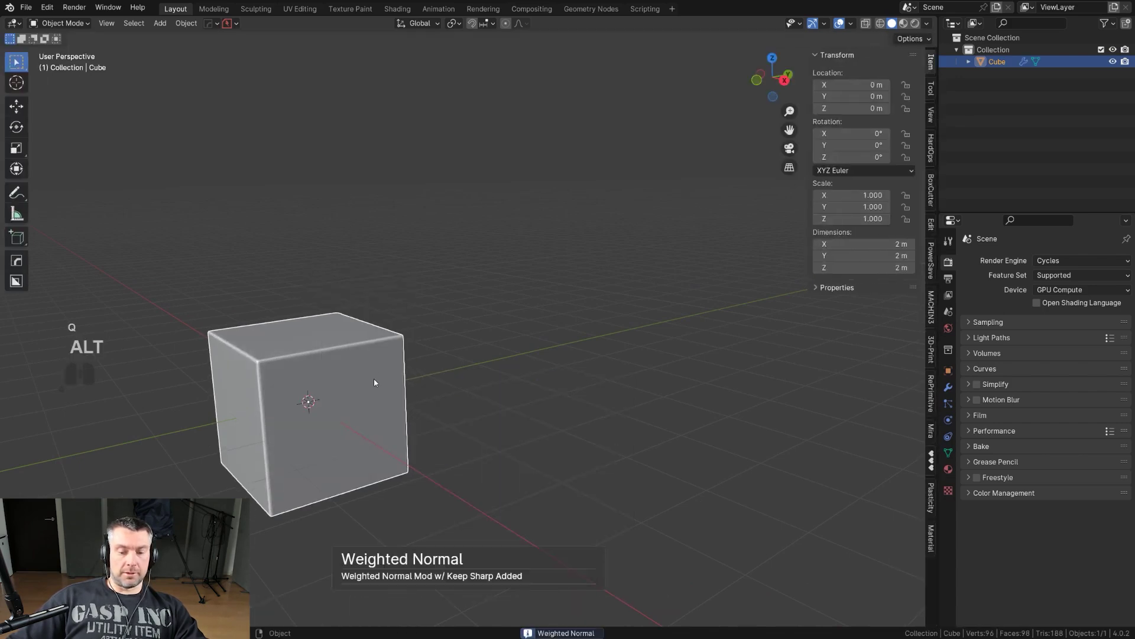
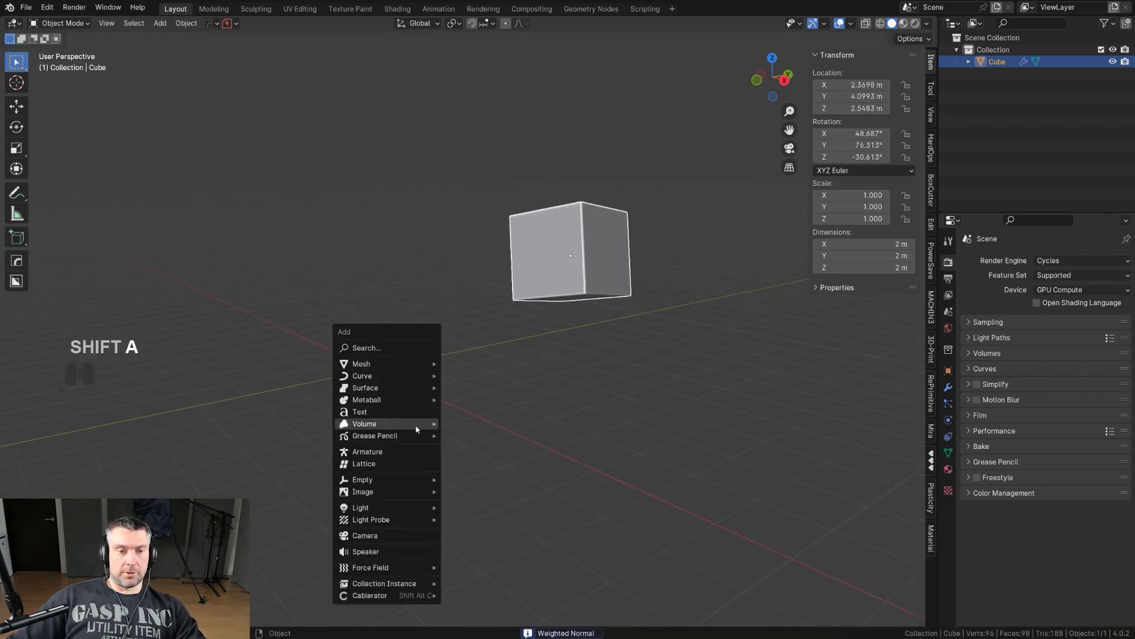
Add a cylinder and copy the cube's modifiers onto it with Copy Attributes.
left_click(487, 452)
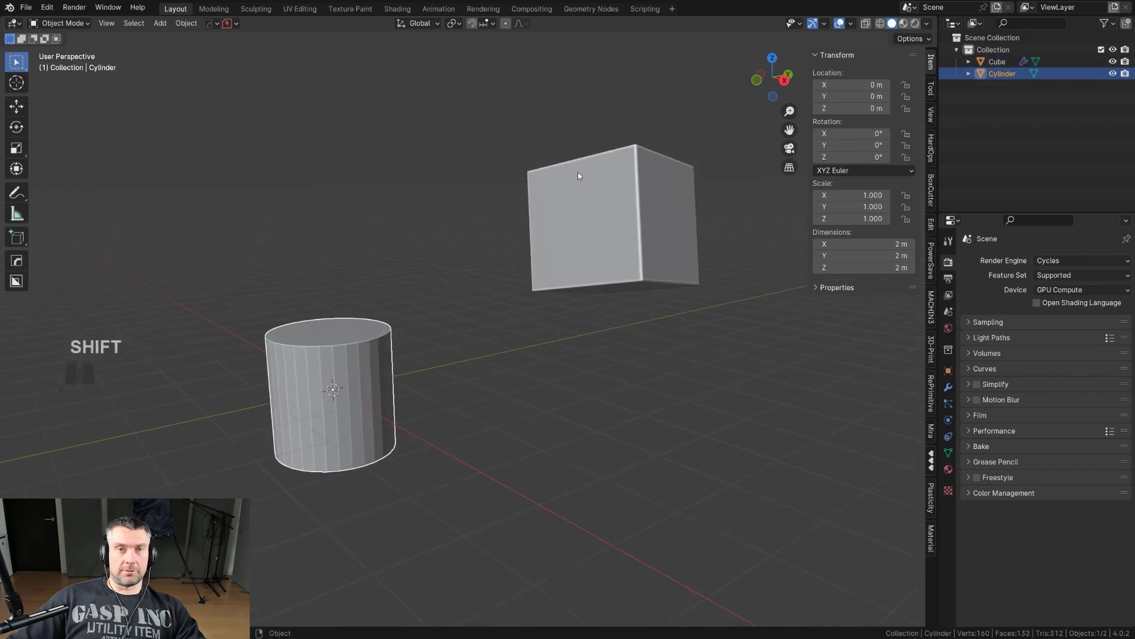
middle_click(475, 299)
key("ctrl+c")
double_click(500, 261)
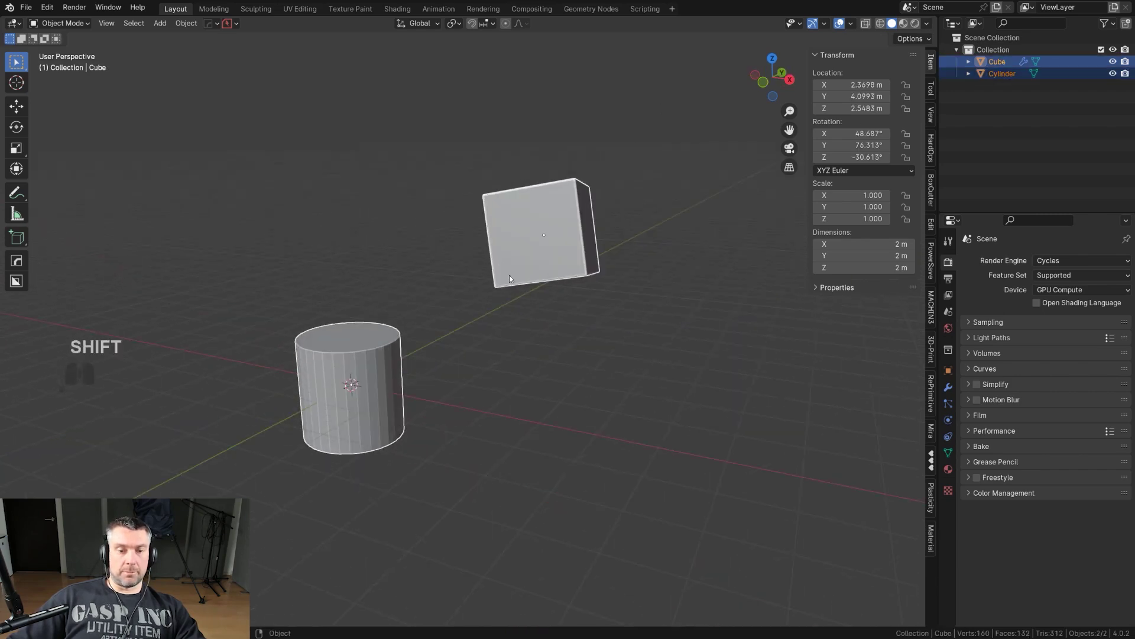
key("ctrl+c")
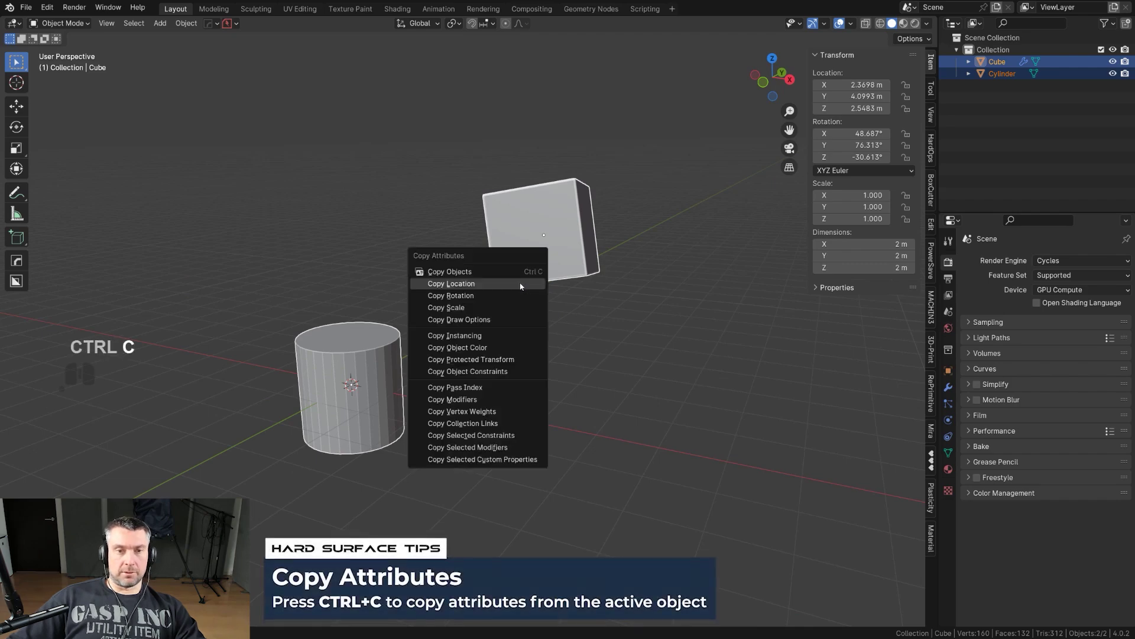
left_click(521, 298)
Select both objects and set them to Shade Smooth.
middle_click(485, 316)
key("ctrl+c")
left_click(456, 421)
left_click_drag(452, 368, 447, 365)
left_click_drag(309, 348, 321, 368)
left_click_drag(287, 350, 360, 324)
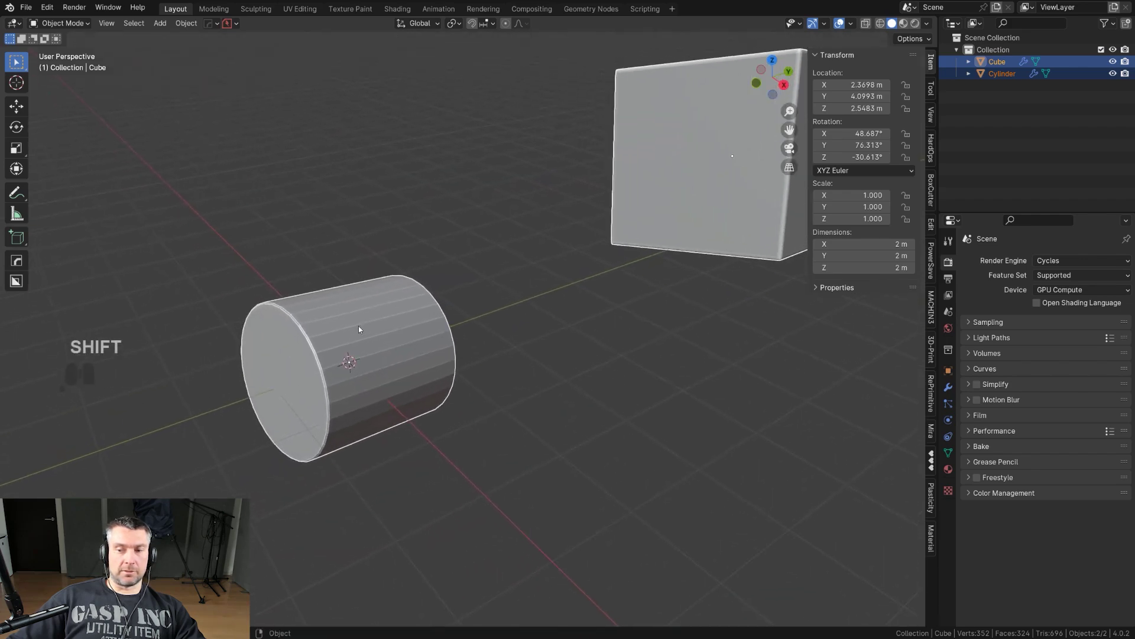
right_click(362, 329)
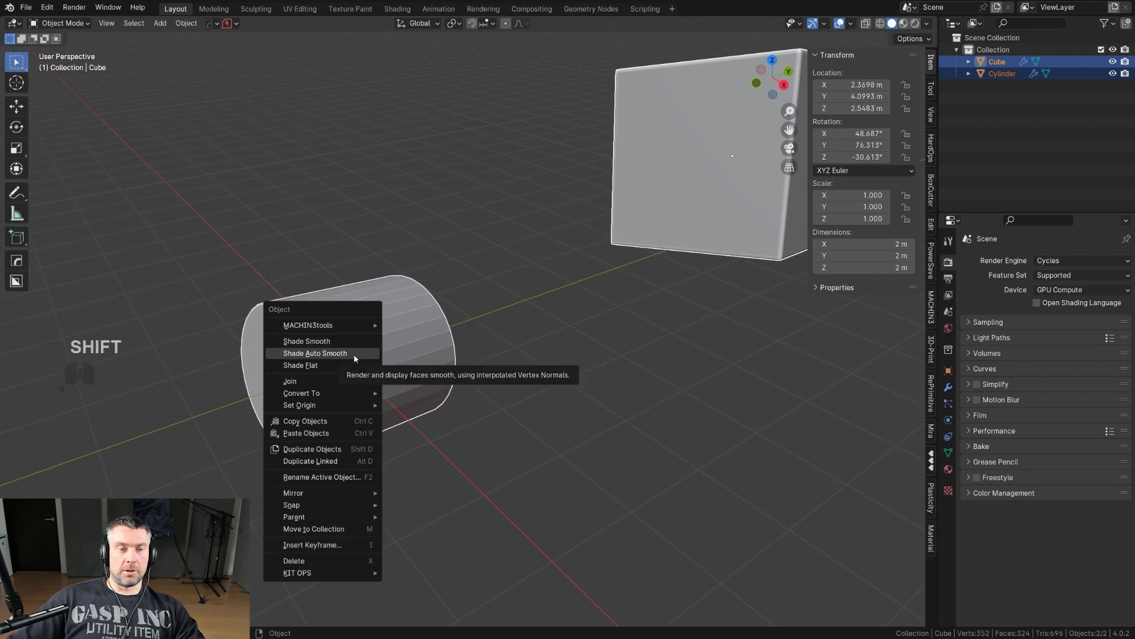
left_click(357, 357)
Orbit around the bevelled cube and cylinder to inspect the matching results.
middle_click(488, 338)
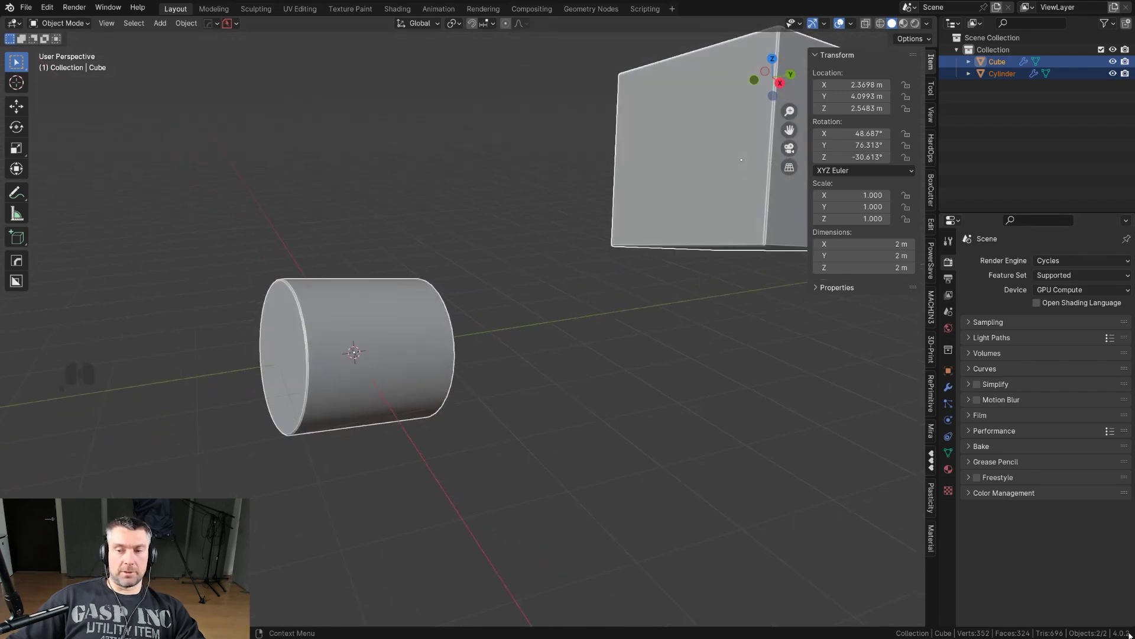
left_click_drag(576, 401, 510, 403)
middle_click(474, 329)
left_click_drag(473, 327, 490, 330)
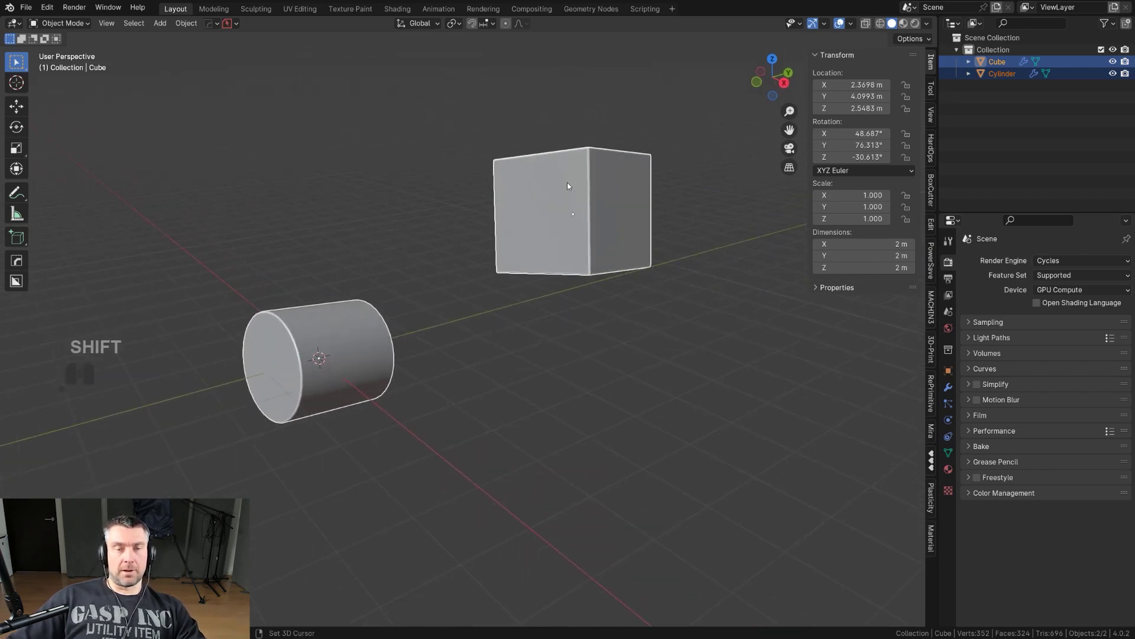
middle_click(563, 203)
left_click_drag(542, 220, 533, 232)
middle_click(609, 317)
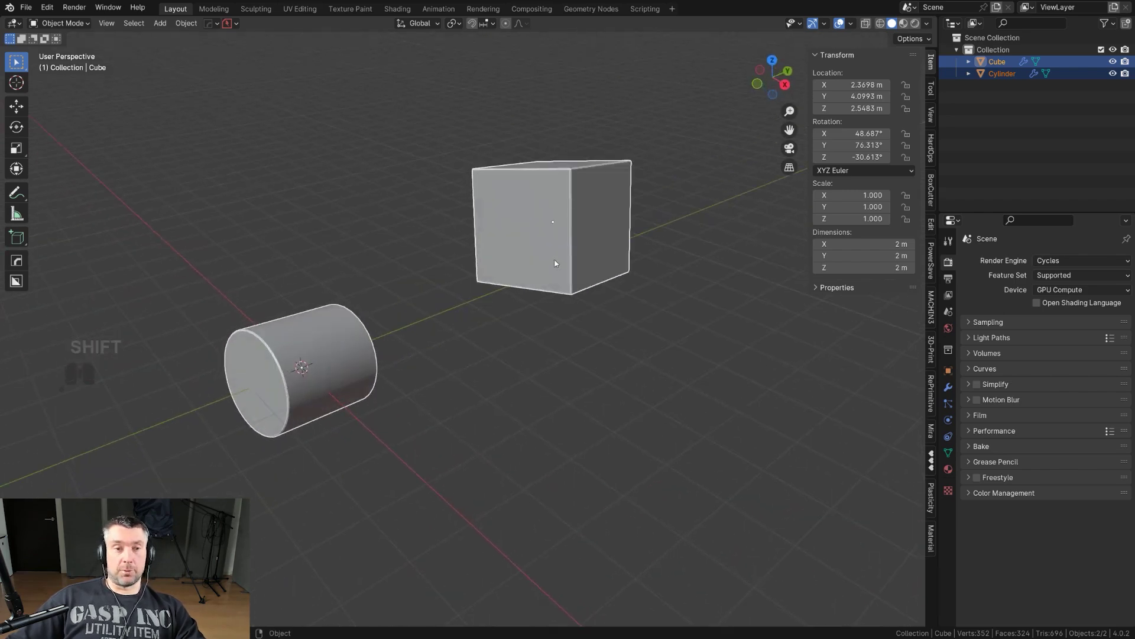
middle_click(544, 284)
middle_click(541, 268)
Add a cube and rotate it to a tilted angle.
key("shift+a")
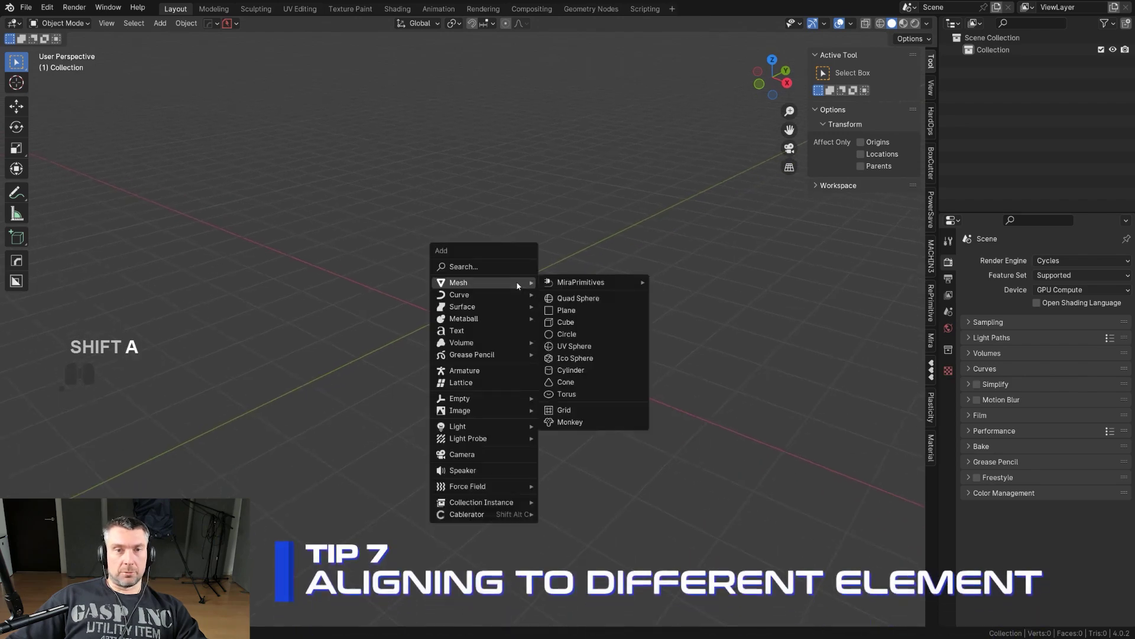
left_click(575, 325)
middle_click(520, 307)
key("r")
left_click(633, 369)
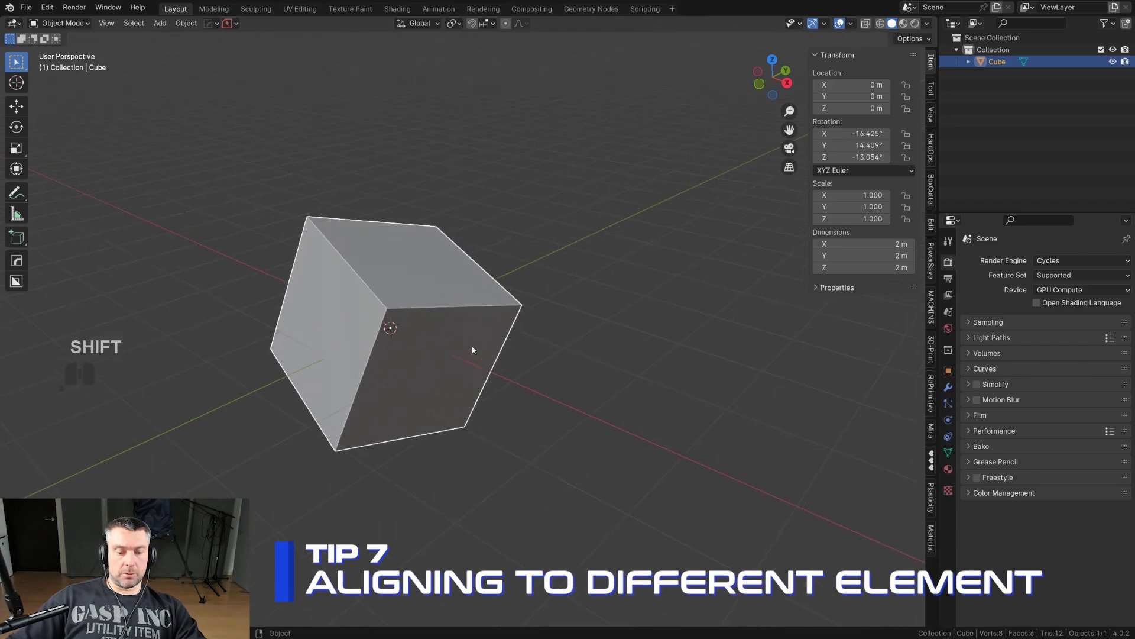
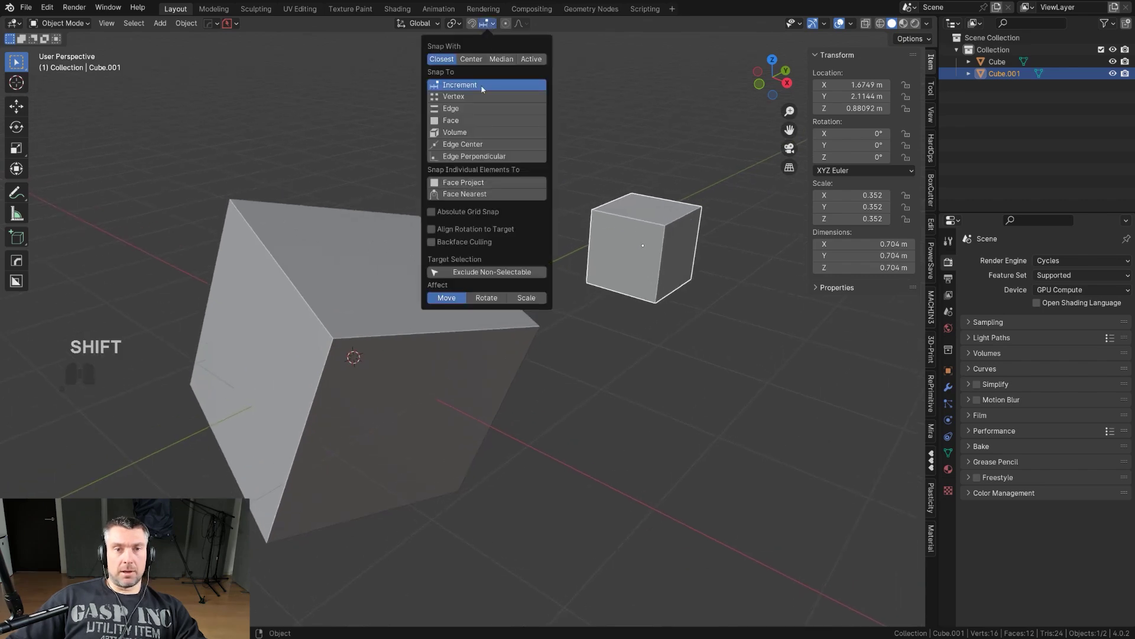
Change the Snap To target in the snapping popover.
left_click(482, 186)
left_click(483, 217)
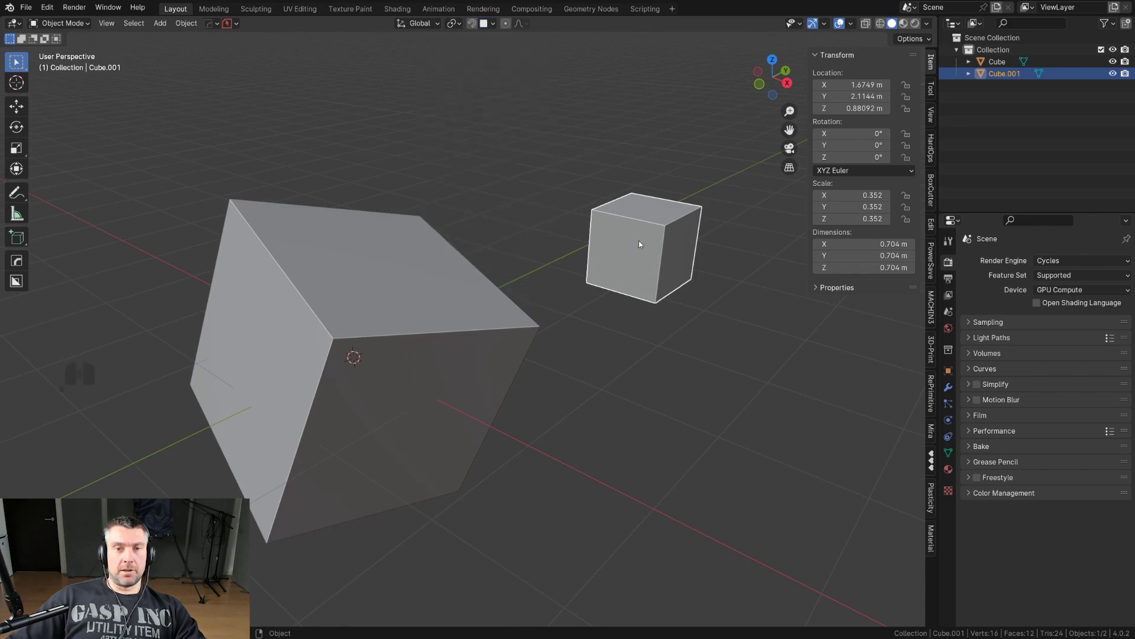
middle_click(611, 240)
left_click_drag(624, 244, 644, 229)
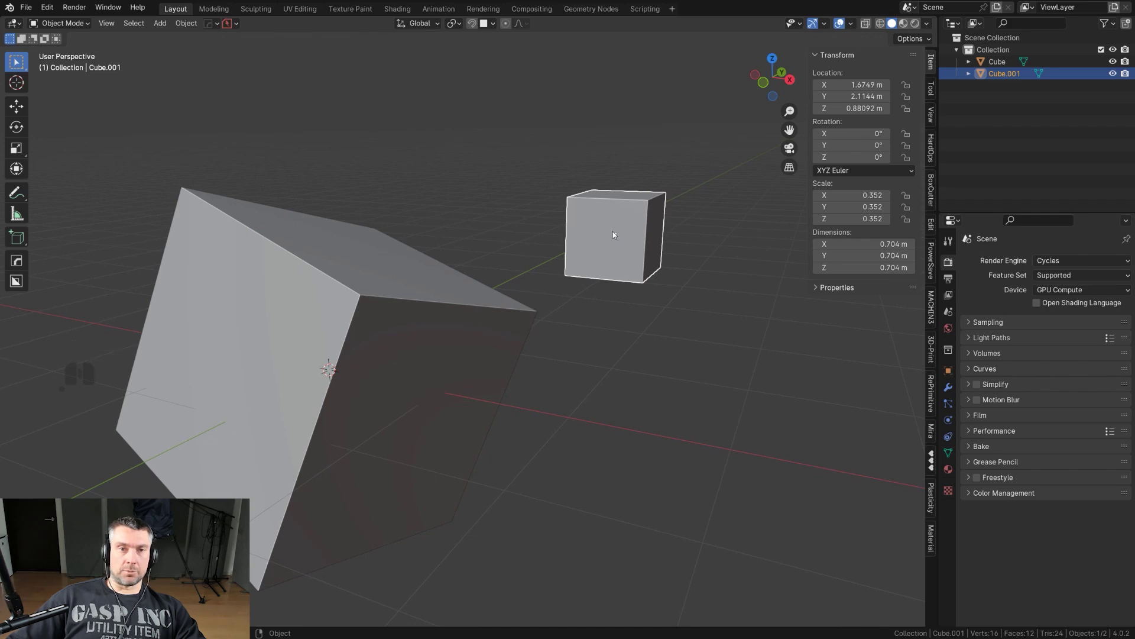
left_click_drag(411, 271, 427, 273)
middle_click(549, 253)
Grab the small cube and snap it onto the tilted cube's face.
key("g")
key("g")
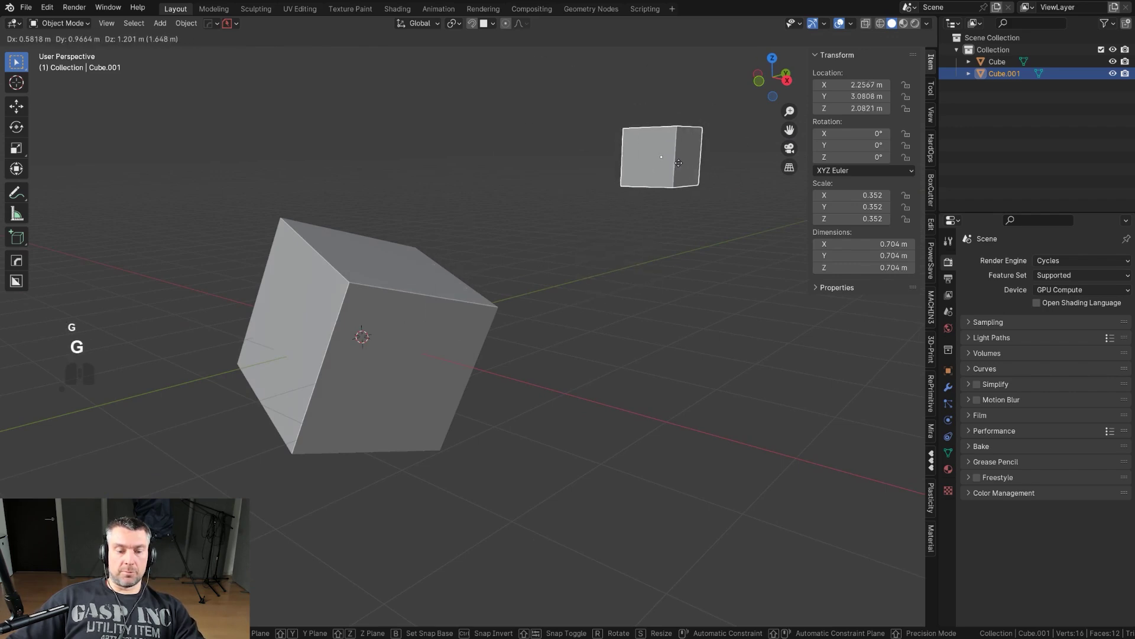
left_click(401, 278)
left_click_drag(421, 274, 358, 326)
left_click_drag(436, 252, 453, 247)
left_click(451, 295)
Bring up Copy Attributes for the small cube against the tilted cube.
key("ctrl+c")
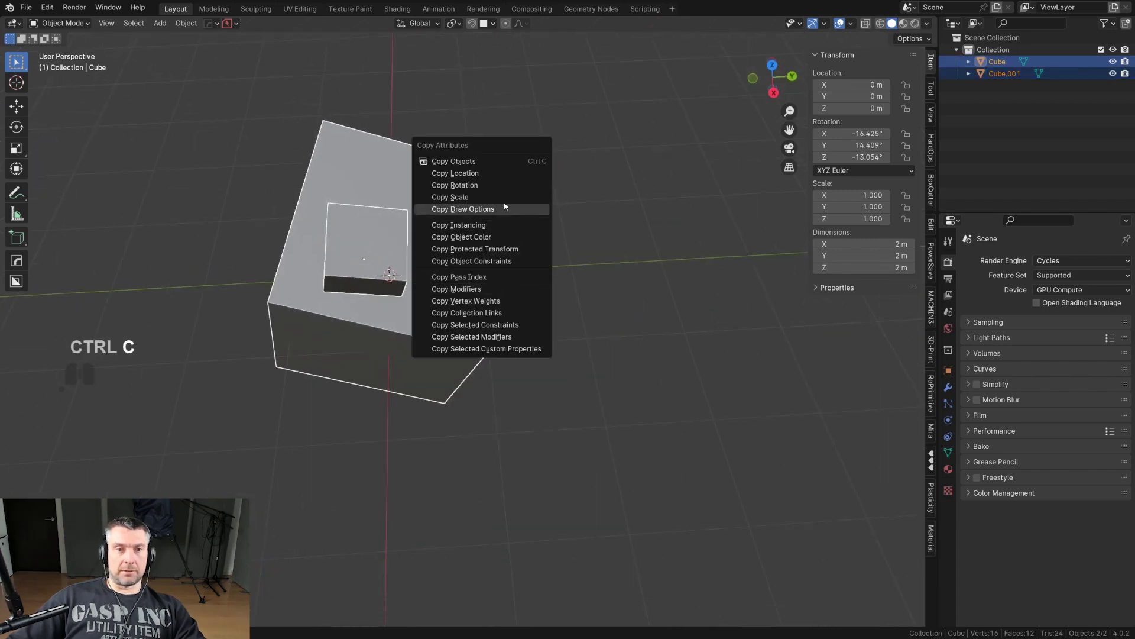
left_click(499, 185)
left_click_drag(454, 264, 553, 256)
Extrude Manifold one top quarter face down into the cube, cutting a square notch.
key("shift+a")
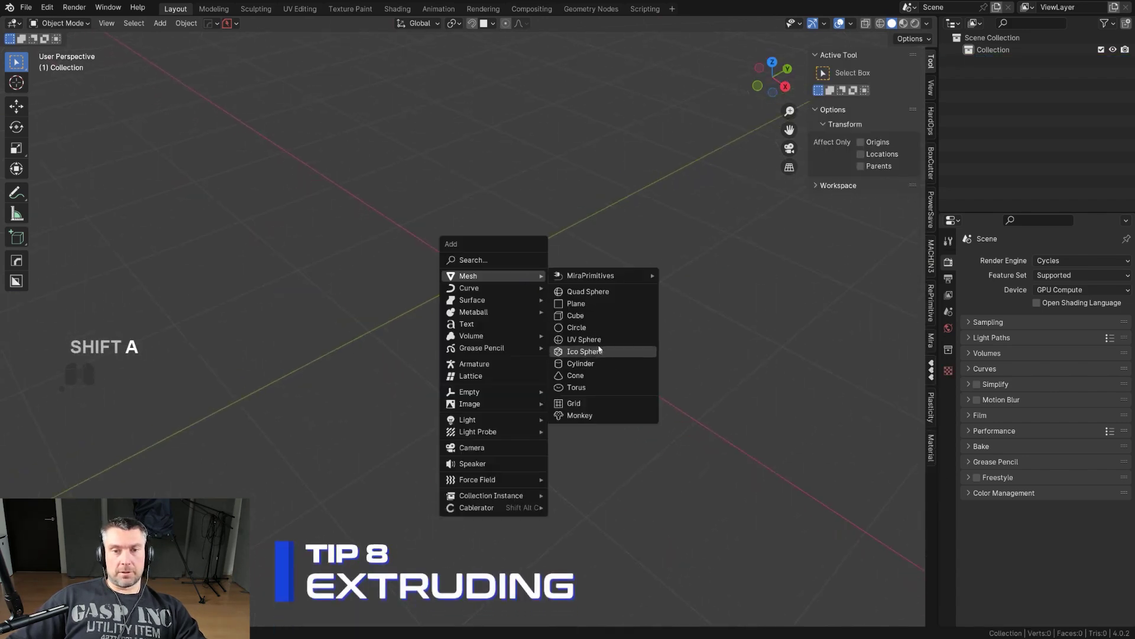
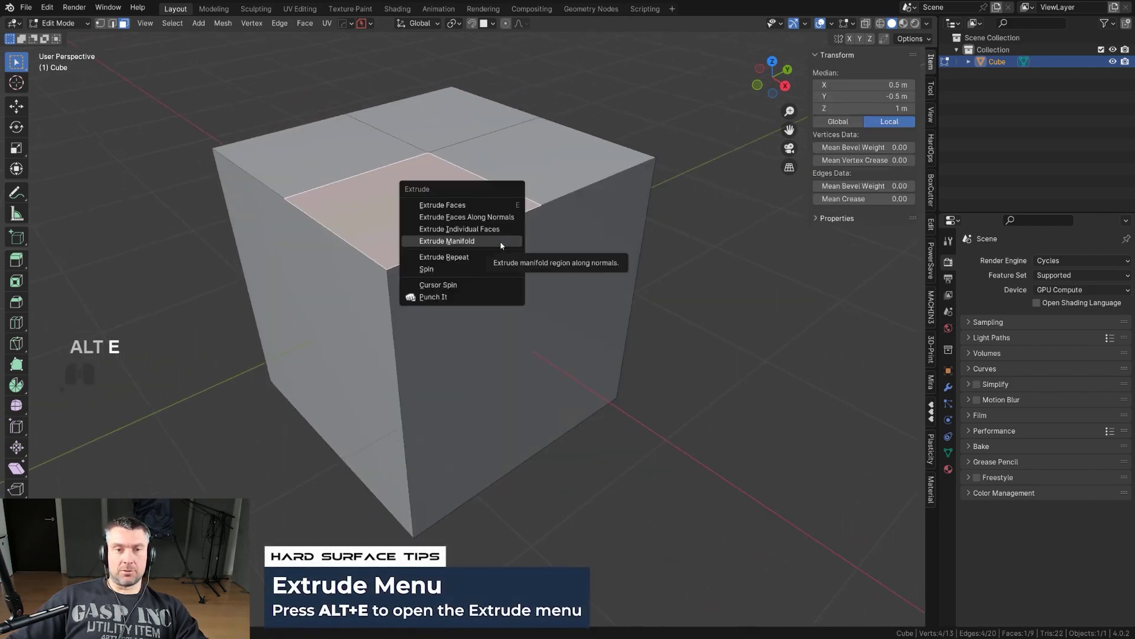
left_click(503, 244)
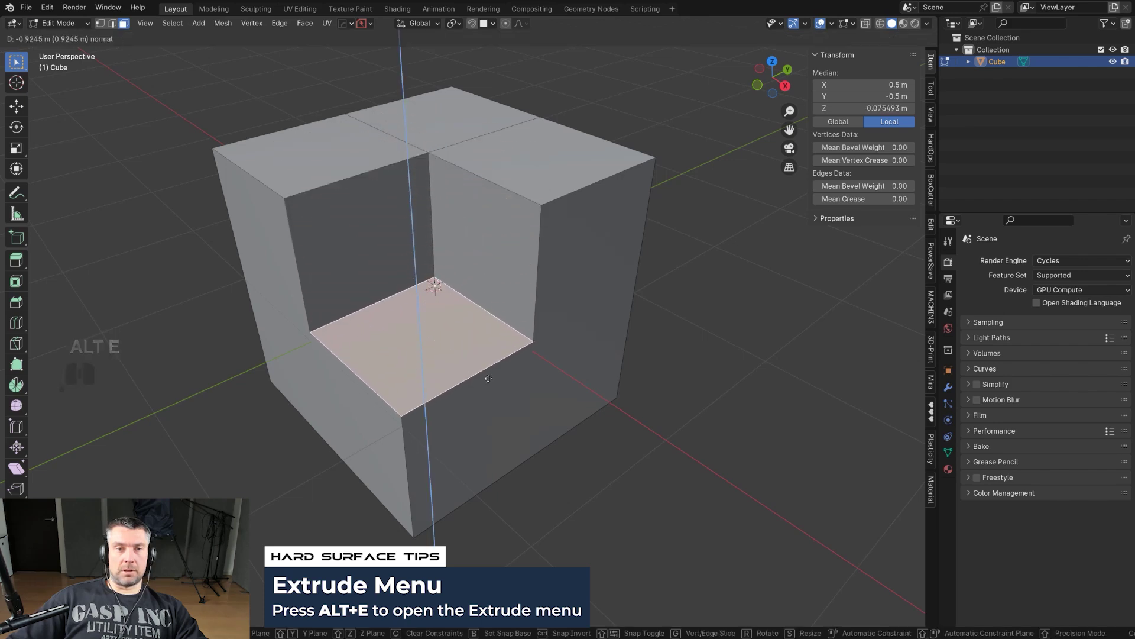
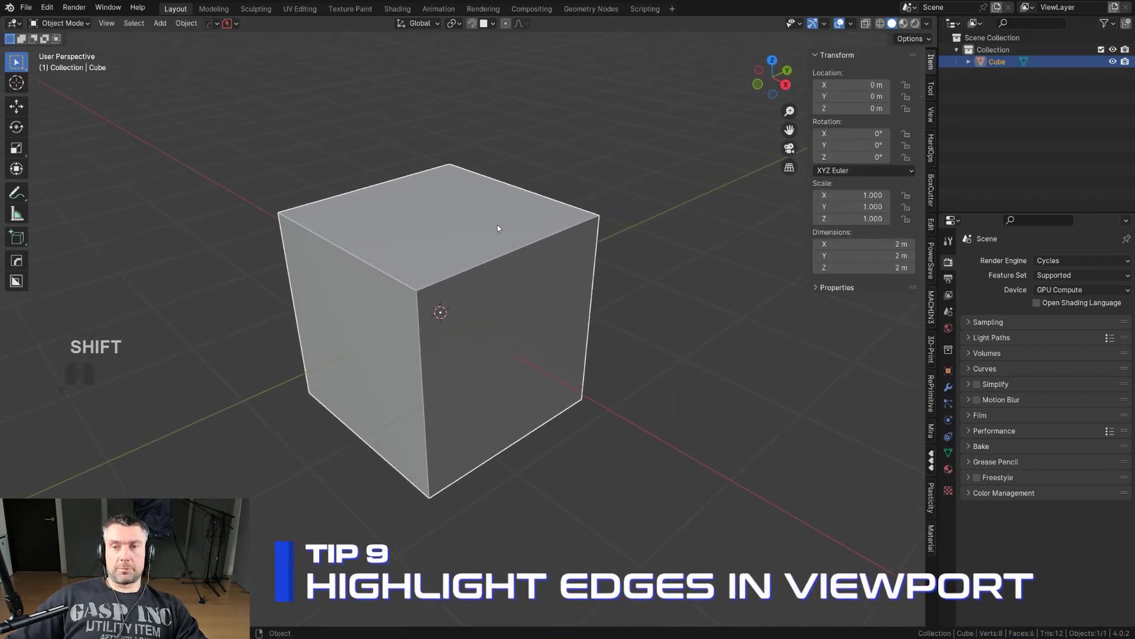
Show Cavity and Outline in the Viewport Shading popover and inspect the cube.
key("n")
left_click(931, 29)
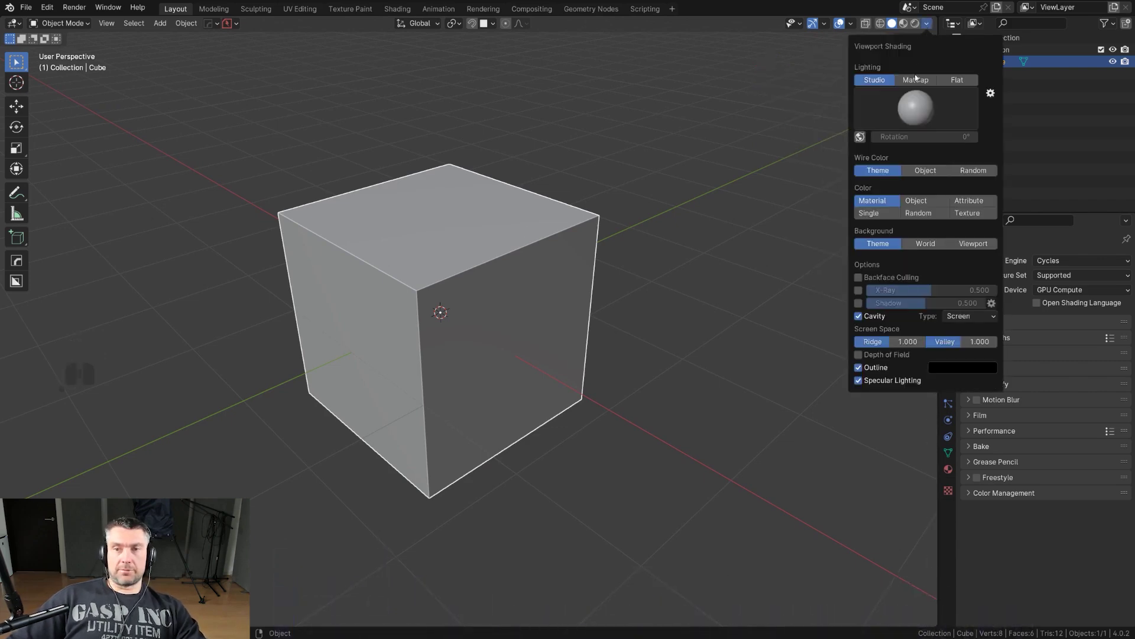
key("n")
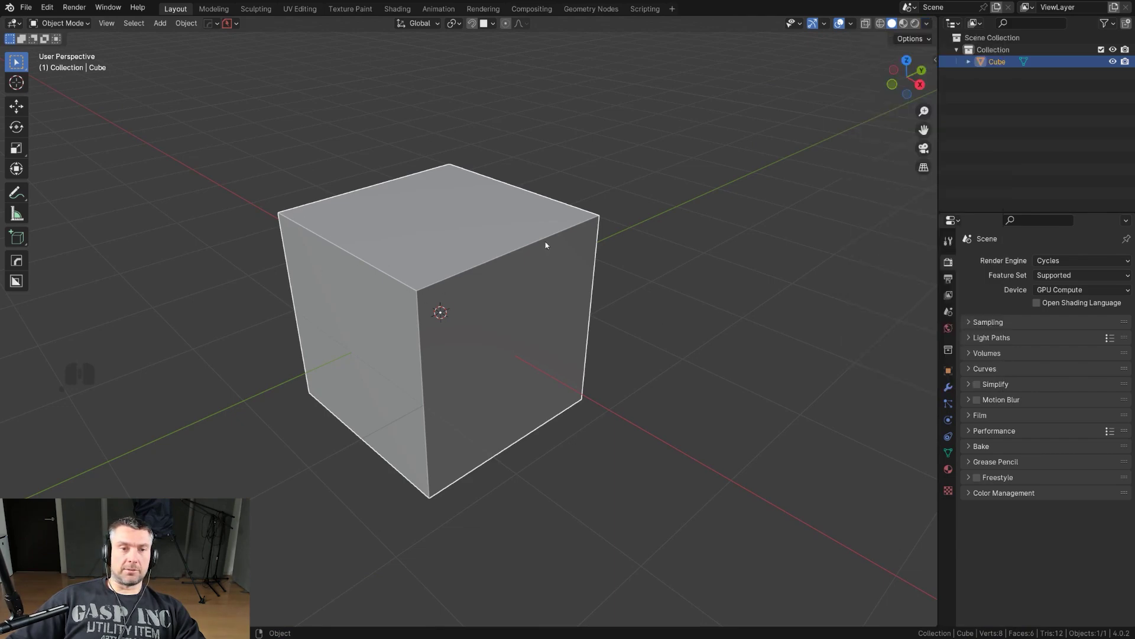
left_click_drag(450, 245, 497, 245)
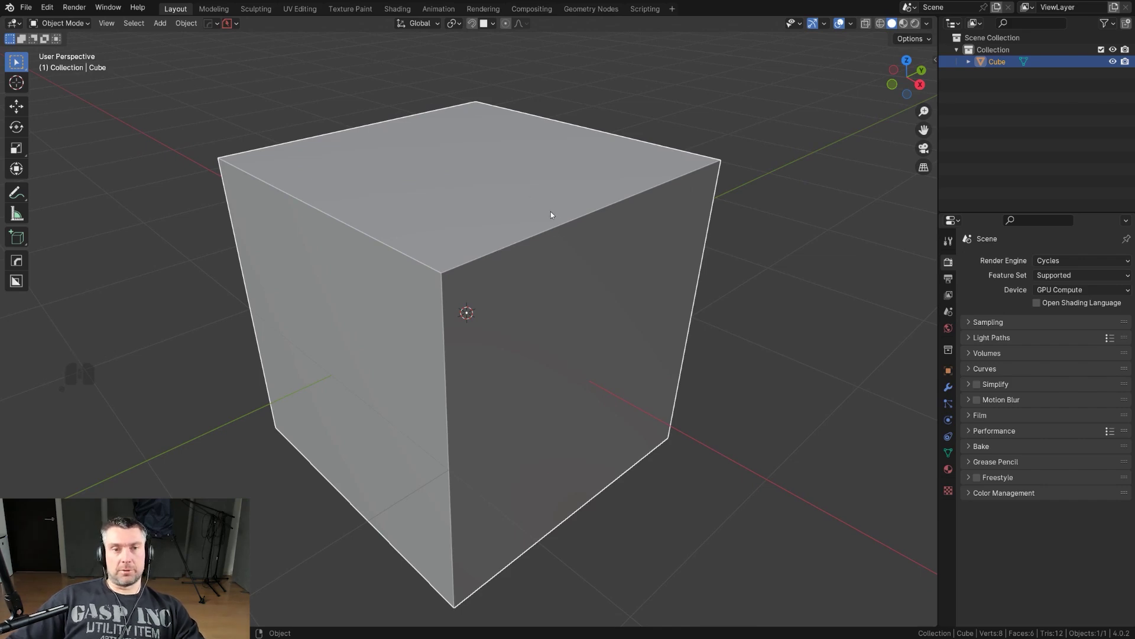
left_click(932, 25)
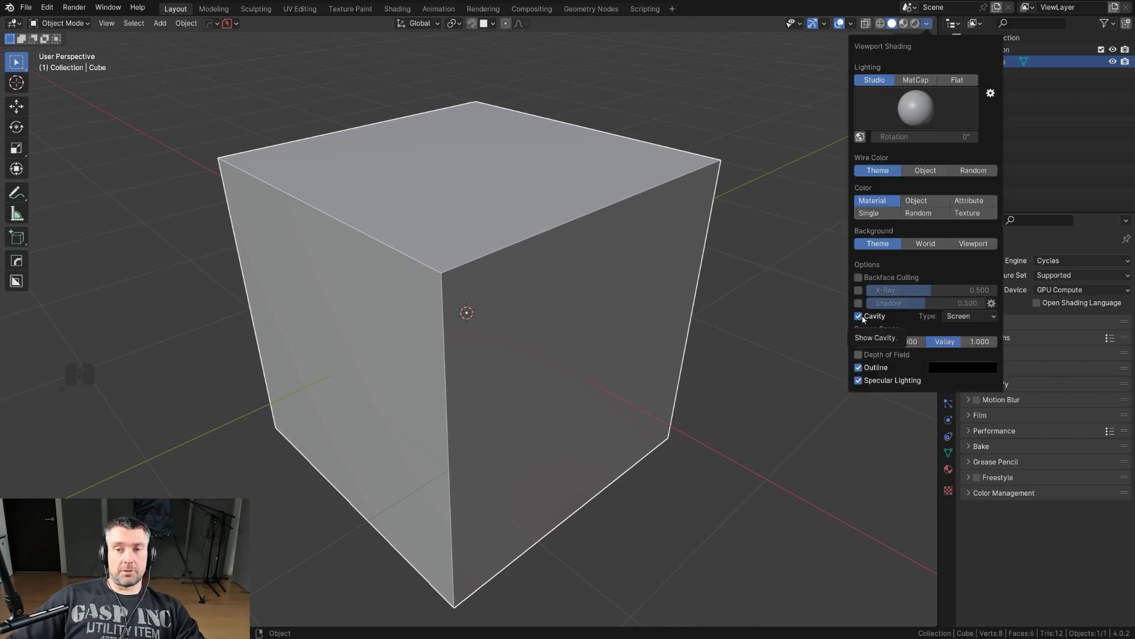
left_click(863, 318)
left_click_drag(489, 265, 523, 283)
left_click_drag(519, 271, 523, 282)
left_click_drag(531, 274, 525, 253)
middle_click(384, 239)
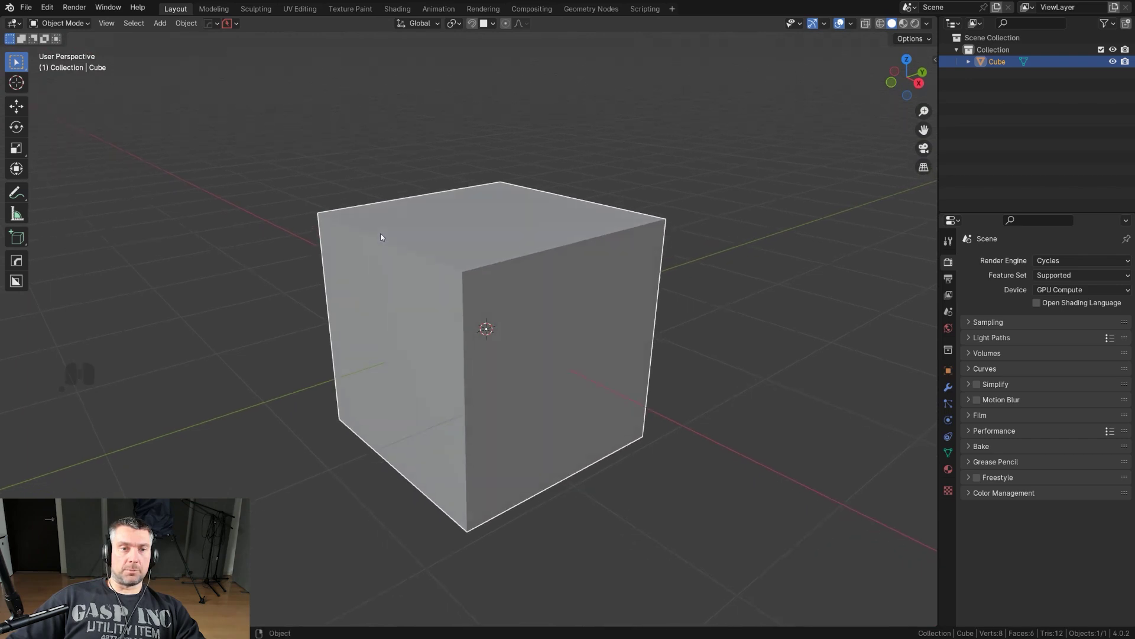
left_click_drag(393, 238, 392, 240)
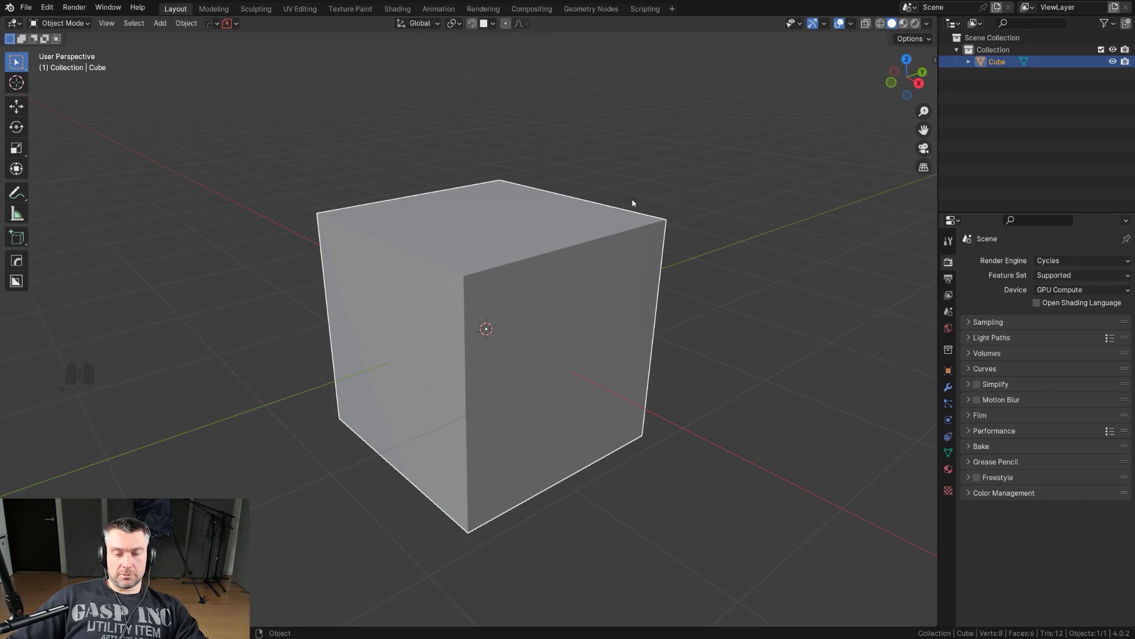
Close the shading popover and delete the cube, leaving the scene empty.
left_click(933, 26)
left_click(863, 319)
left_click(17, 60)
key("x")
left_click(17, 60)
left_click_drag(539, 246, 580, 241)
middle_click(579, 234)
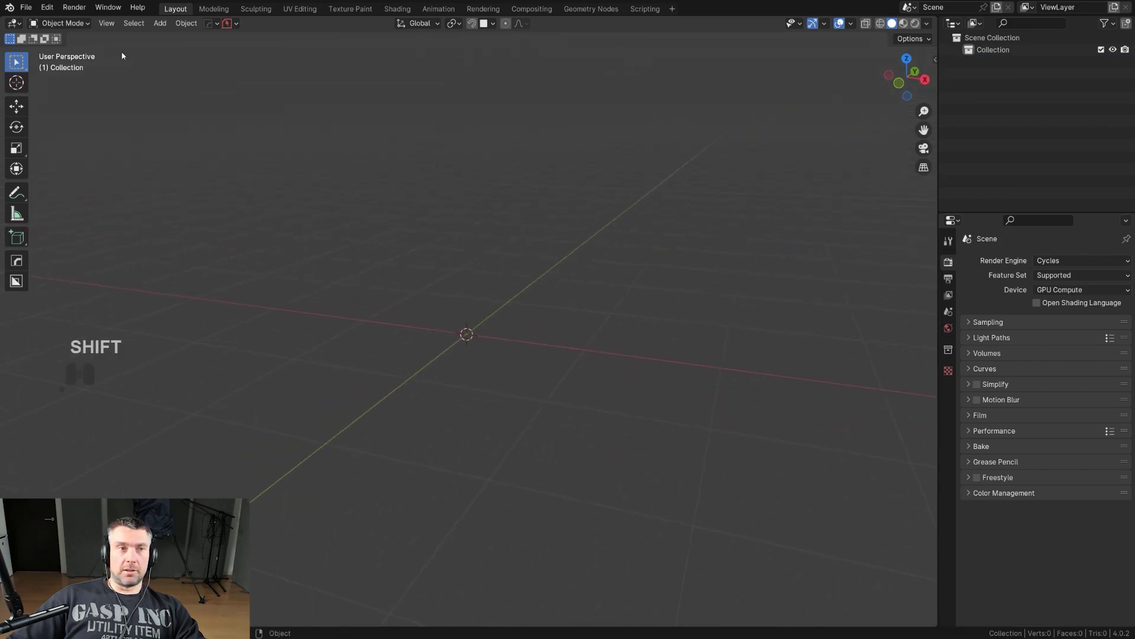
Add a new cube to the scene from the Shift+A Mesh menu.
left_click(29, 10)
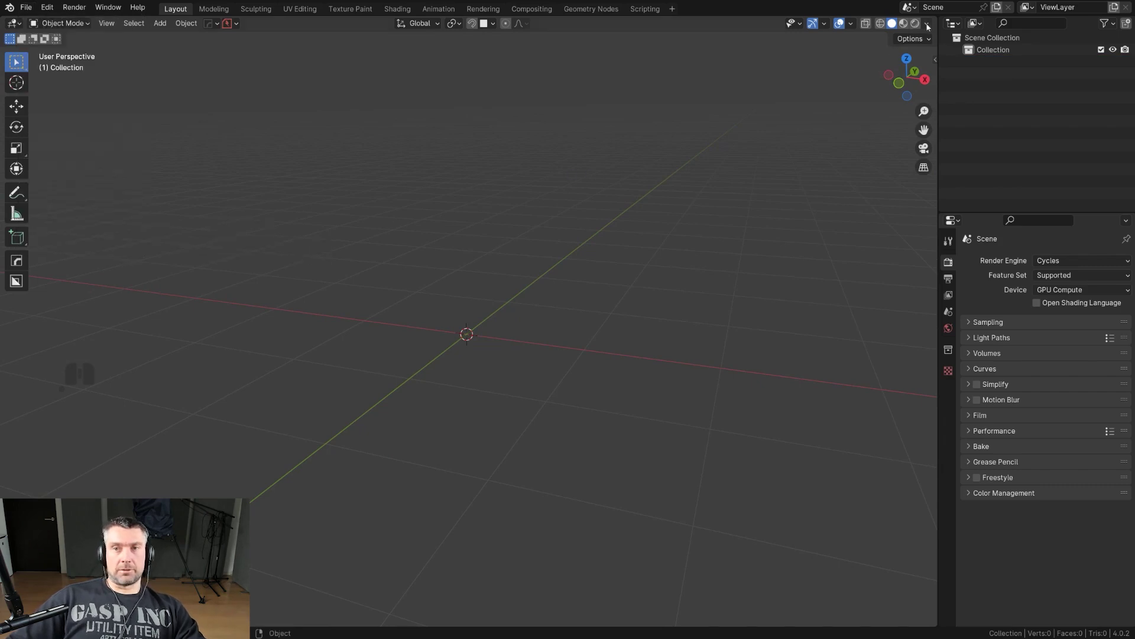
left_click(935, 26)
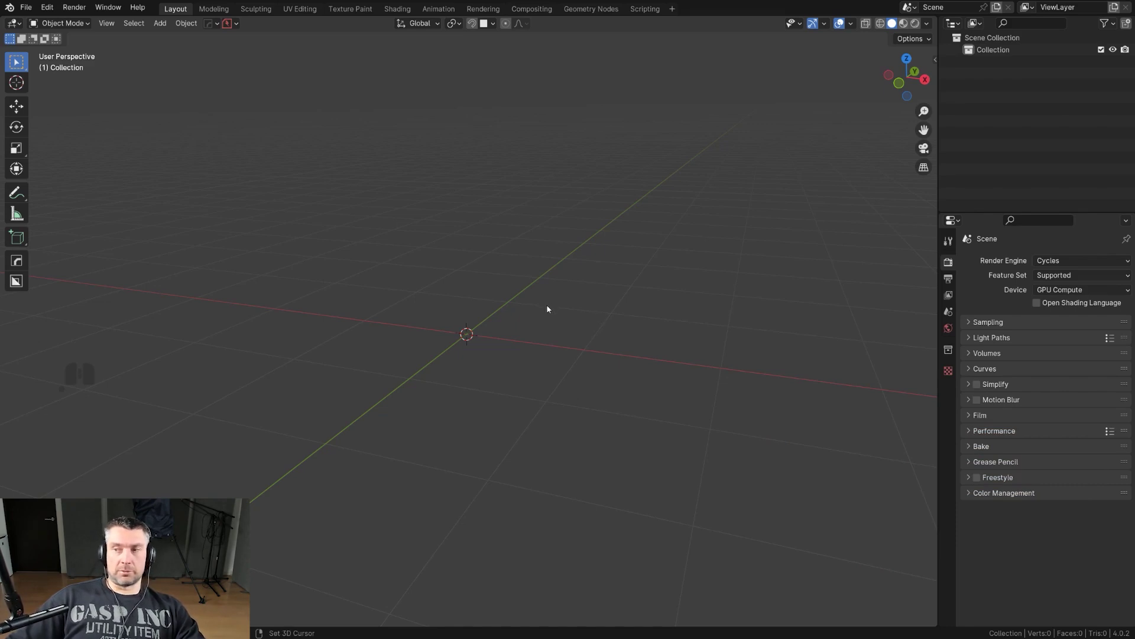
left_click_drag(487, 236, 458, 245)
middle_click(452, 246)
middle_click(465, 251)
left_click_drag(509, 271, 525, 265)
key("shift+a")
left_click(579, 326)
middle_click(519, 309)
middle_click(503, 322)
left_click_drag(545, 289, 492, 302)
left_click_drag(485, 284, 521, 275)
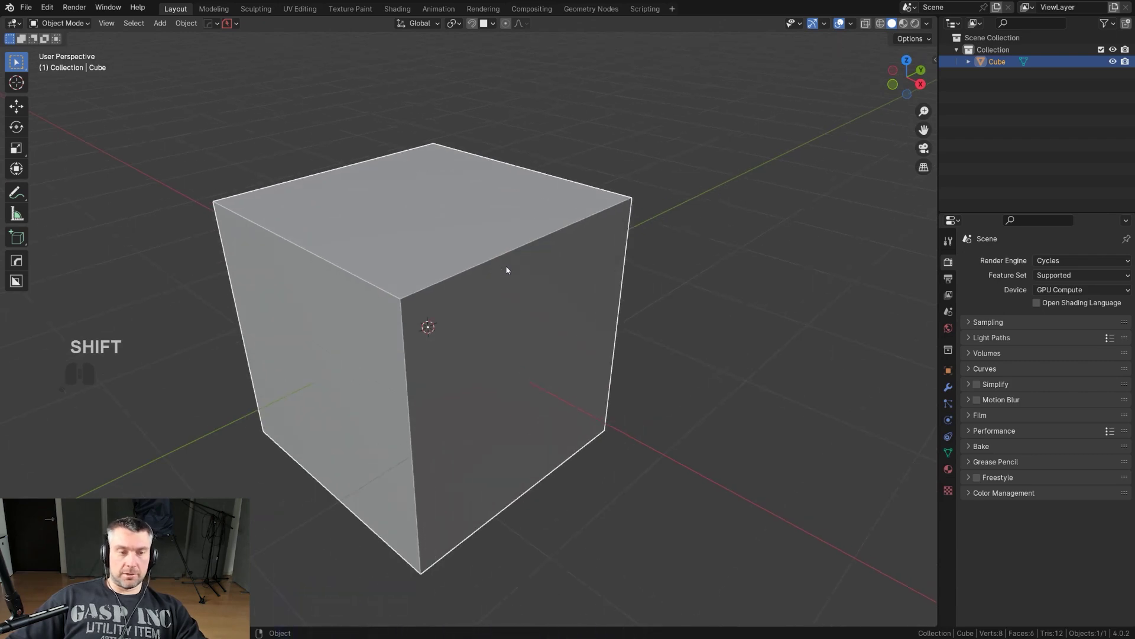
Box-cut a rectangular notch through the cube's front corner and apply it with Csharp.
left_click_drag(461, 193, 519, 261)
key("ctrl+z")
left_click(142, 36)
left_click_drag(464, 191, 555, 303)
left_click(579, 454)
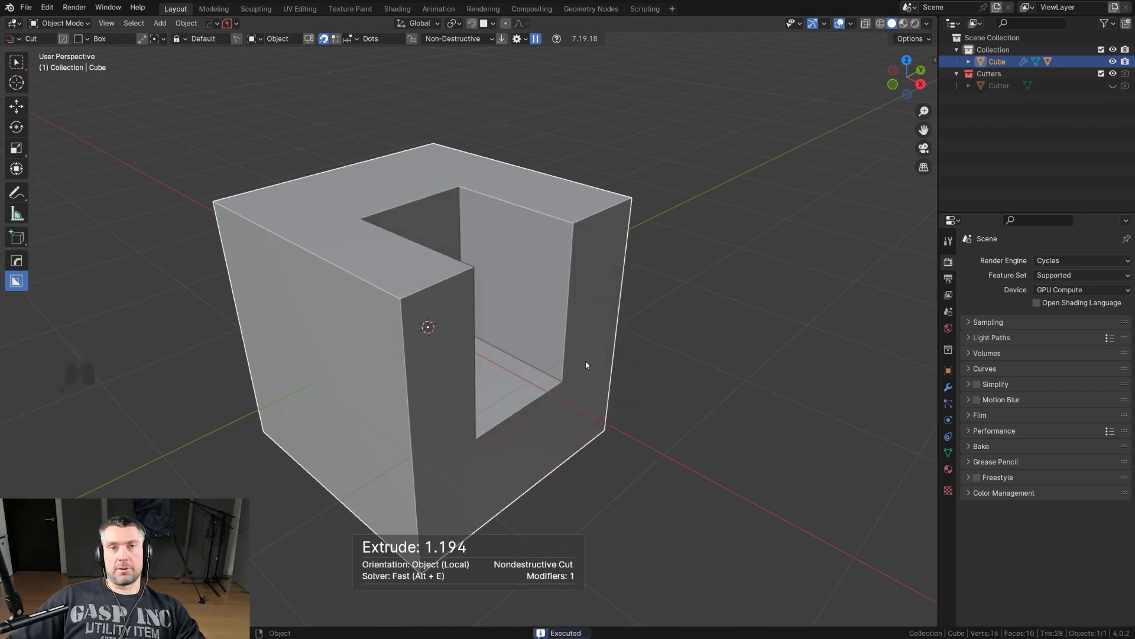
middle_click(548, 341)
left_click(590, 305)
key("q")
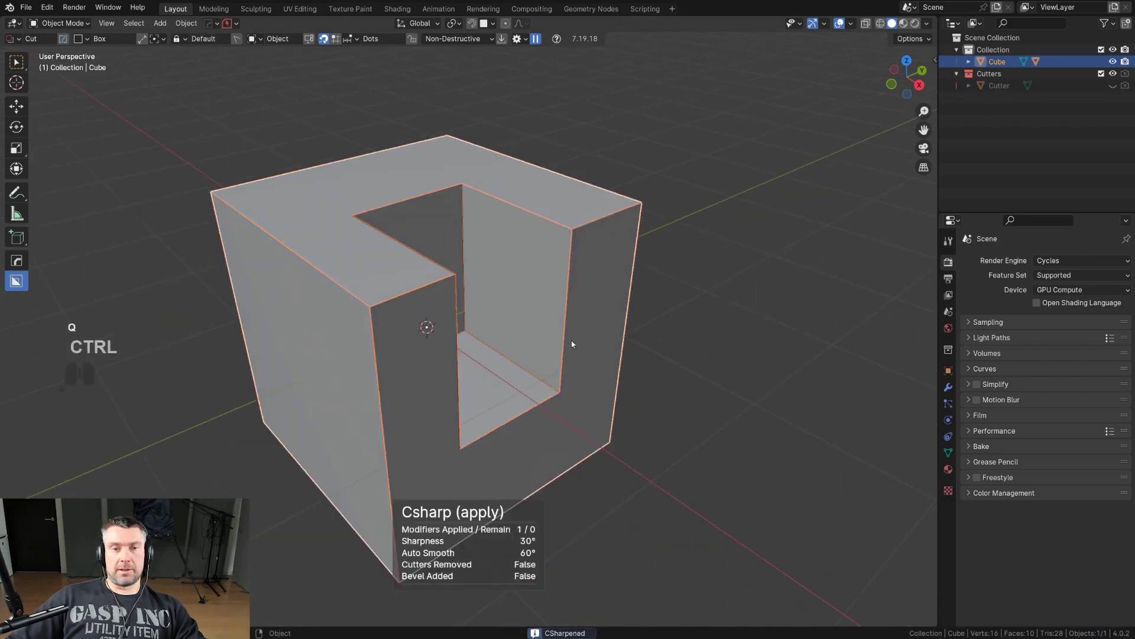
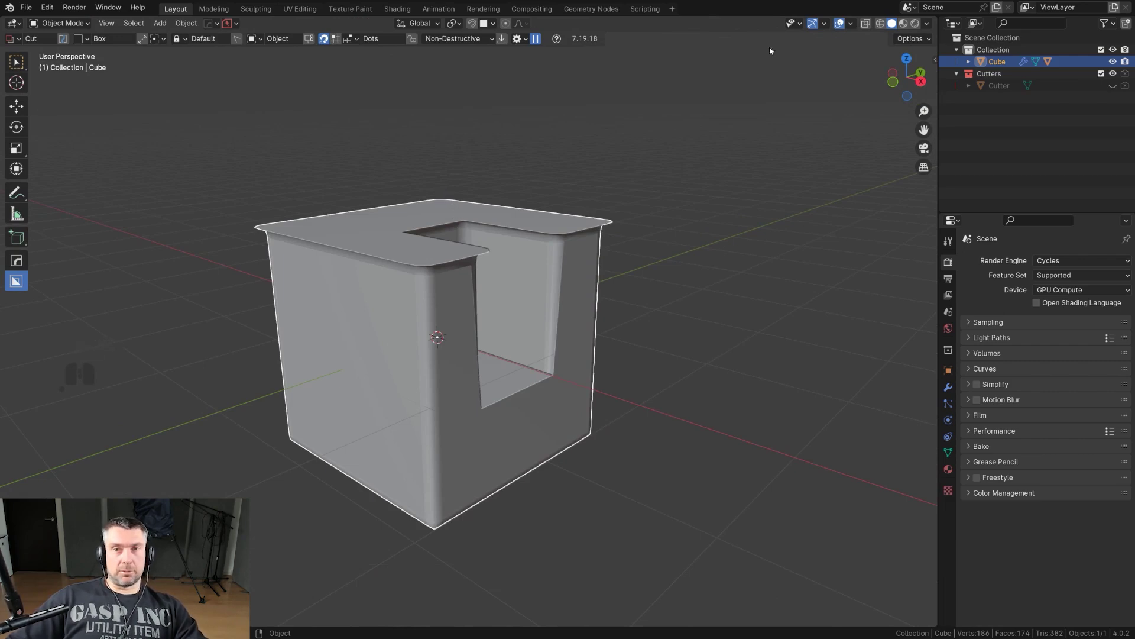
Enable Face Orientation in Viewport Overlays, revealing red inward faces on the top and notch floor.
left_click(930, 25)
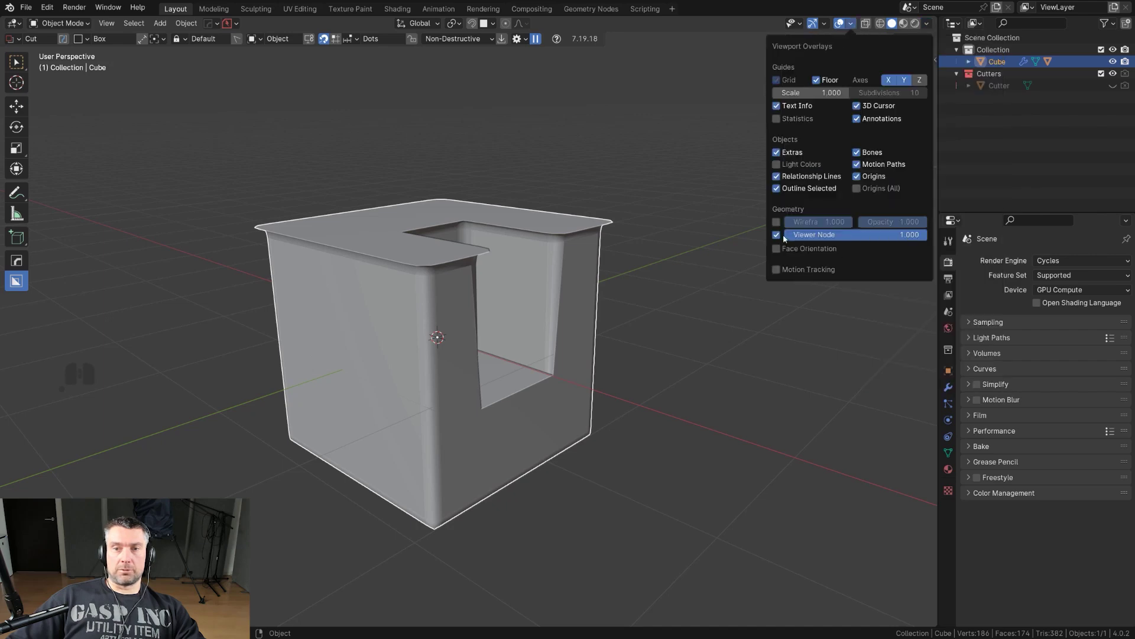
left_click(894, 22)
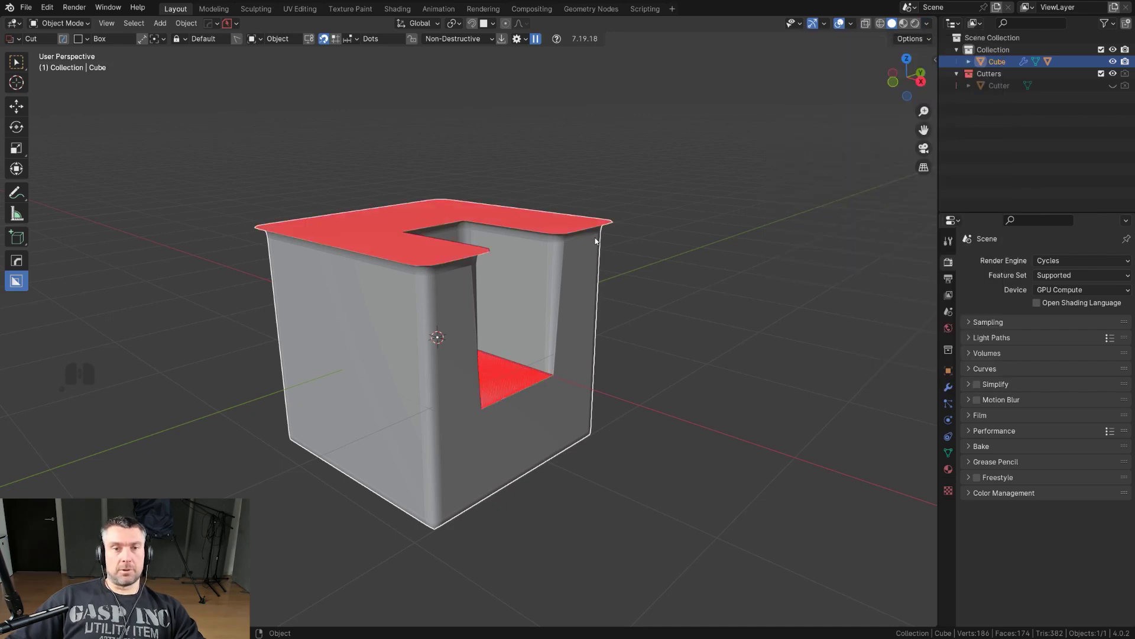
left_click_drag(894, 23, 894, 22)
middle_click(894, 22)
middle_click(894, 23)
middle_click(894, 23)
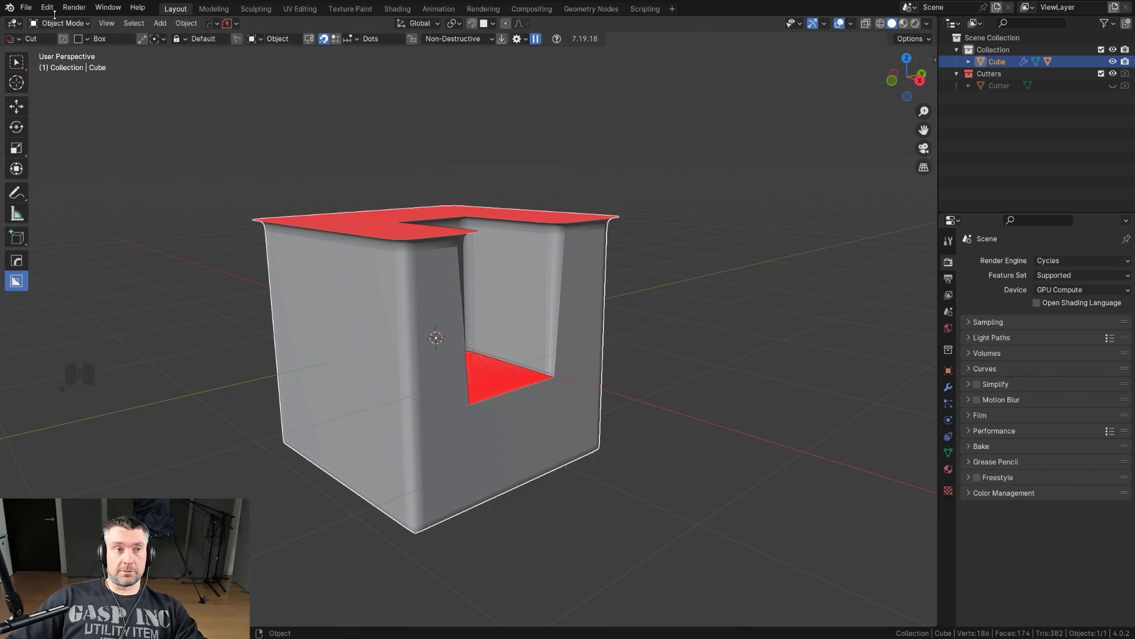
left_click(894, 22)
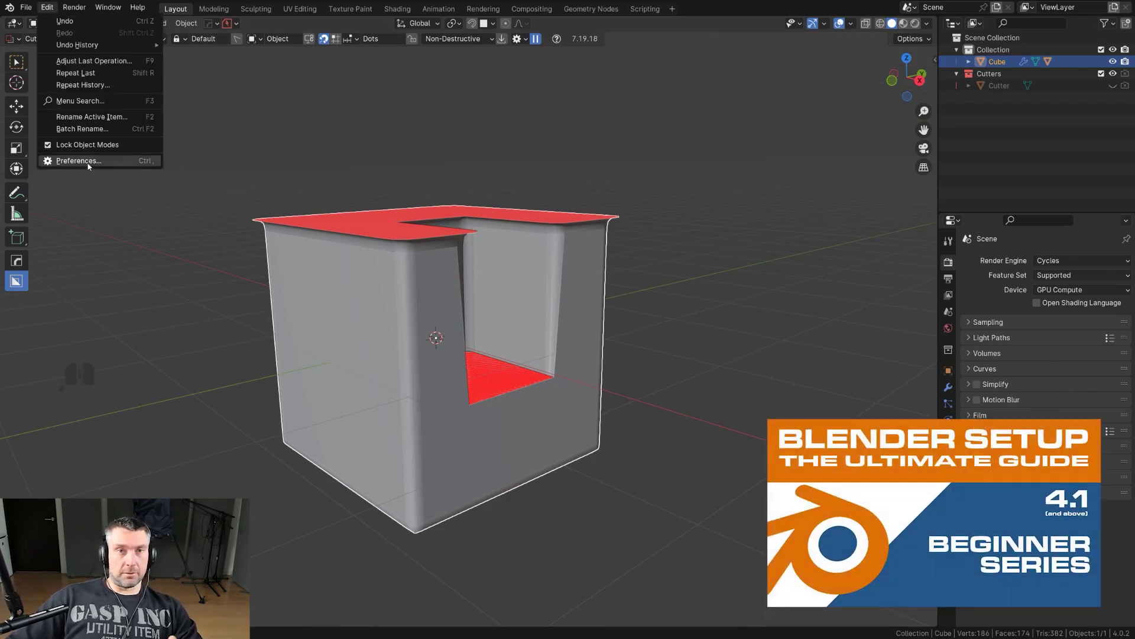
In Preferences > Themes > 3D Viewport, set the Face Orientation Front colour alpha to 1.
left_click(894, 22)
left_click(894, 23)
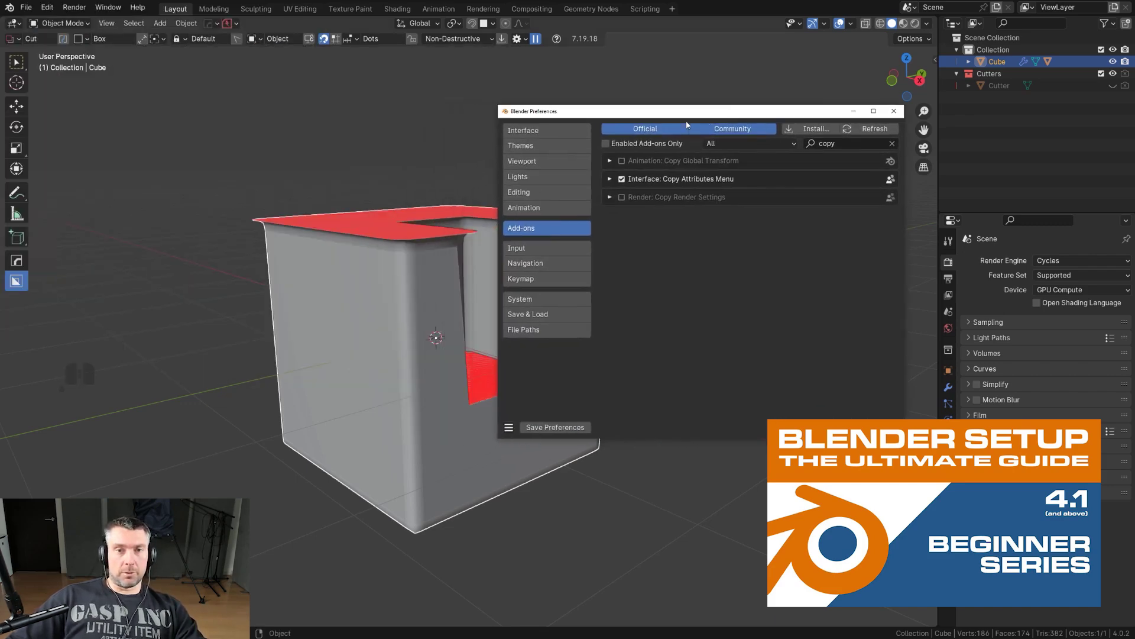
left_click(894, 23)
left_click(894, 22)
middle_click(894, 22)
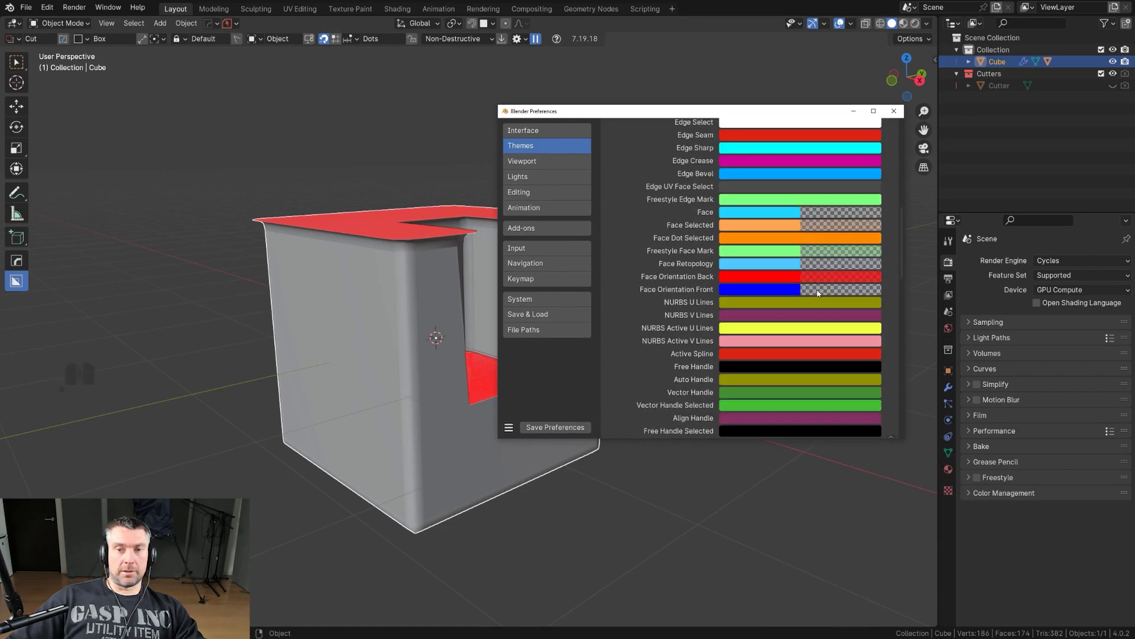
left_click(894, 23)
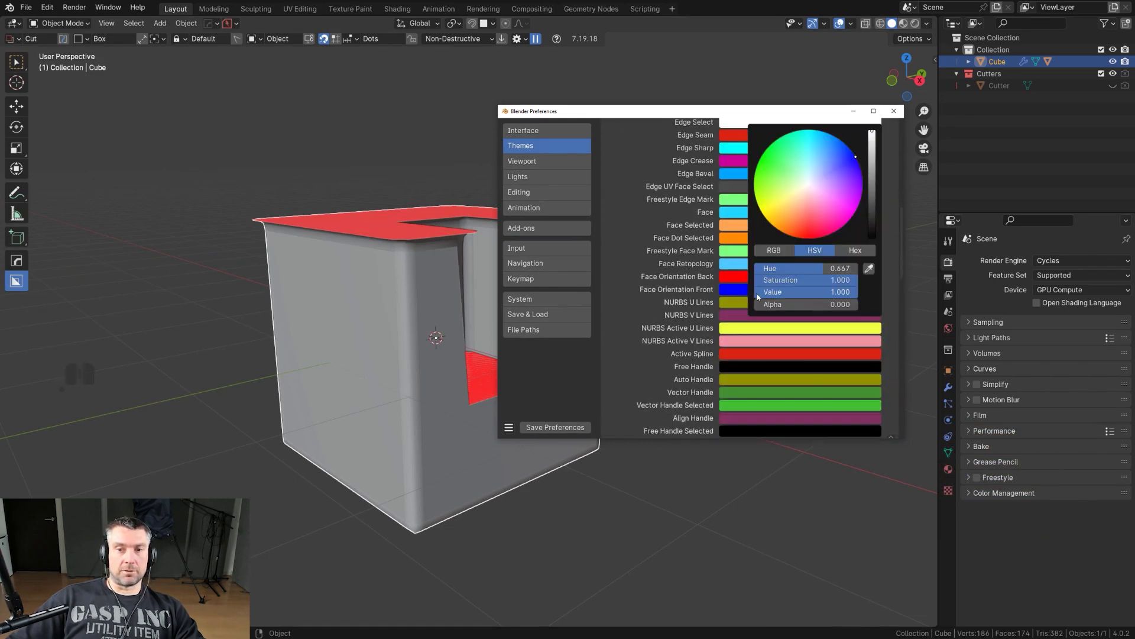
left_click(894, 23)
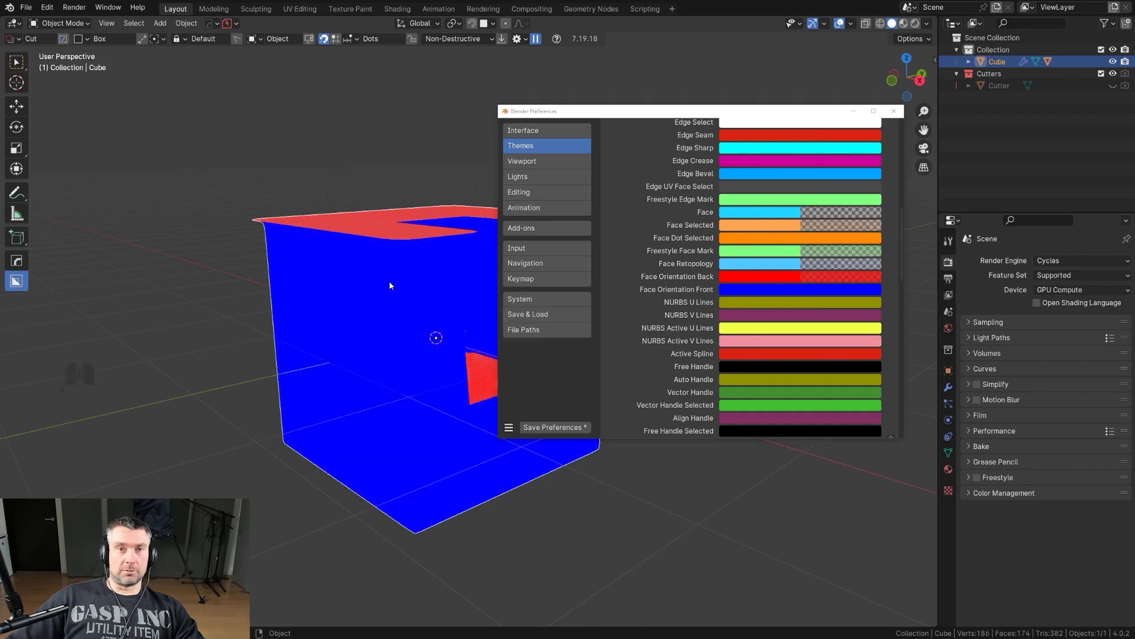
Close Preferences and switch the notched cube into Edit Mode.
left_click(894, 23)
left_click(894, 23)
left_click(894, 23)
left_click(894, 22)
key("Tab")
left_click(894, 23)
middle_click(894, 22)
key("Tab")
Select all geometry and Recalculate Outside so every normal points outward.
key("a")
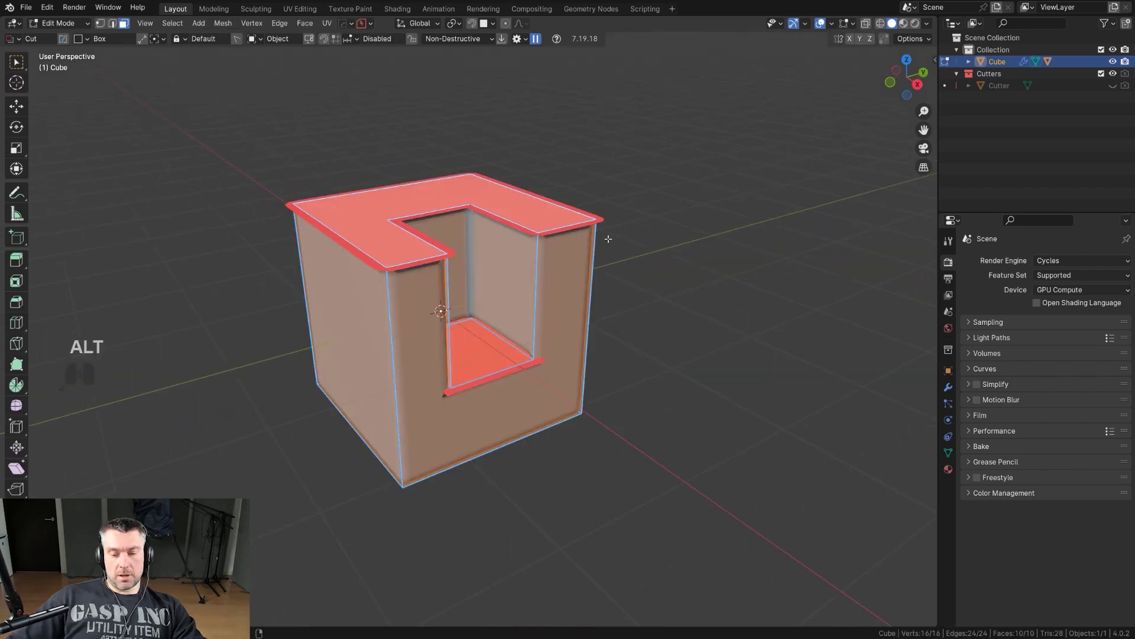
key("alt+n")
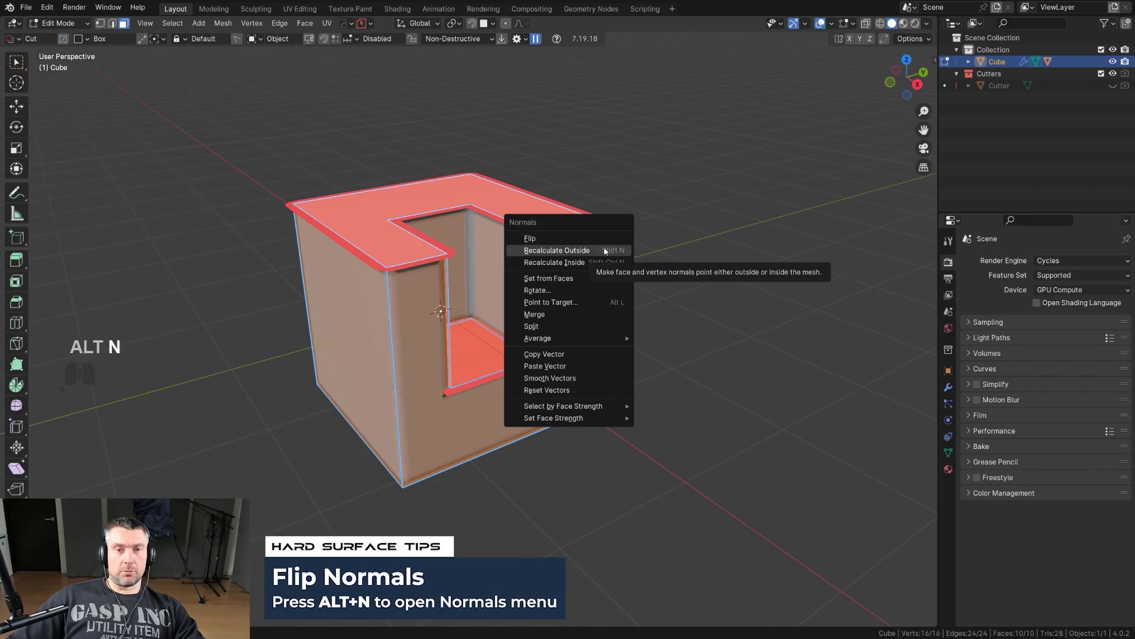
left_click(894, 23)
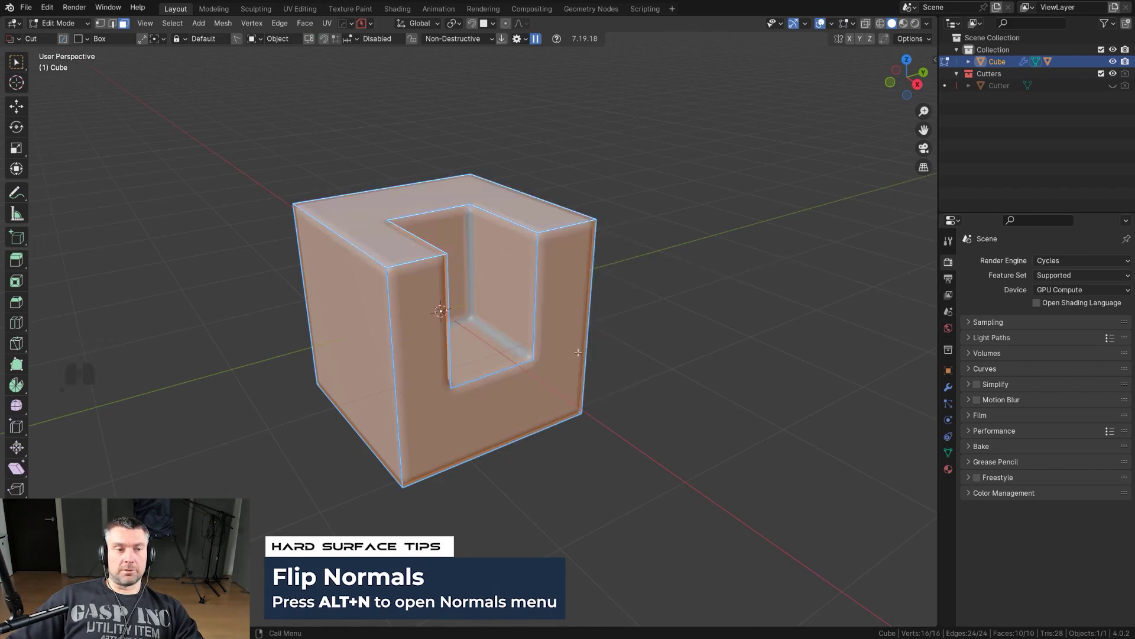
key("Tab")
middle_click(894, 22)
middle_click(894, 22)
Return to Object Mode and start a 3-segment Hardops bevel on the cube.
key("Tab")
left_click(894, 22)
key("x")
left_click(895, 22)
key("Tab")
left_click_drag(450, 193, 429, 199)
middle_click(460, 256)
left_click_drag(496, 265, 505, 252)
left_click(565, 274)
Widen the bevel twice with Adjust Bevel, confirming each width.
key("q")
left_click(566, 295)
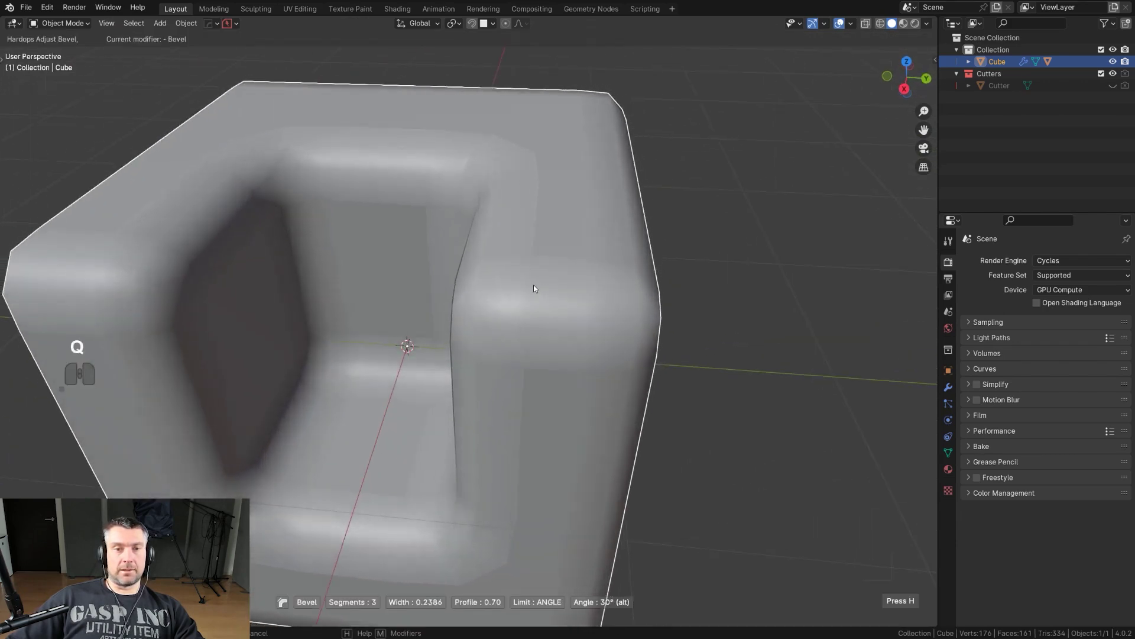
left_click(519, 283)
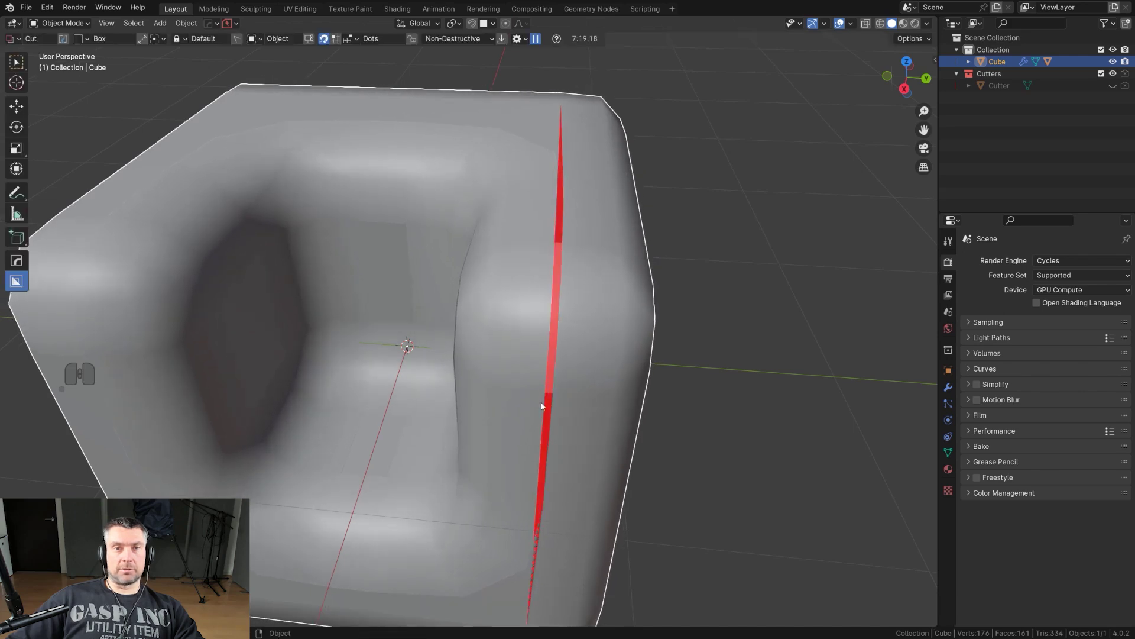
left_click_drag(550, 356, 550, 316)
middle_click(552, 249)
key("q")
left_click(542, 253)
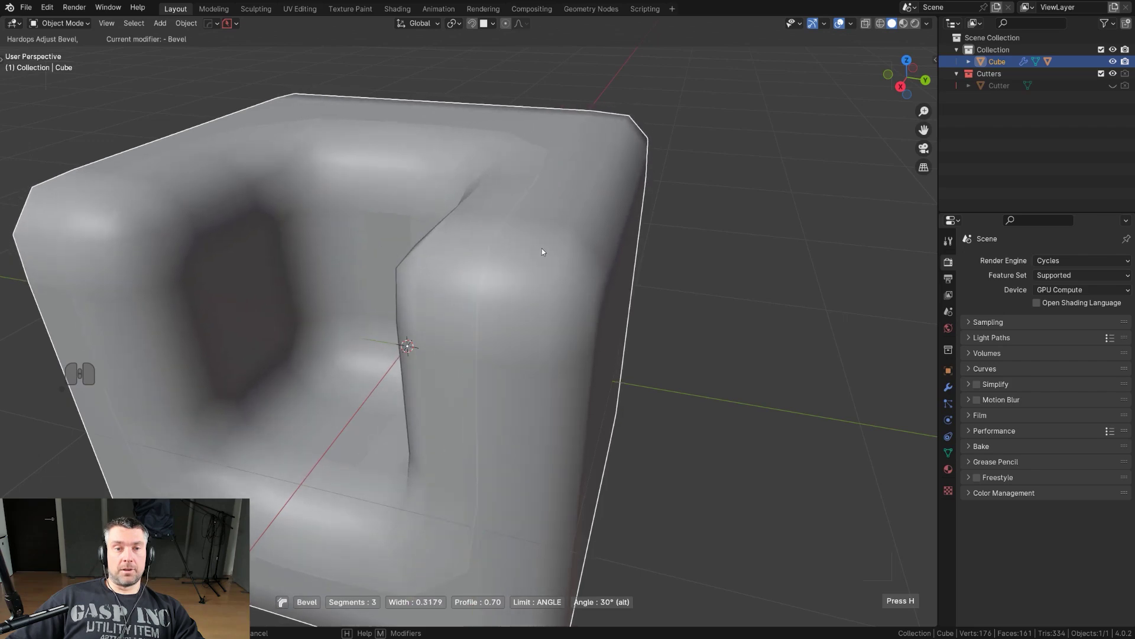
left_click(541, 249)
Widen the bevel to about 0.35 until red inverted faces appear along the edges.
left_click_drag(506, 228, 548, 238)
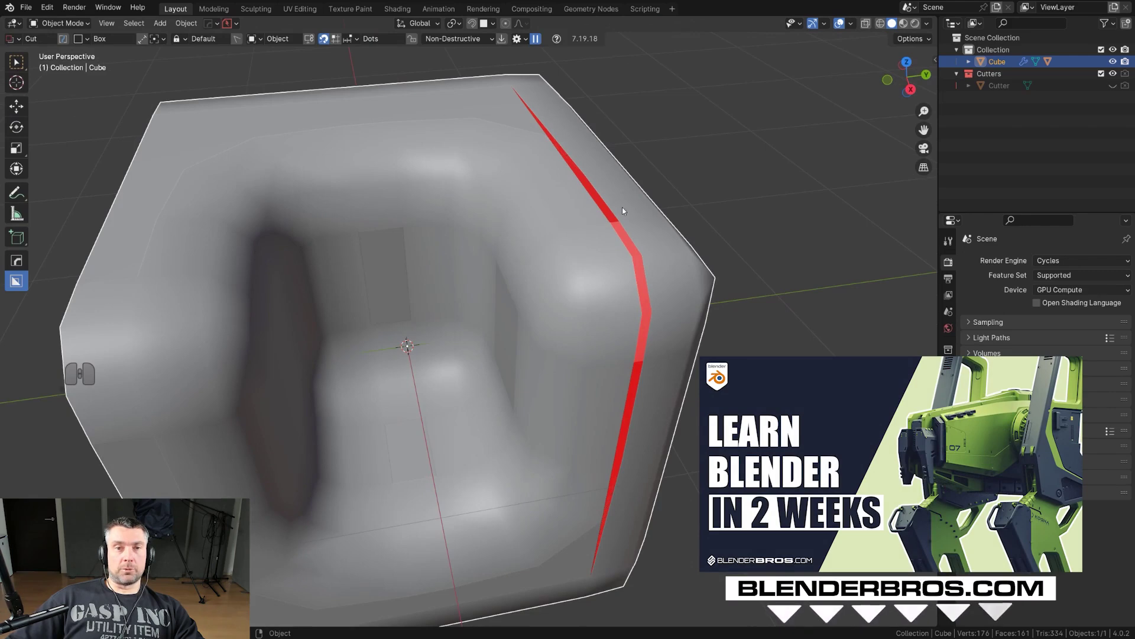
left_click_drag(575, 210, 552, 190)
left_click_drag(524, 265, 469, 262)
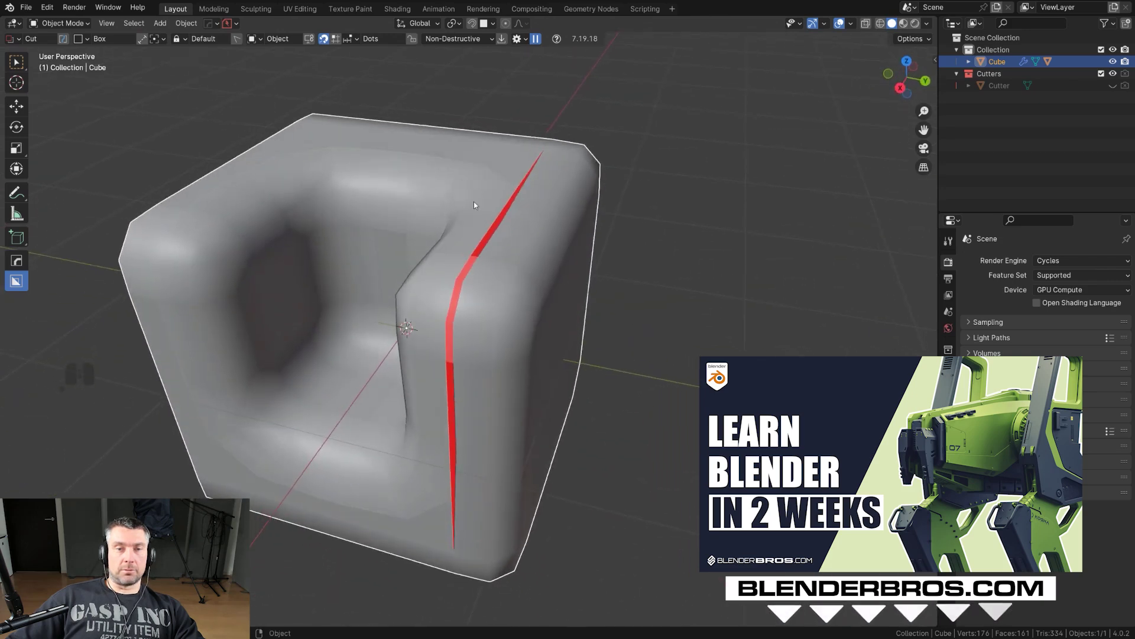
middle_click(470, 269)
key("q")
left_click(479, 272)
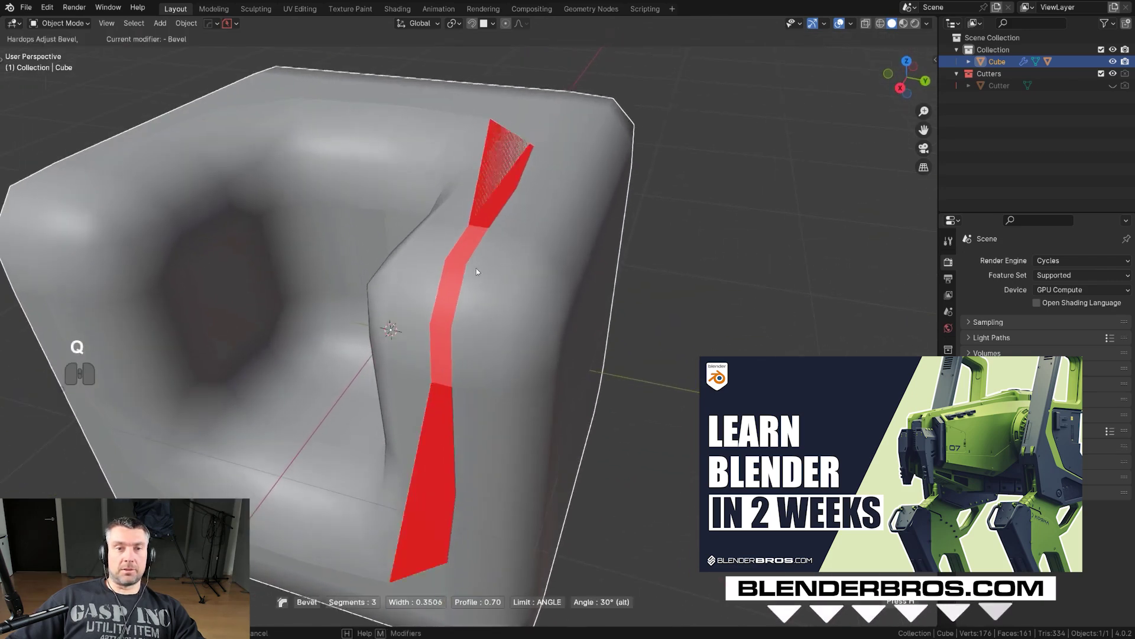
left_click(499, 274)
left_click_drag(463, 236, 509, 217)
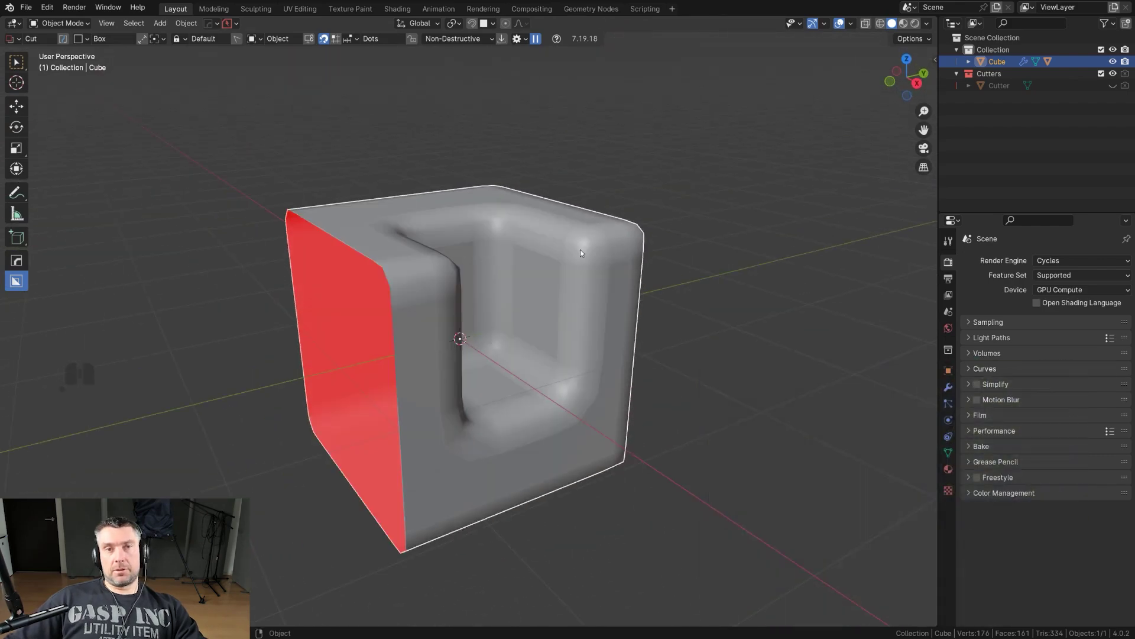